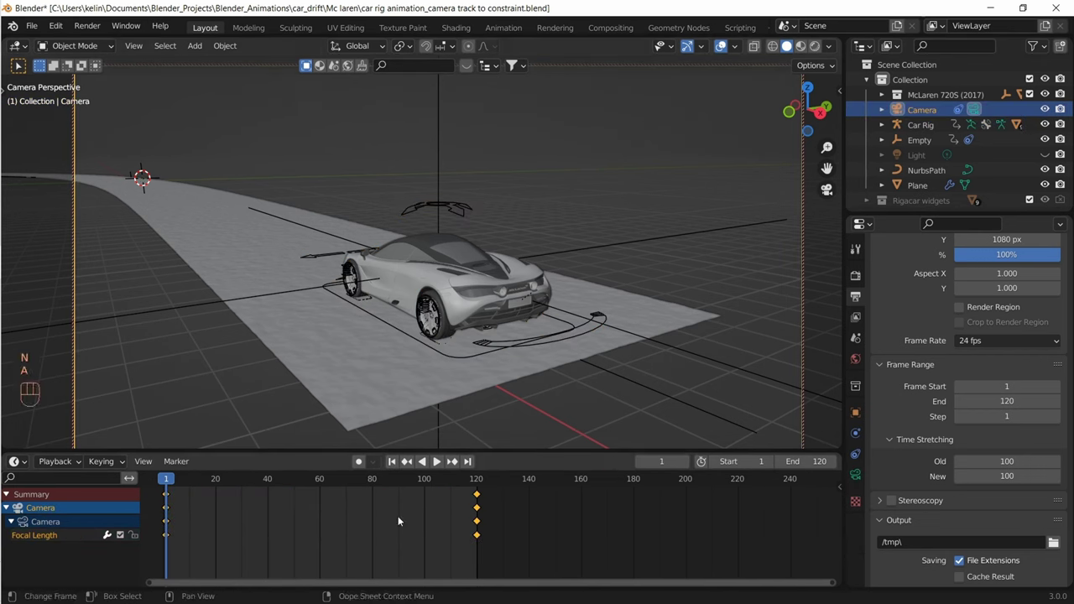
Select the Empty and view its path on the curved road through the camera and from above
{"action": "key", "text": "x"}
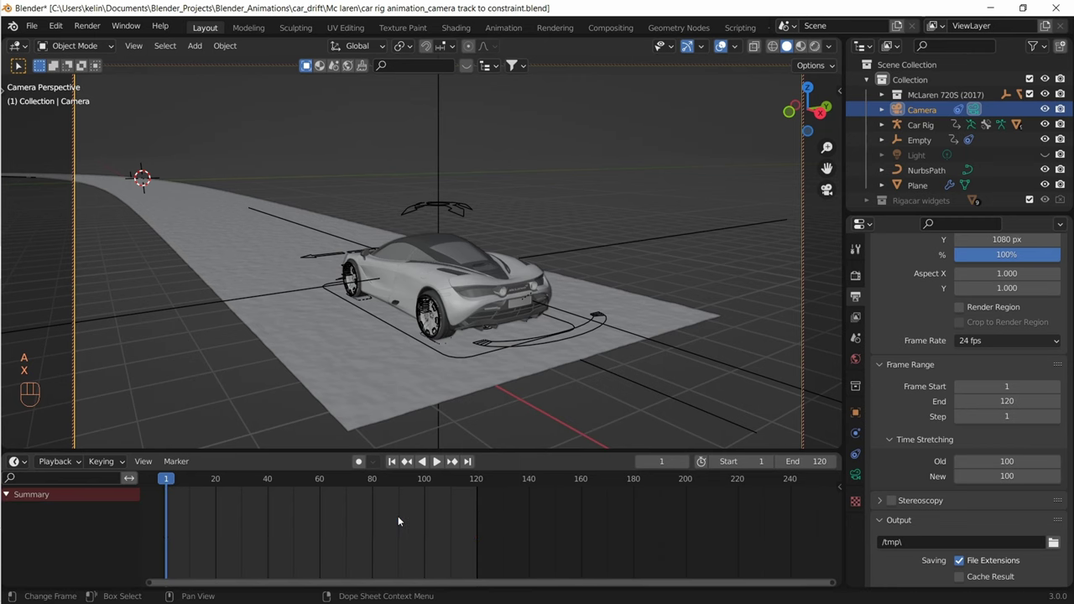
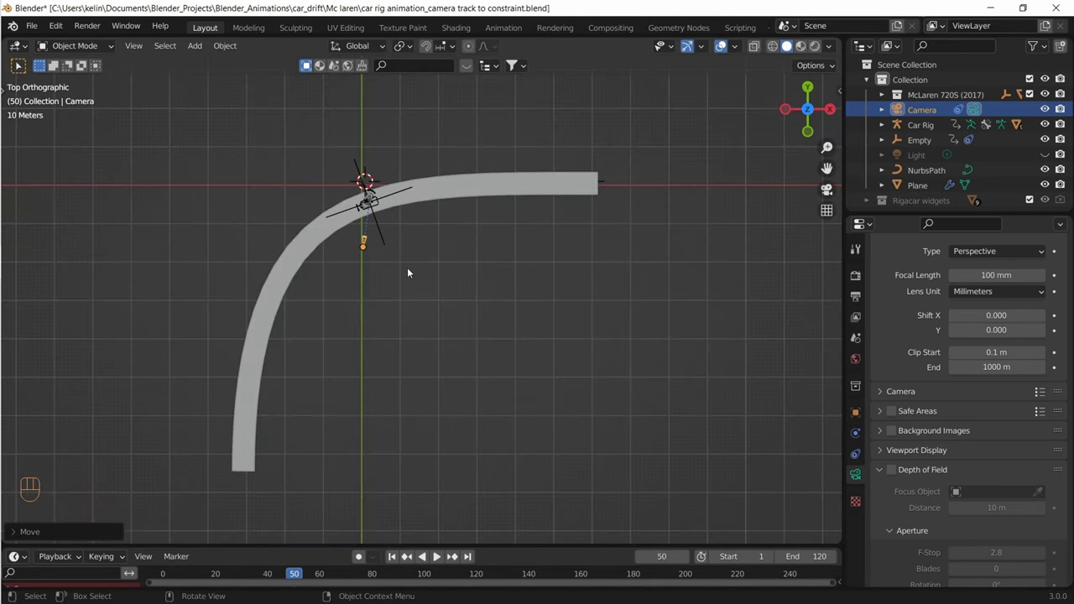
{"action": "left_click", "coordinate": [437, 553]}
{"action": "key", "text": "g"}
{"action": "left_click", "coordinate": [437, 552]}
{"action": "key", "text": "KP_0"}
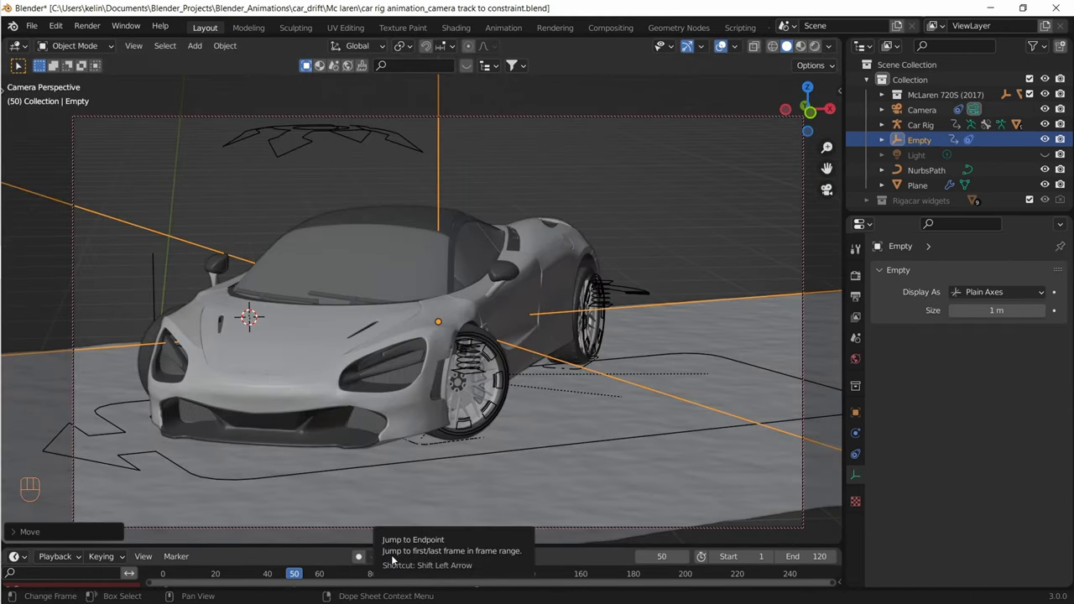
Return to frame 1 in top view, show the Empty's animation keys and bring up the frame rate list
{"action": "left_click", "coordinate": [394, 557]}
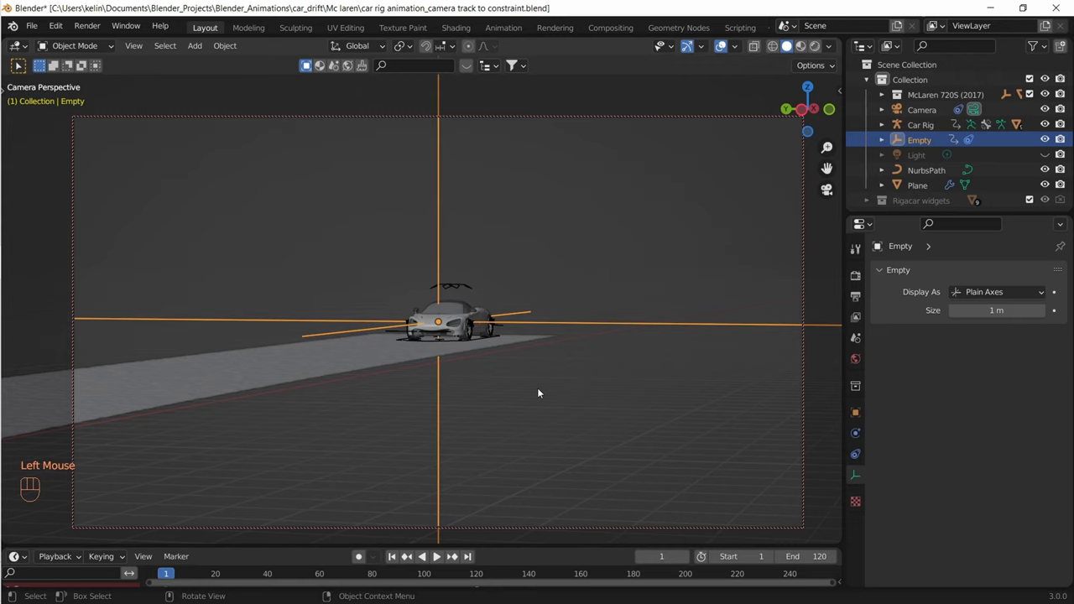
{"action": "key", "text": "KP_0"}
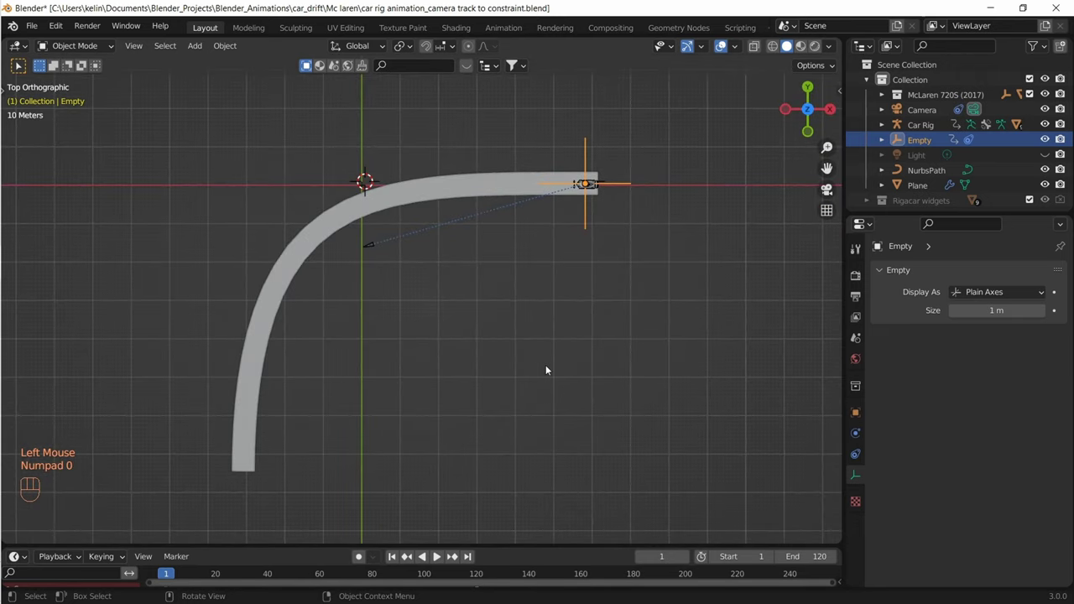
{"action": "left_click", "coordinate": [852, 396]}
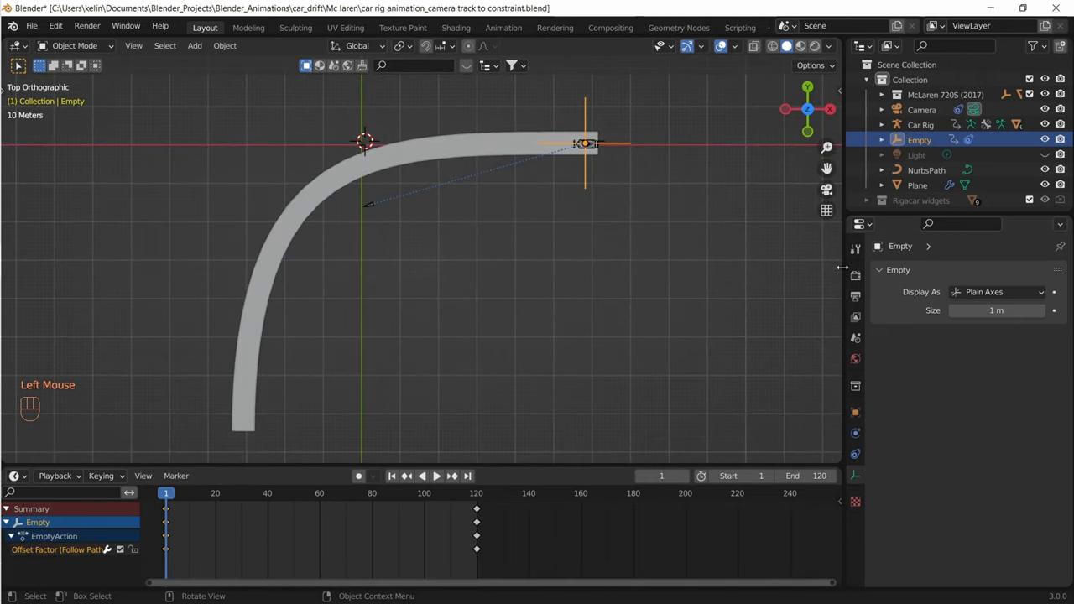
{"action": "left_click_drag", "start_coordinate": [437, 473], "coordinate": [437, 473]}
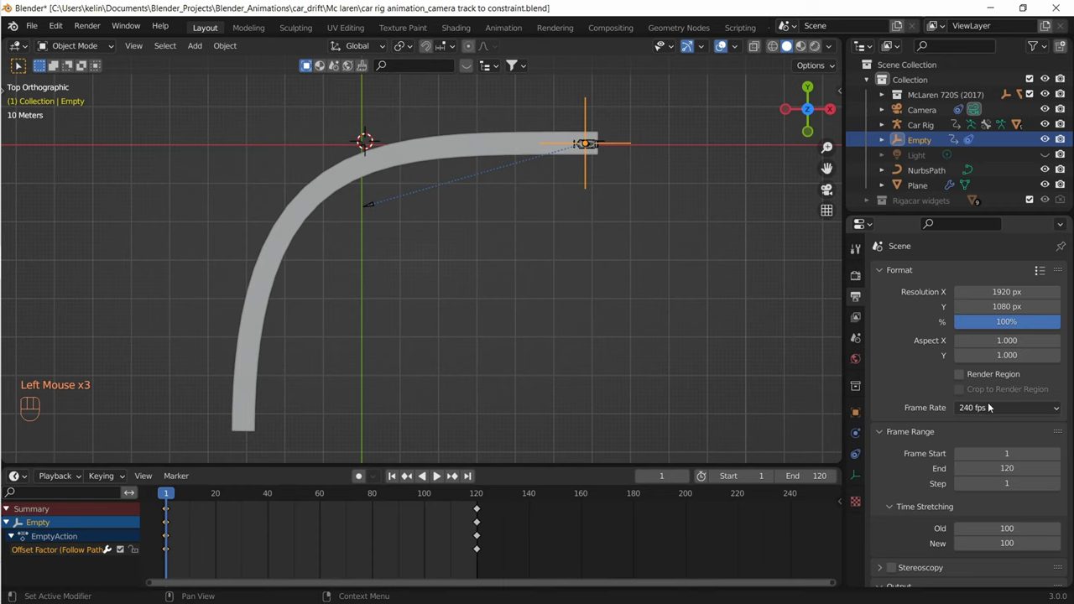
Set the scene to 240 fps with the frame range ending at frame 1200
{"action": "left_click", "coordinate": [437, 472]}
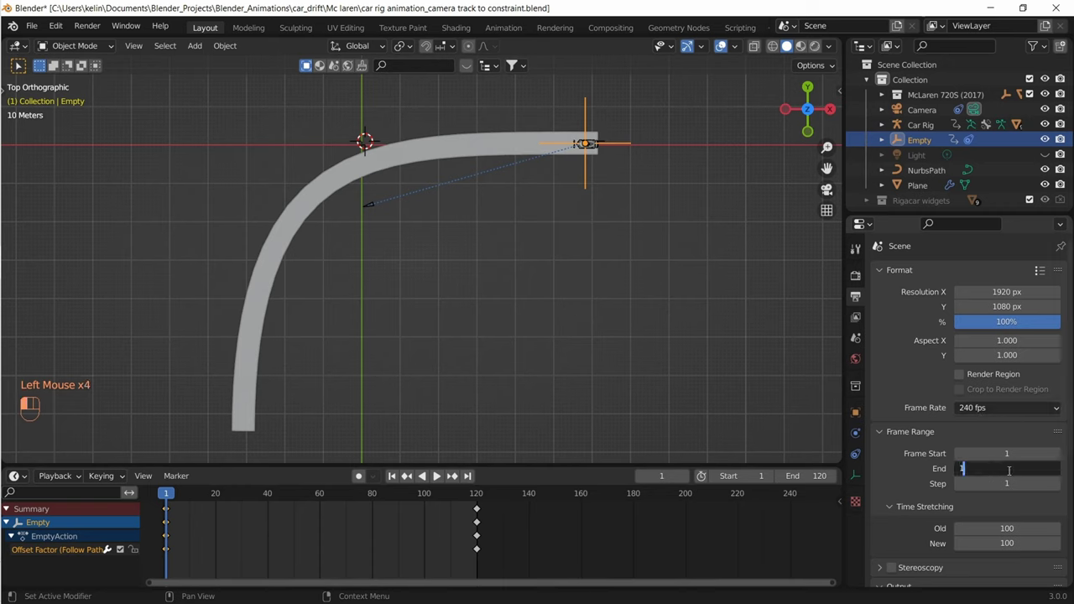
{"action": "key", "text": "KP_0"}
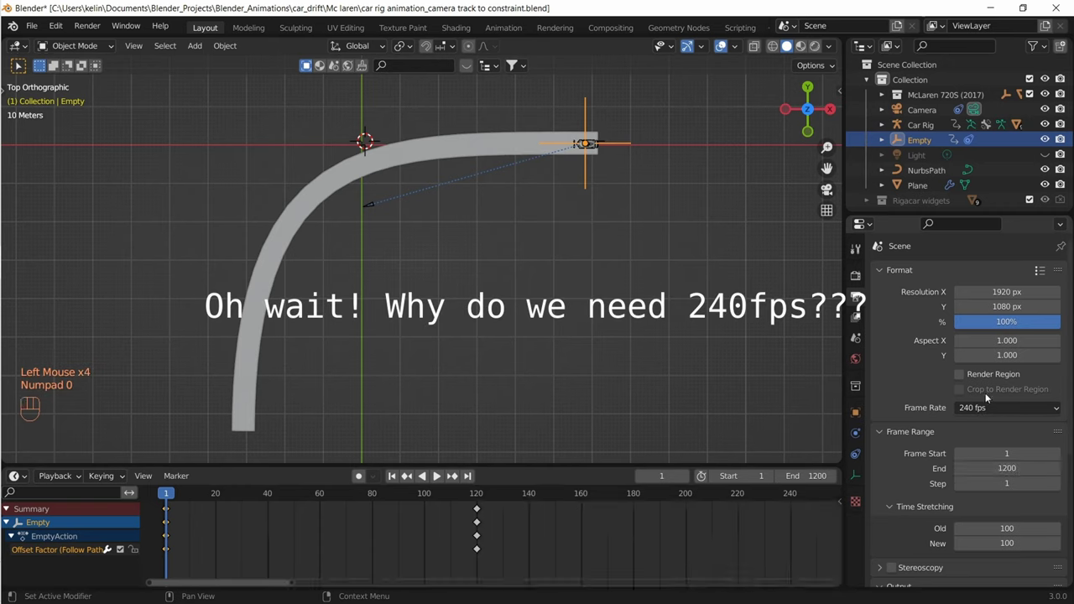
{"action": "scroll", "scroll_direction": "down", "scroll_amount": 3}
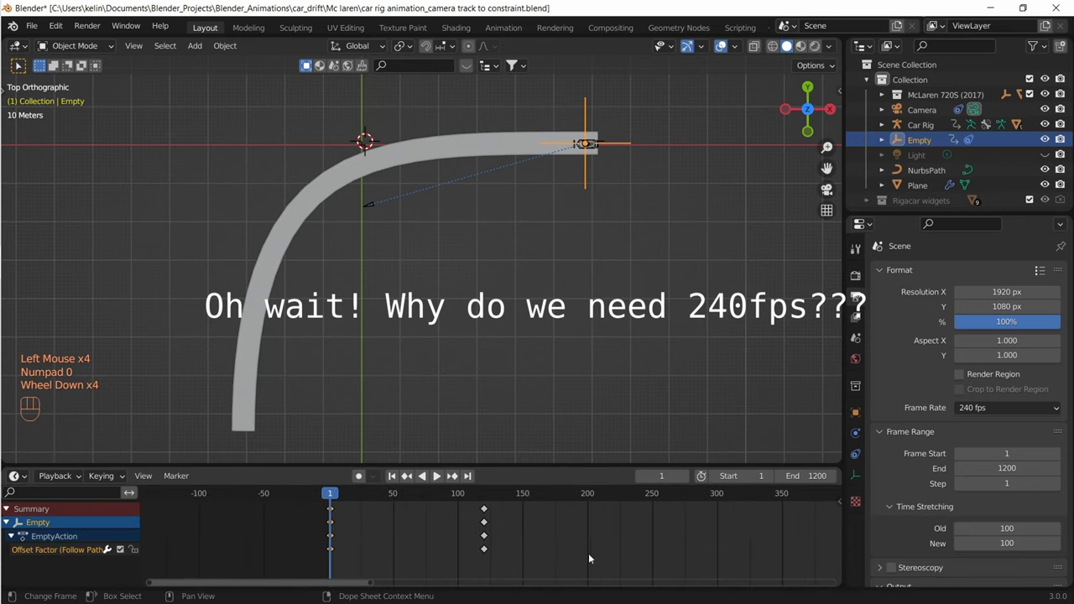
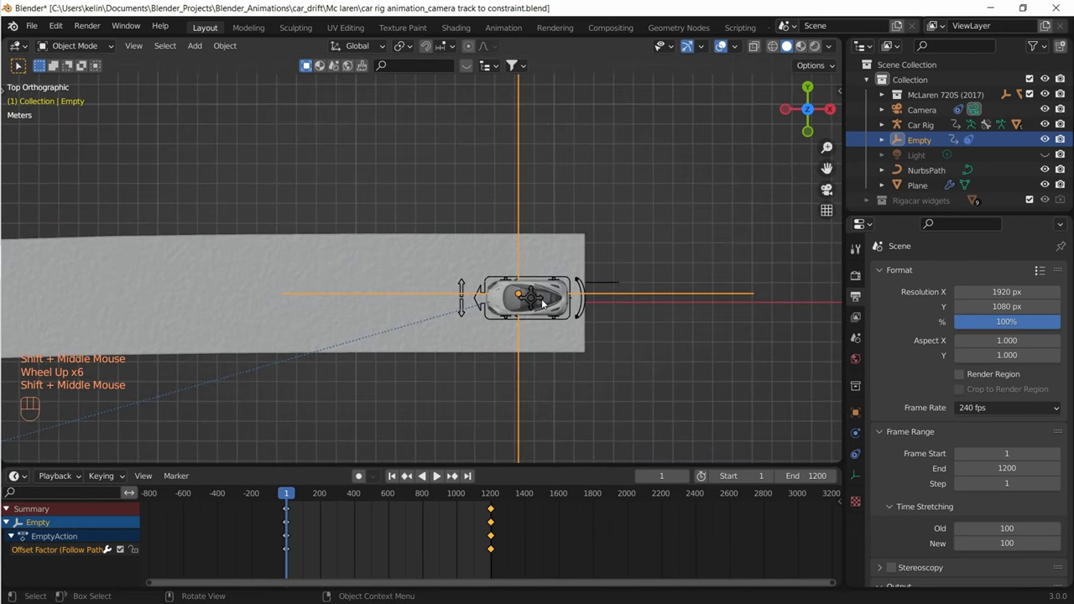
Put the Car Rig in pose mode and frame the whole car and road to read its wheel, root and drift keys
{"action": "left_click", "coordinate": [538, 299]}
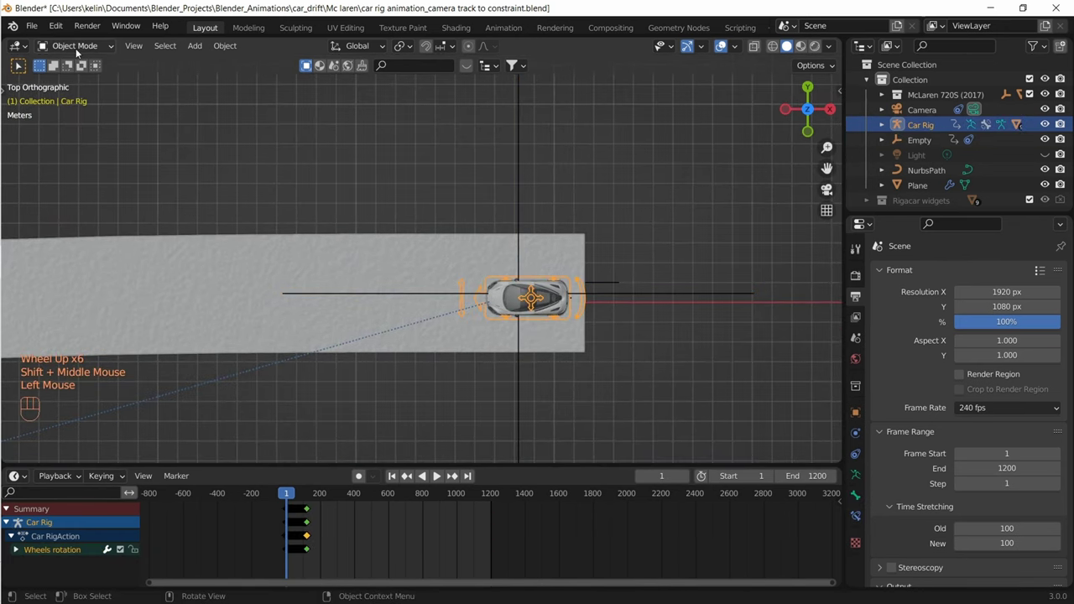
{"action": "left_click_drag", "start_coordinate": [76, 49], "coordinate": [537, 313]}
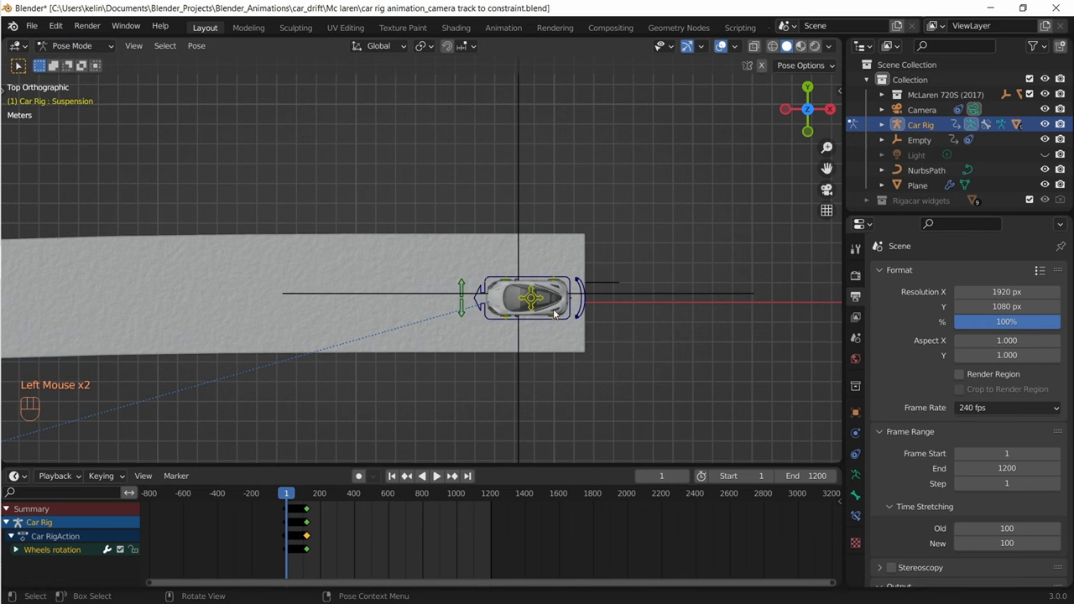
{"action": "key", "text": "a"}
{"action": "left_click_drag", "start_coordinate": [589, 368], "coordinate": [524, 357]}
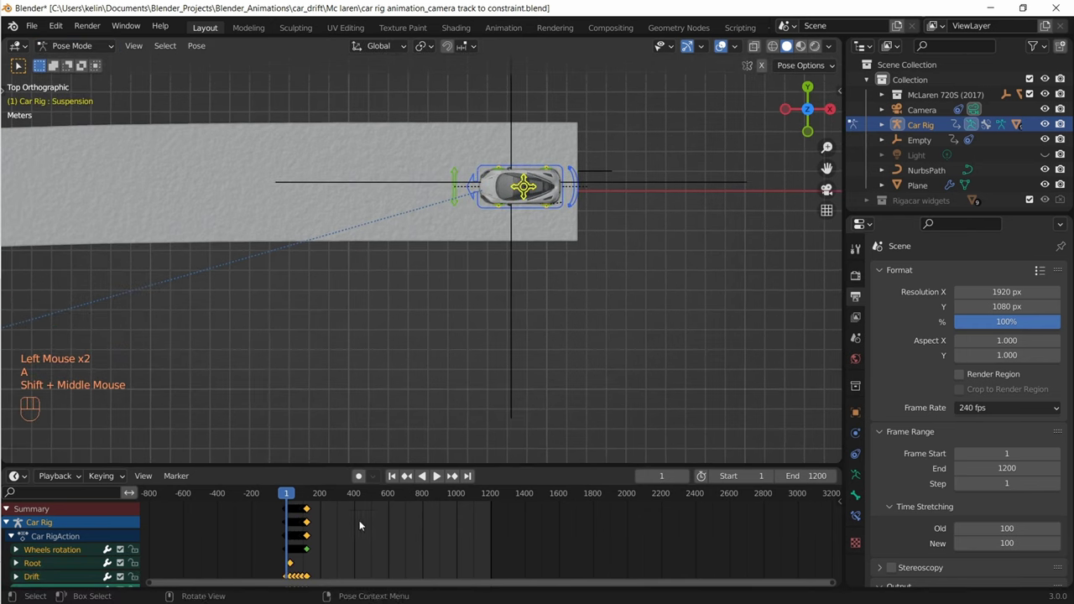
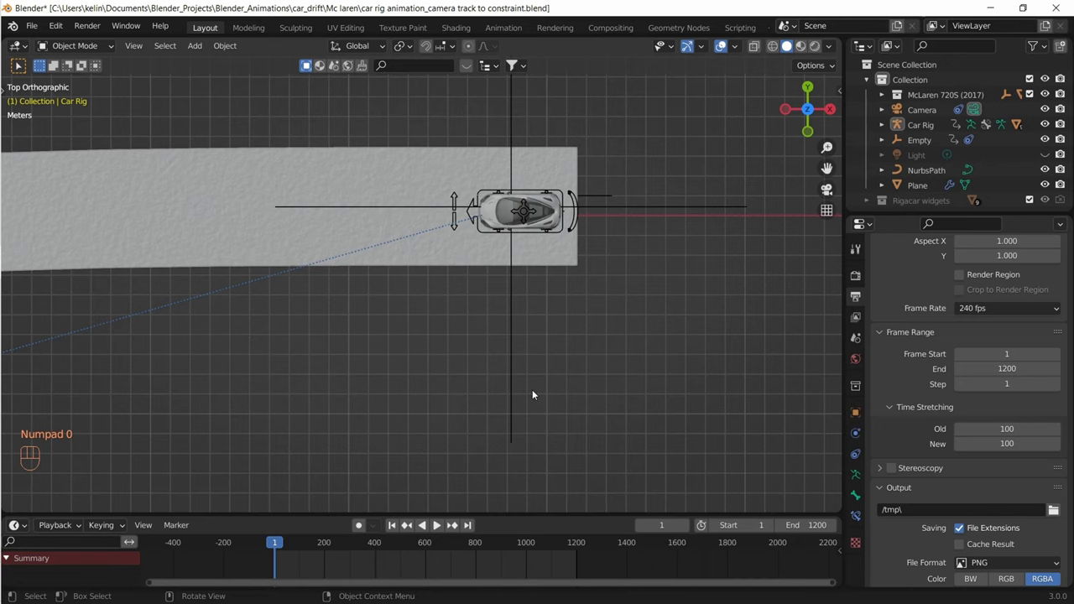
View the car's rear wheel from the front side and bring up the Add menu with Shift+A
{"action": "left_click", "coordinate": [532, 328]}
{"action": "key", "text": "KP_Decimal"}
{"action": "key", "text": "KP_1"}
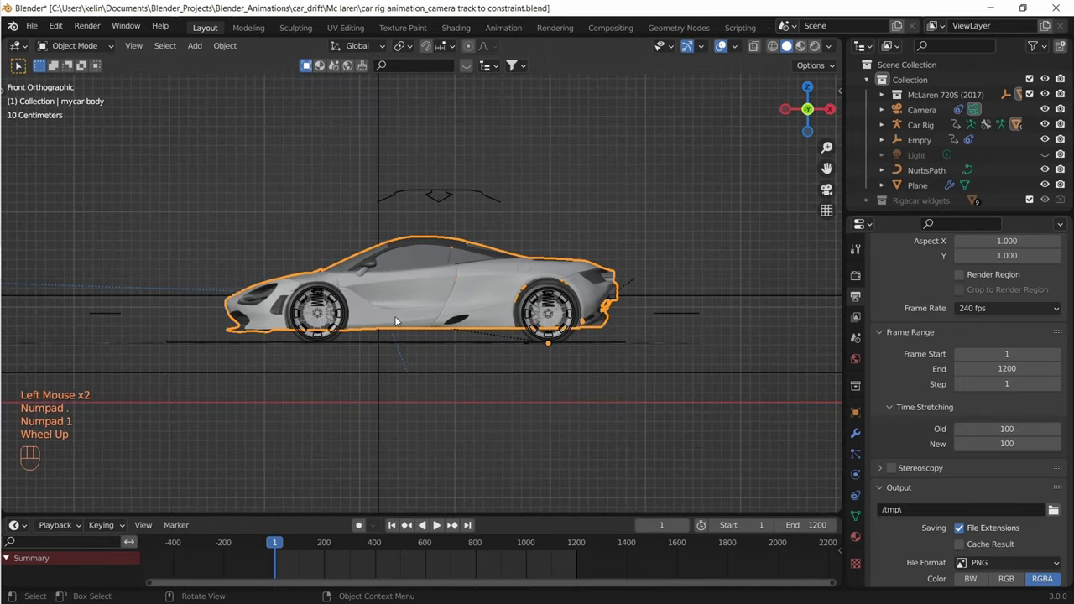
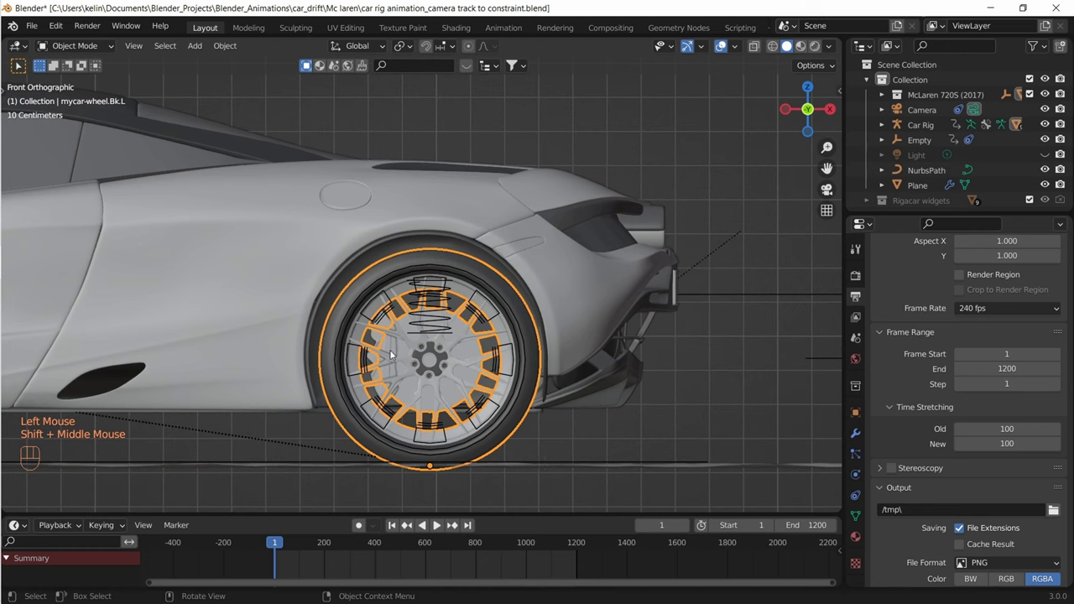
{"action": "left_click_drag", "start_coordinate": [225, 47], "coordinate": [440, 355]}
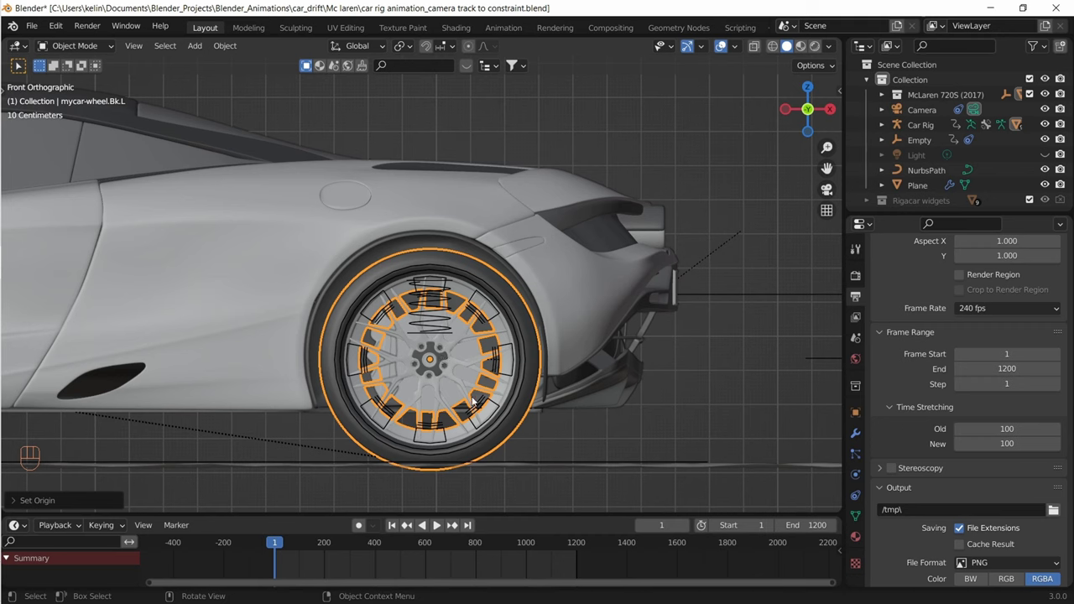
{"action": "key", "text": "shift+a"}
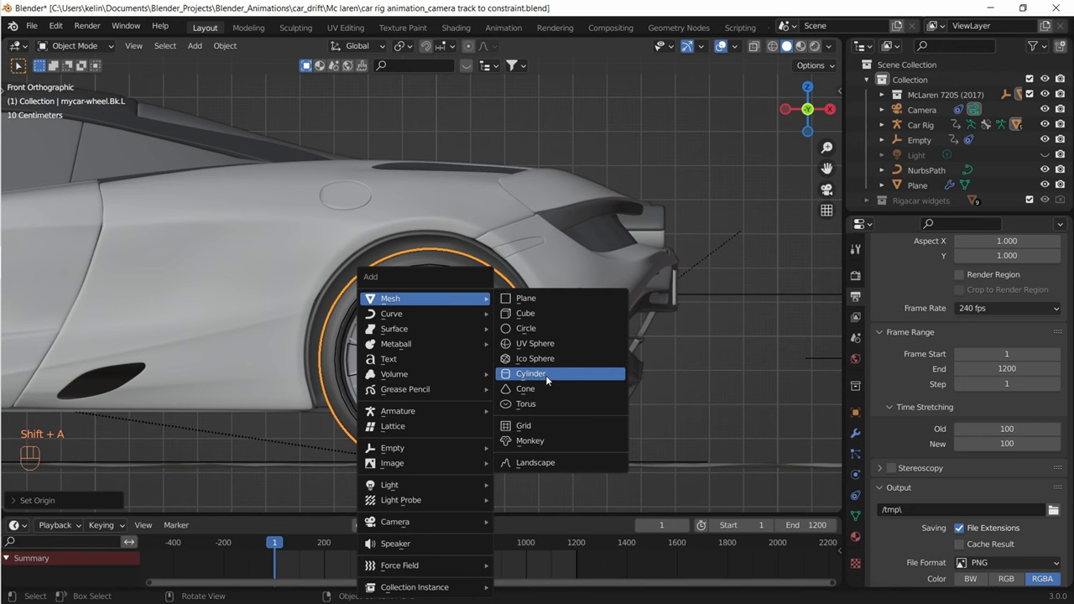
Add a cylinder beside the rear wheel and flatten it along Y
{"action": "scroll", "scroll_direction": "down", "scroll_amount": 3}
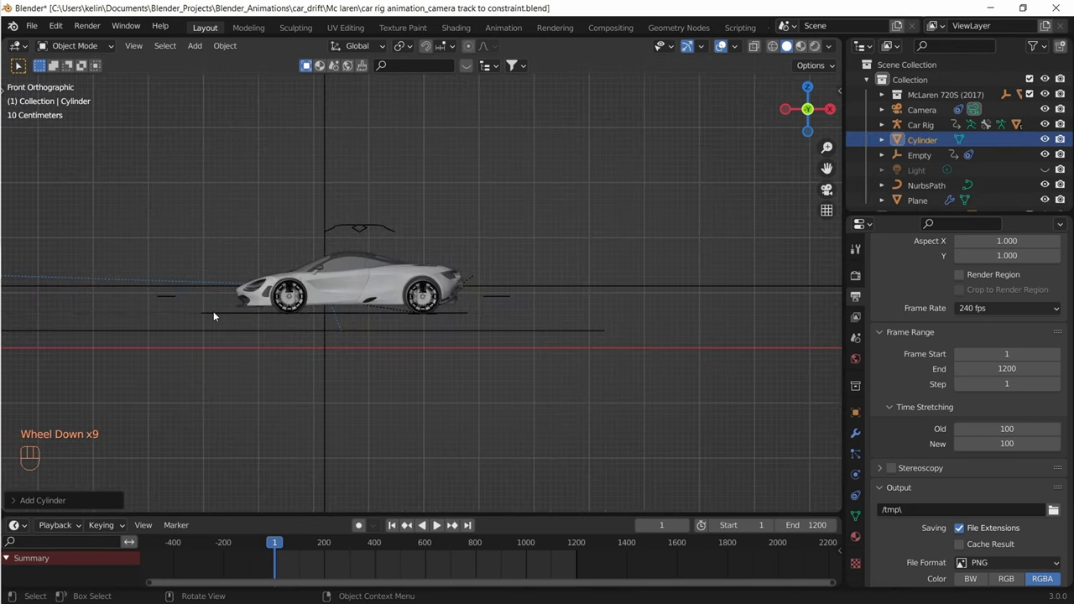
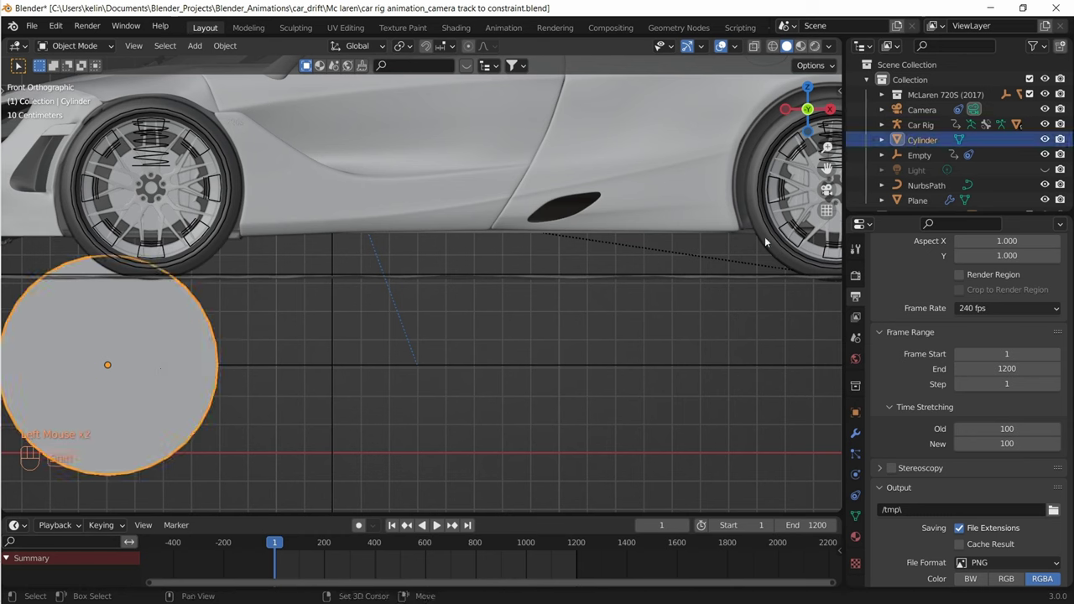
{"action": "left_click", "coordinate": [769, 241]}
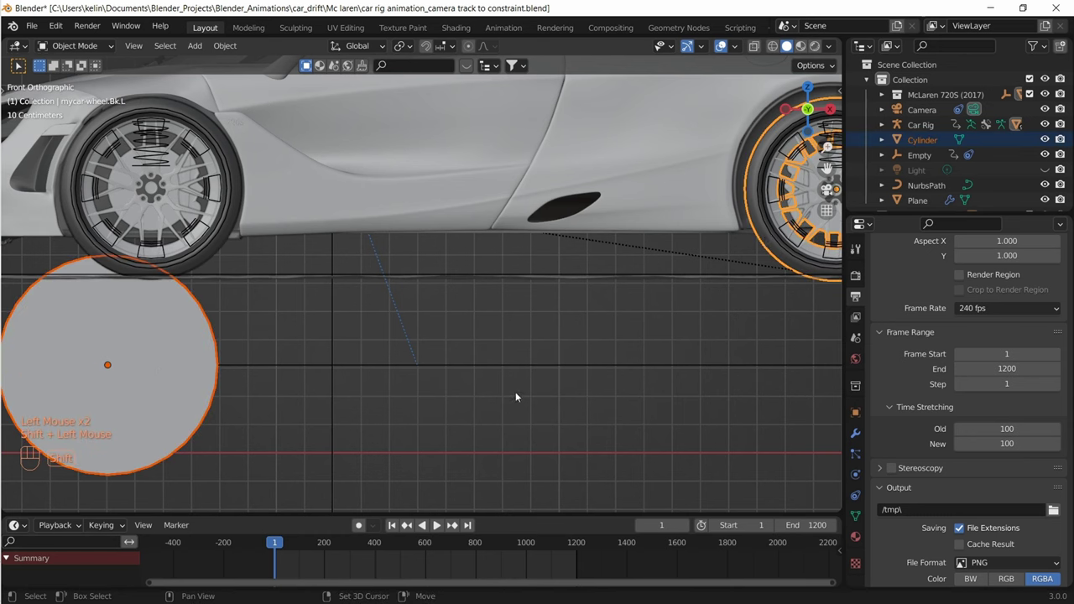
{"action": "key", "text": "shift+s"}
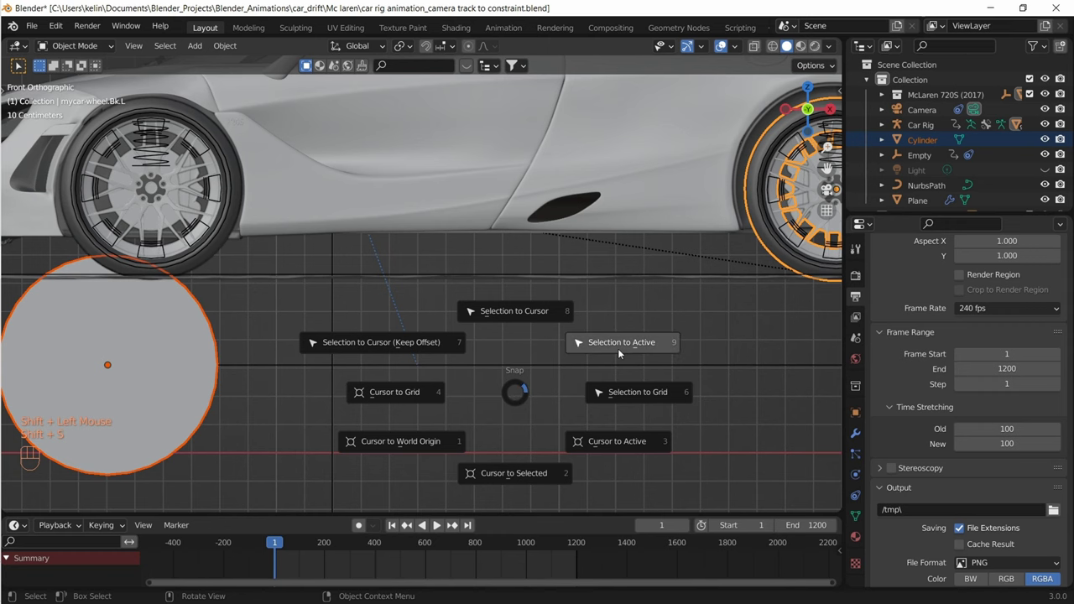
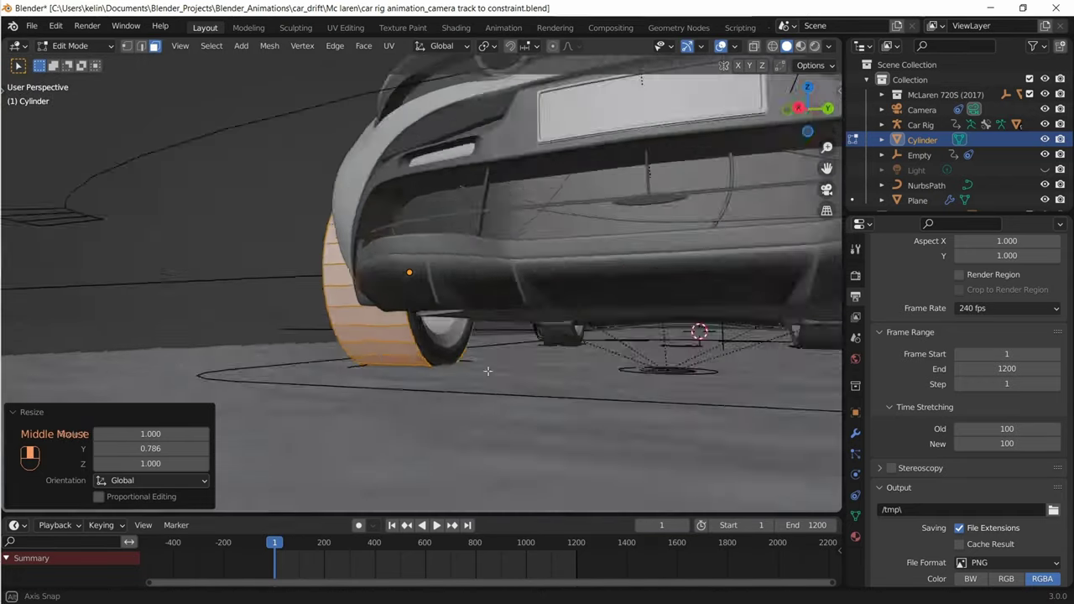
Move the cylinder along Y onto the rear-left tyre and attach it to that wheel with Ctrl+P
{"action": "key", "text": "g"}
{"action": "key", "text": "g"}
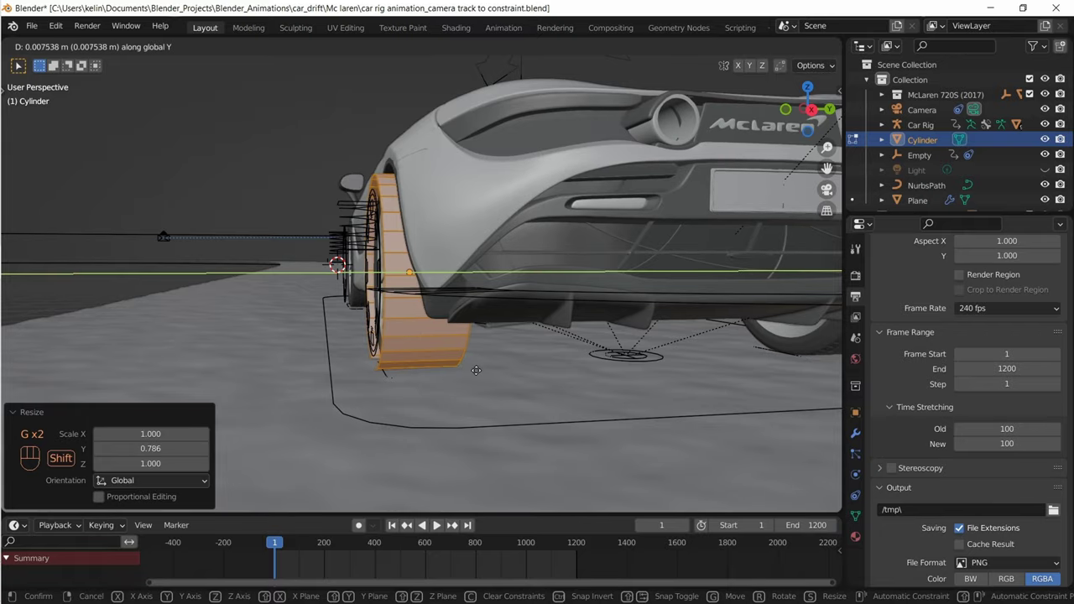
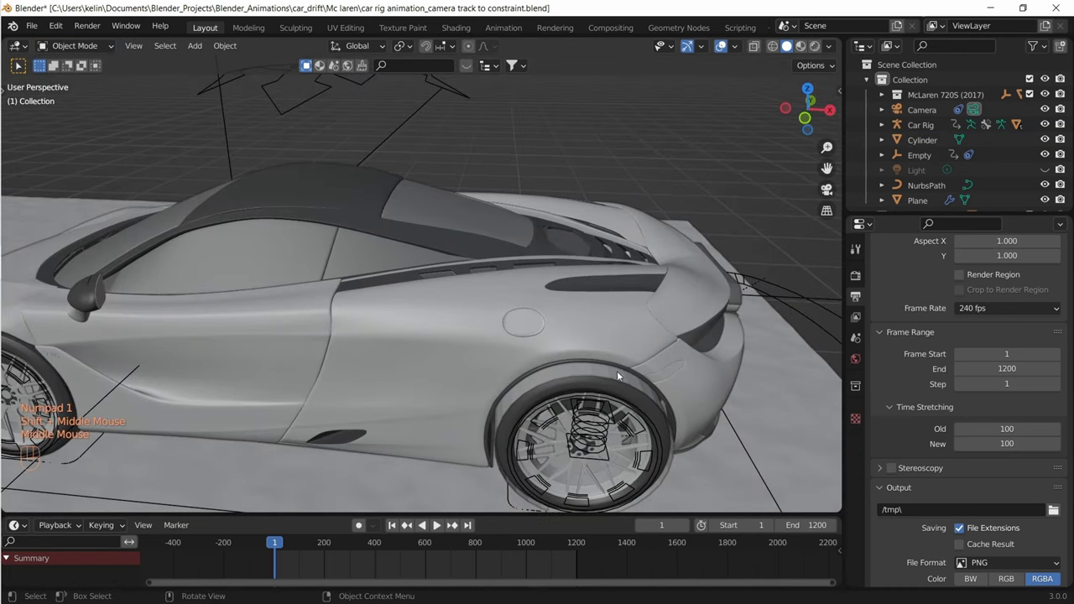
{"action": "left_click", "coordinate": [618, 375]}
{"action": "left_click_drag", "start_coordinate": [709, 429], "coordinate": [613, 319]}
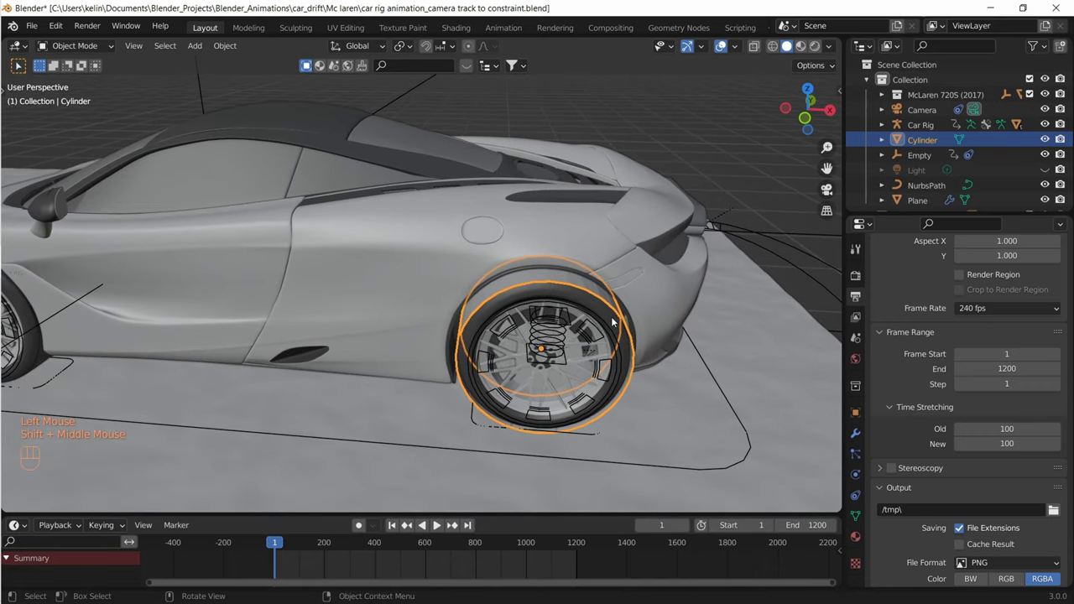
{"action": "left_click", "coordinate": [614, 319]}
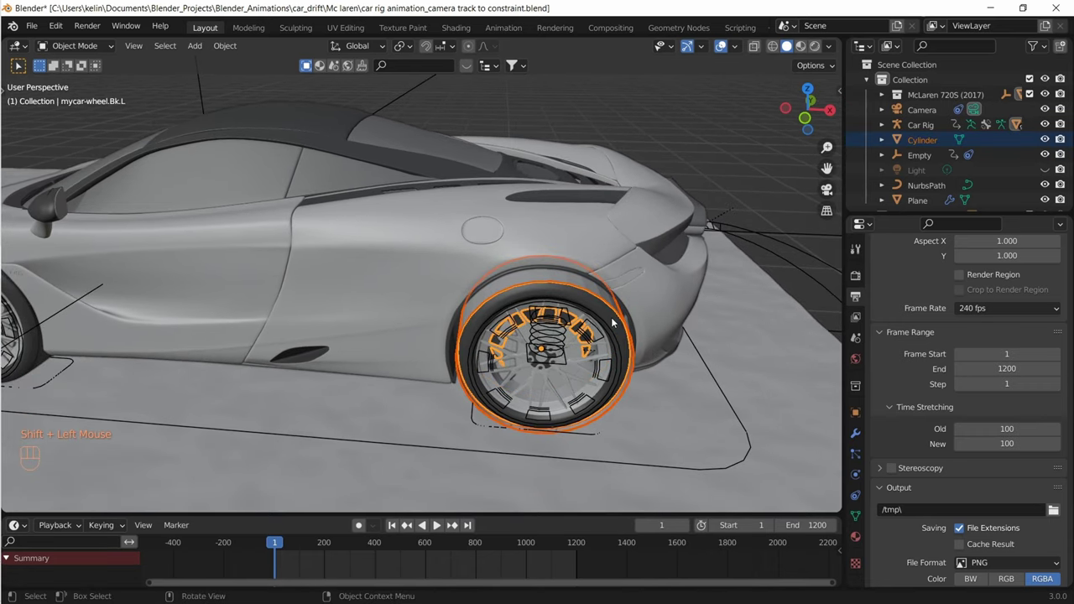
{"action": "key", "text": "ctrl+p"}
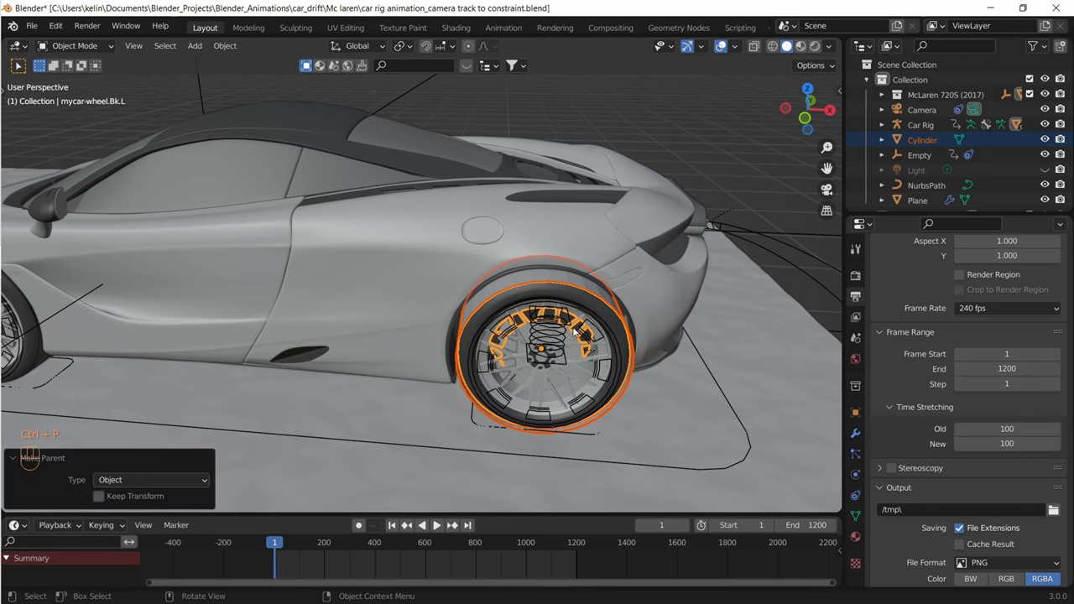
Nudge the rear-left wheel, then select the cylinder wrapped around it and close in on it
{"action": "left_click", "coordinate": [609, 318]}
{"action": "middle_click", "coordinate": [609, 317]}
{"action": "key", "text": "g"}
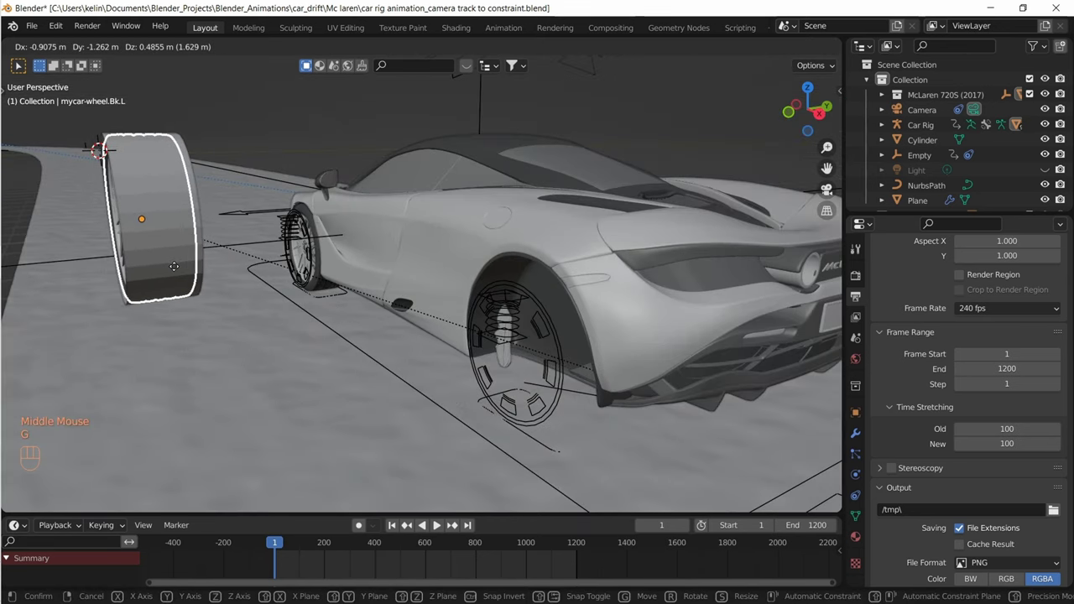
{"action": "left_click_drag", "start_coordinate": [368, 313], "coordinate": [438, 310]}
{"action": "scroll", "scroll_direction": "up", "scroll_amount": 3}
{"action": "left_click", "coordinate": [935, 141]}
{"action": "left_click_drag", "start_coordinate": [537, 358], "coordinate": [626, 423]}
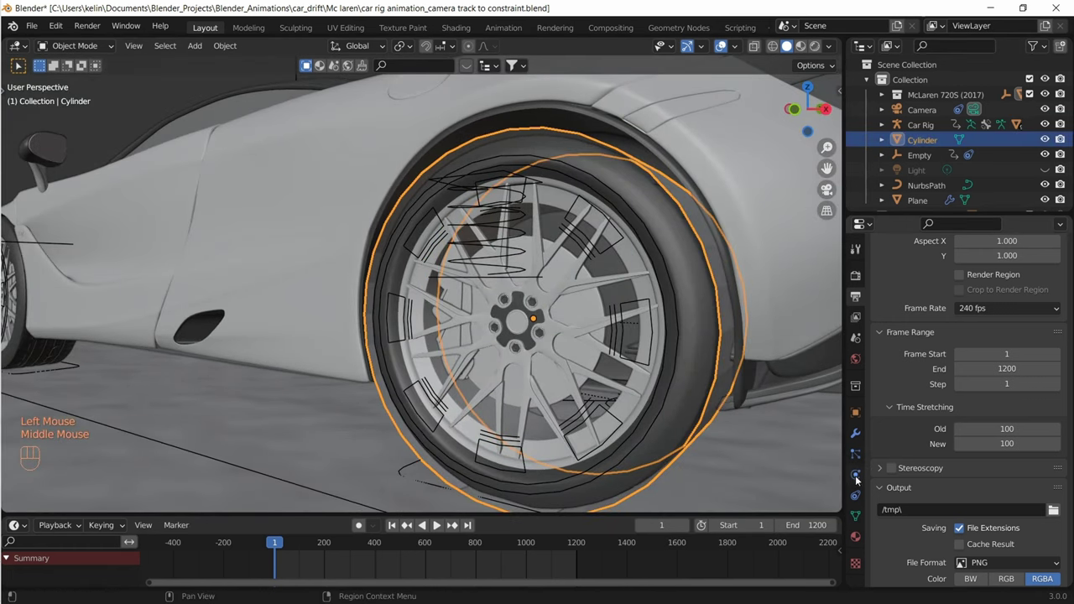
Give the cylinder Fluid physics as a smoke Inflow flow with 5 substeps and Is Planar enabled
{"action": "left_click", "coordinate": [859, 480]}
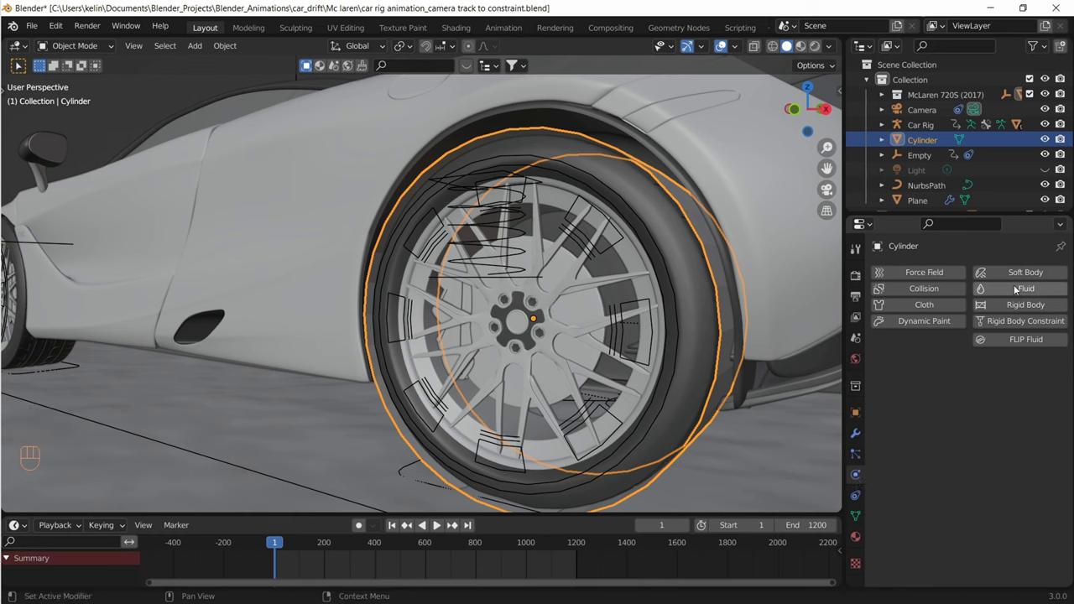
{"action": "left_click", "coordinate": [1015, 287]}
{"action": "left_click_drag", "start_coordinate": [999, 387], "coordinate": [993, 436]}
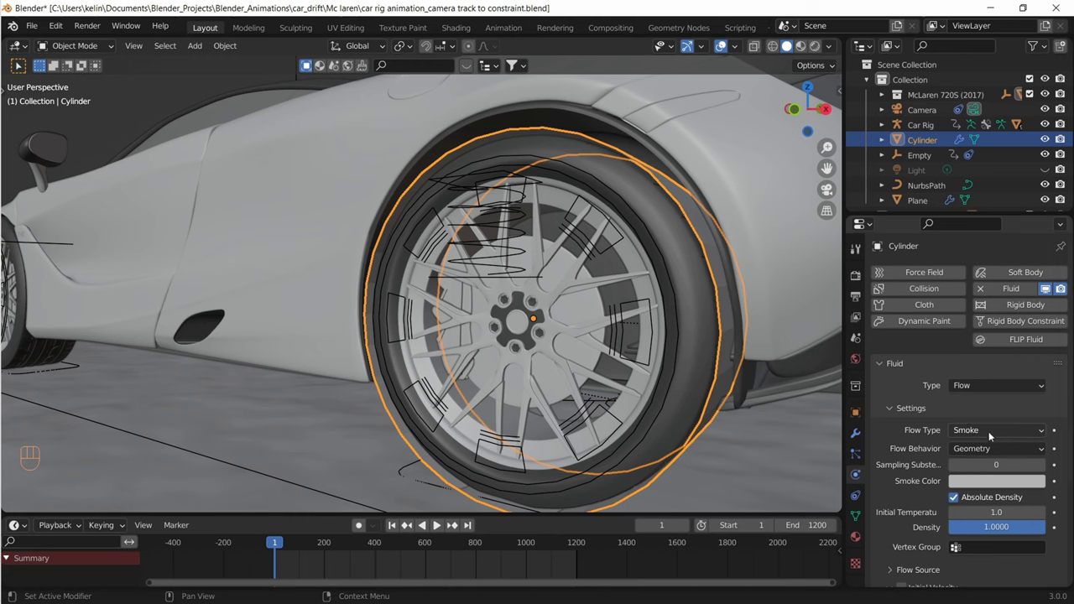
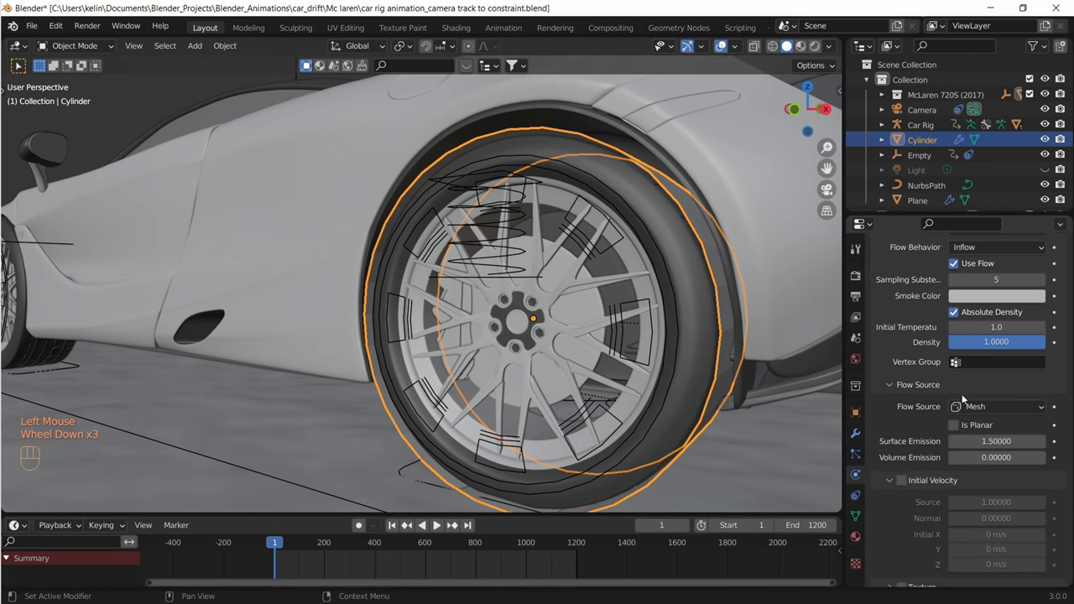
{"action": "left_click", "coordinate": [953, 427]}
{"action": "scroll", "scroll_direction": "down", "scroll_amount": 3}
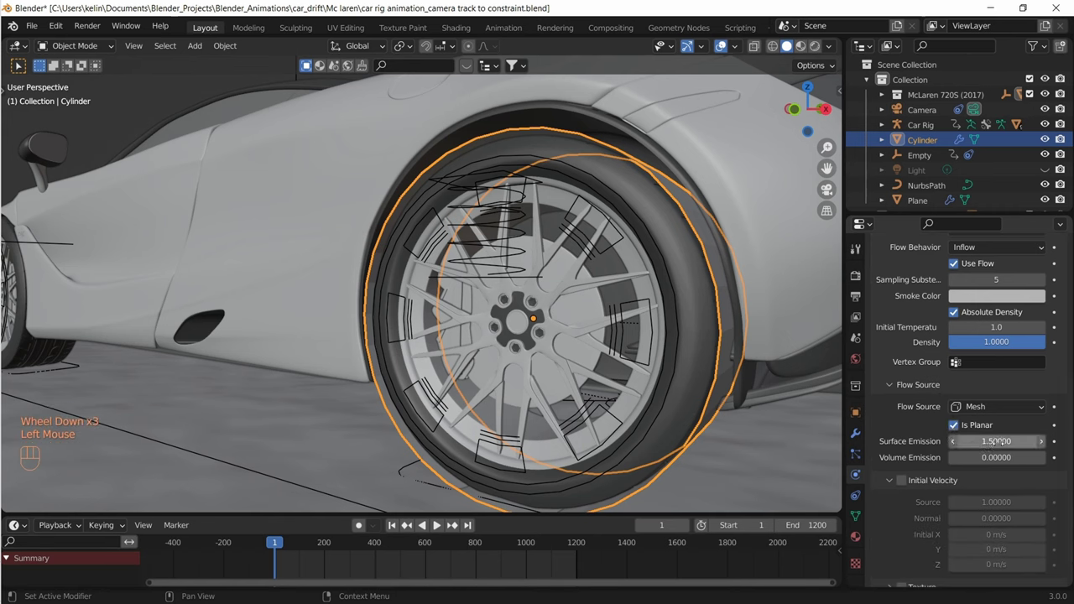
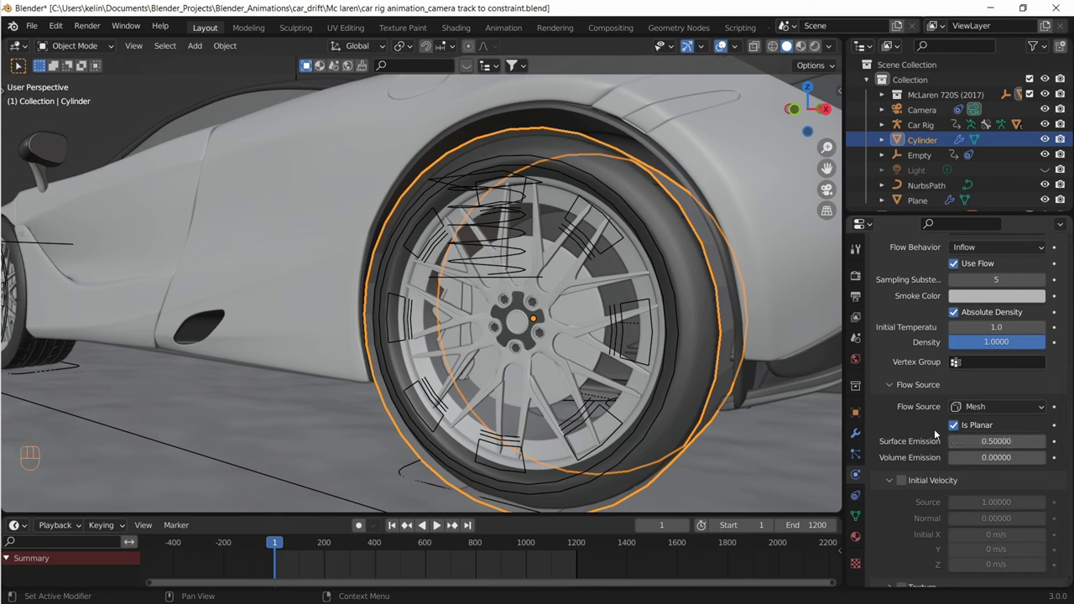
Lower surface emission to 0.5 and enable initial velocity with source 0.5
{"action": "scroll", "scroll_direction": "down", "scroll_amount": 3}
{"action": "left_click", "coordinate": [909, 475]}
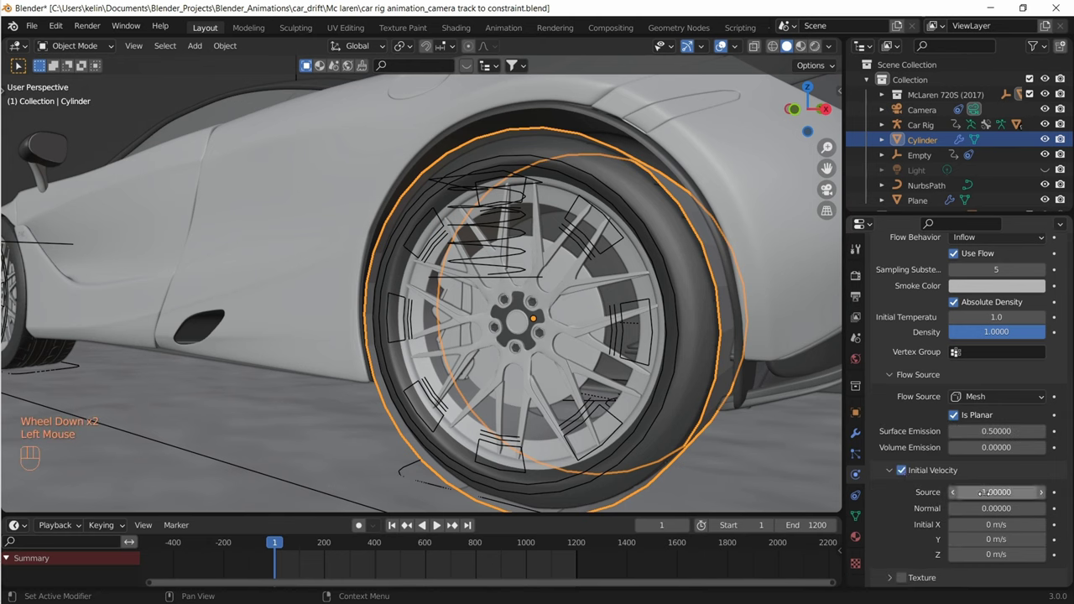
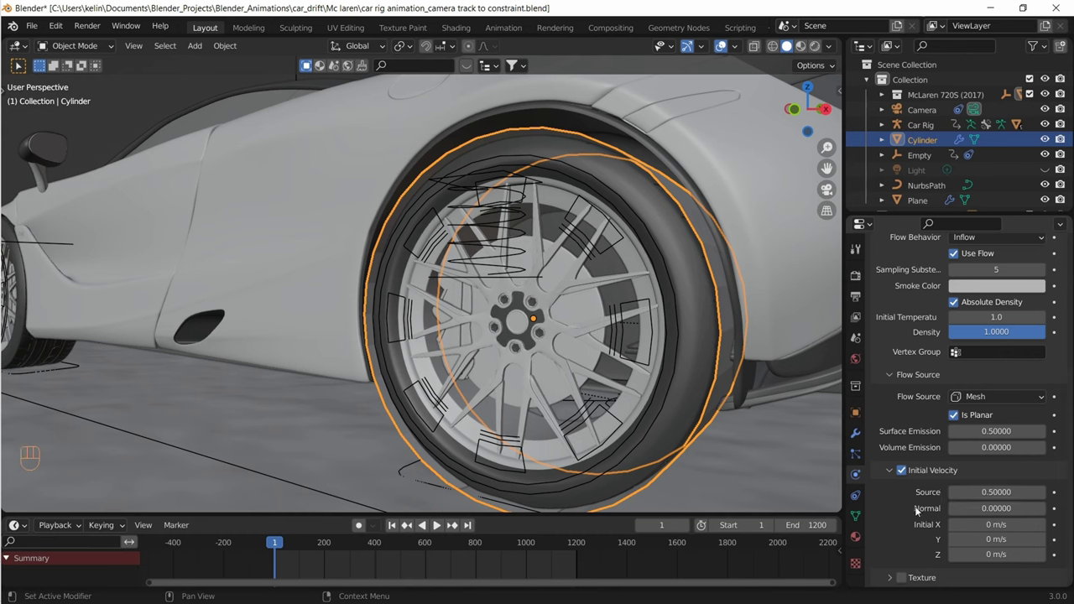
{"action": "scroll", "scroll_direction": "down", "scroll_amount": 3}
{"action": "scroll", "scroll_direction": "up", "scroll_amount": 3}
{"action": "scroll", "scroll_direction": "up", "scroll_amount": 3}
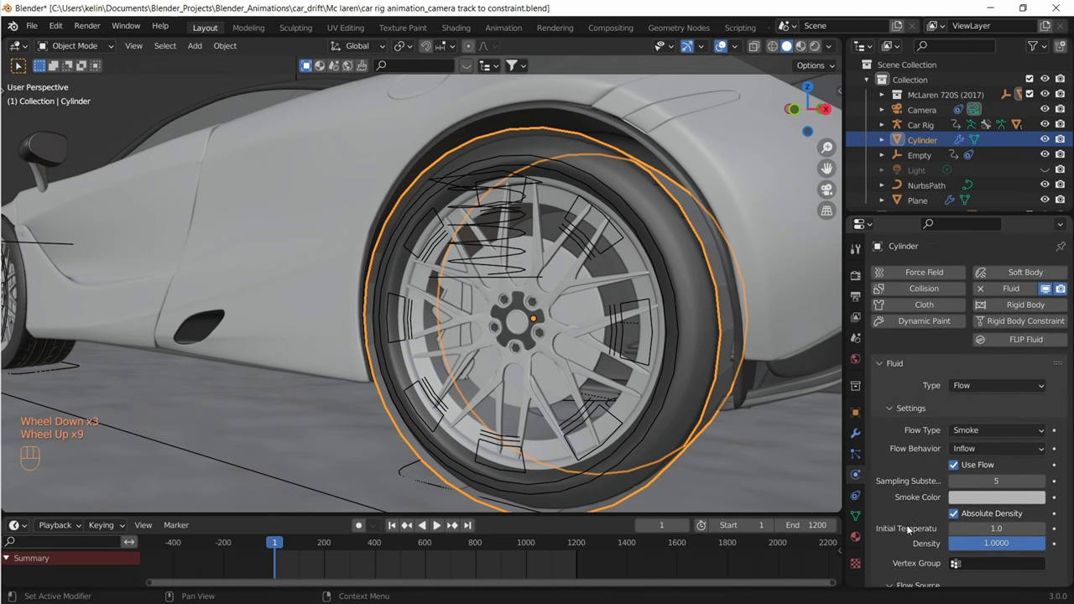
In right ortho view duplicate the smoke emitter cylinder and slide the copy along Y to the opposite rear wheel
{"action": "scroll", "scroll_direction": "up", "scroll_amount": 3}
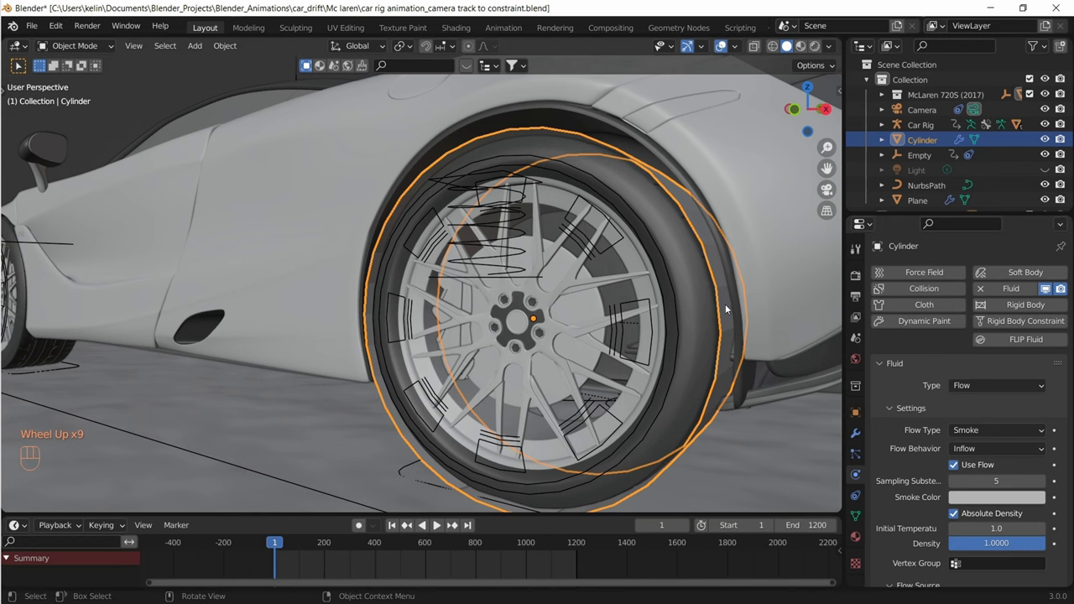
{"action": "key", "text": "KP_3"}
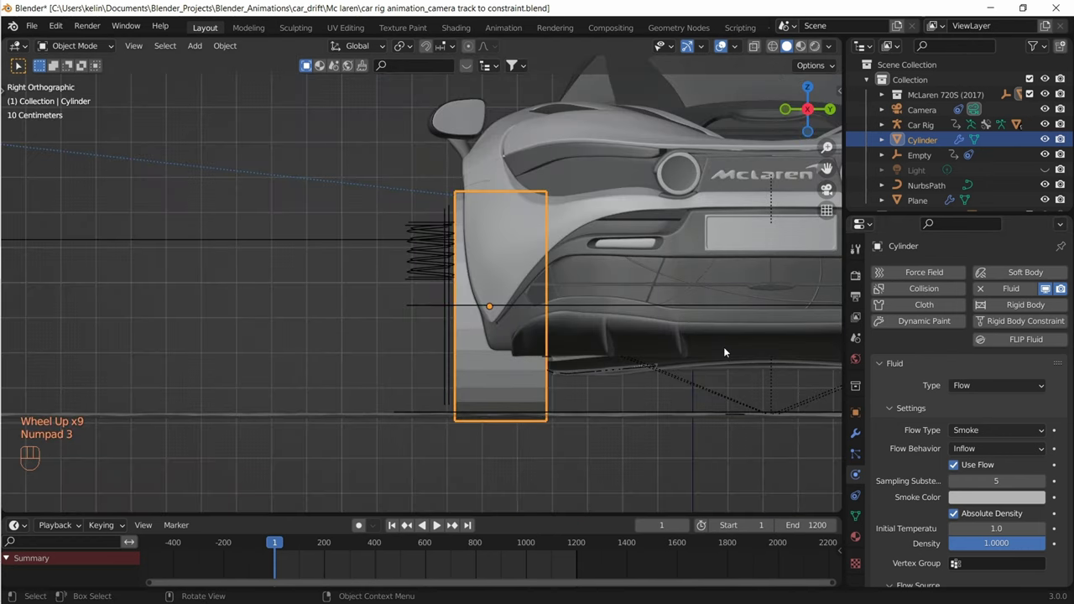
{"action": "scroll", "scroll_direction": "down", "scroll_amount": 3}
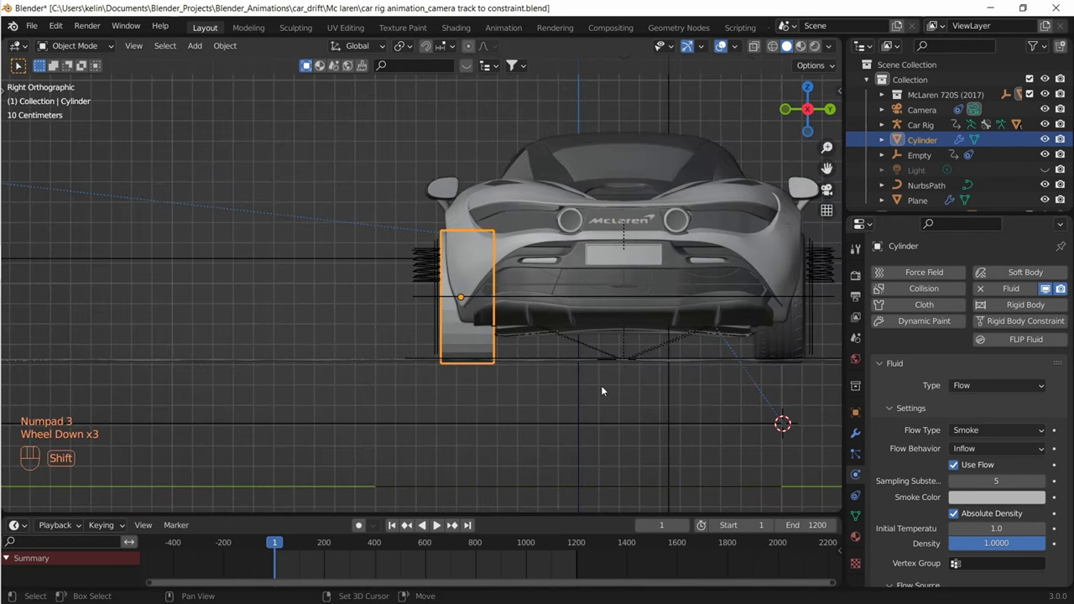
{"action": "left_click_drag", "start_coordinate": [555, 385], "coordinate": [489, 384]}
{"action": "key", "text": "shift+d"}
{"action": "key", "text": "g"}
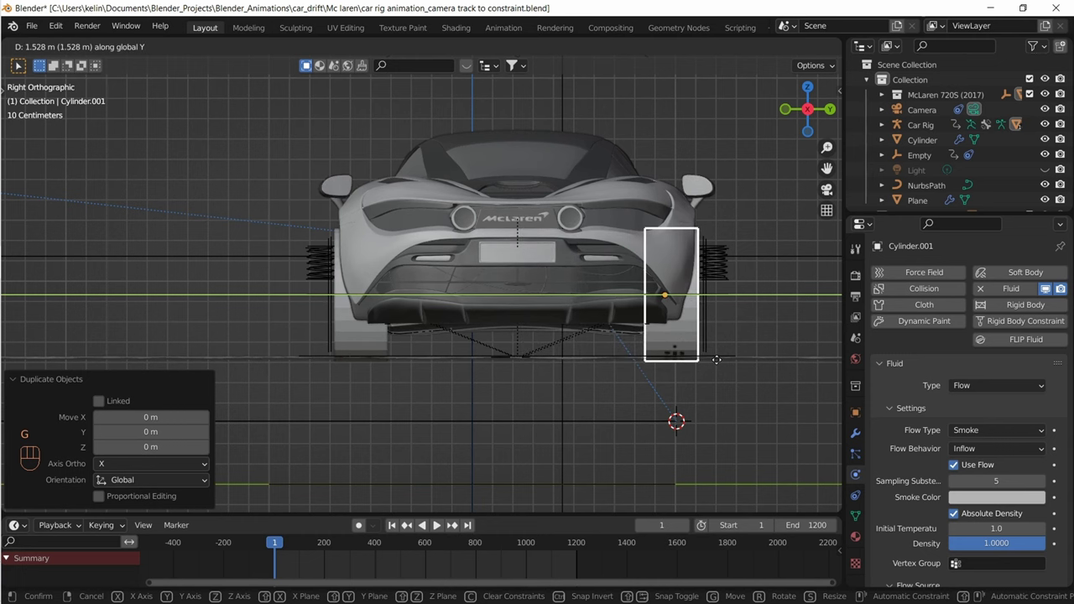
{"action": "key", "text": "g"}
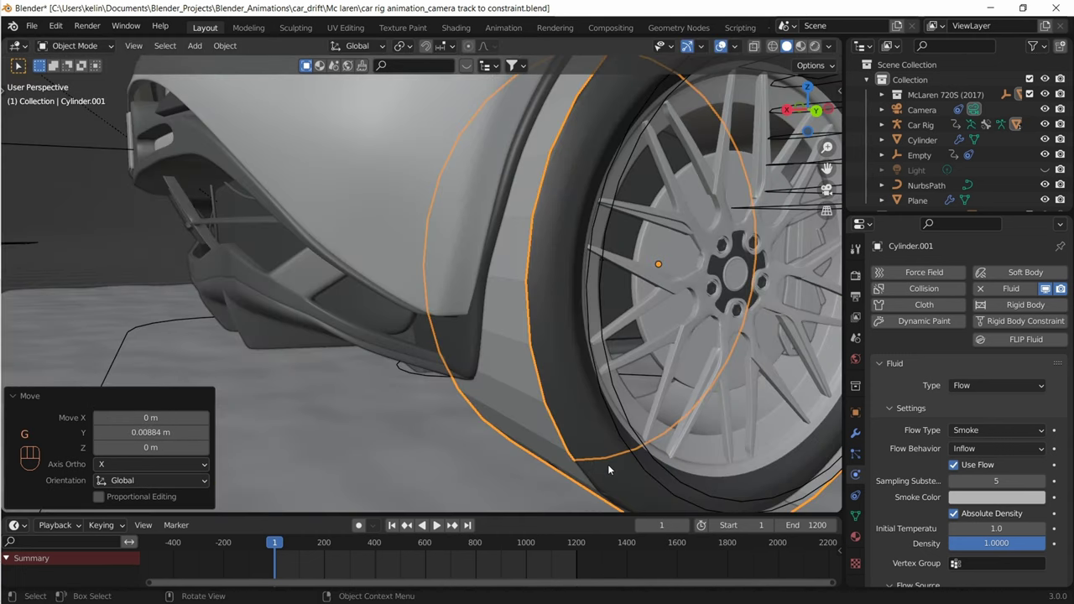
Attach the copy to the rear-right wheel with Ctrl+P and start repositioning that wheel
{"action": "left_click", "coordinate": [622, 473]}
{"action": "key", "text": "ctrl+p"}
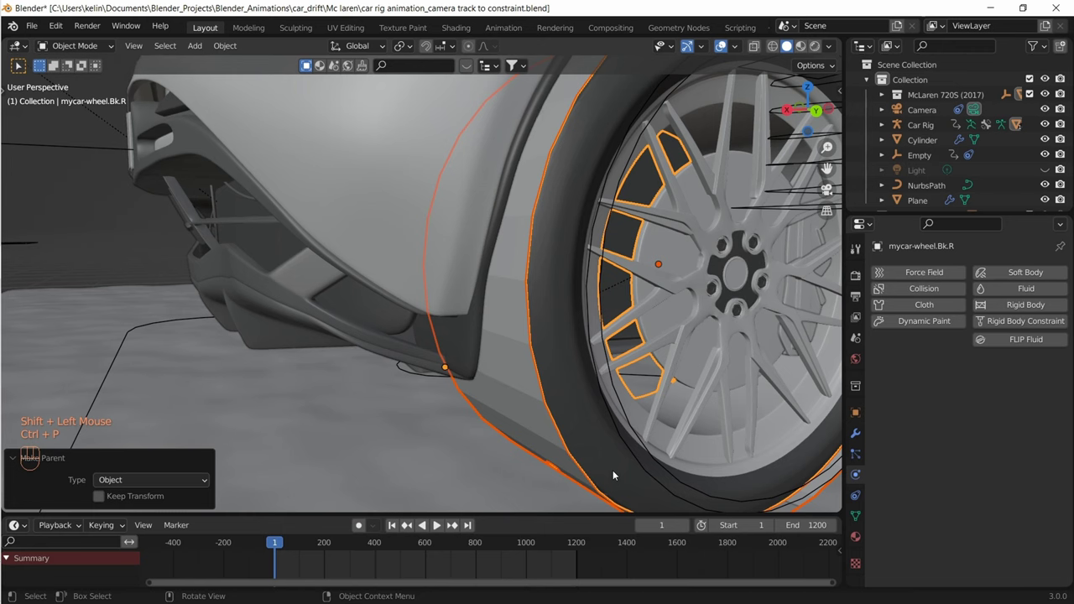
{"action": "scroll", "scroll_direction": "down", "scroll_amount": 3}
{"action": "left_click", "coordinate": [491, 347]}
{"action": "middle_click", "coordinate": [462, 337]}
{"action": "key", "text": "g"}
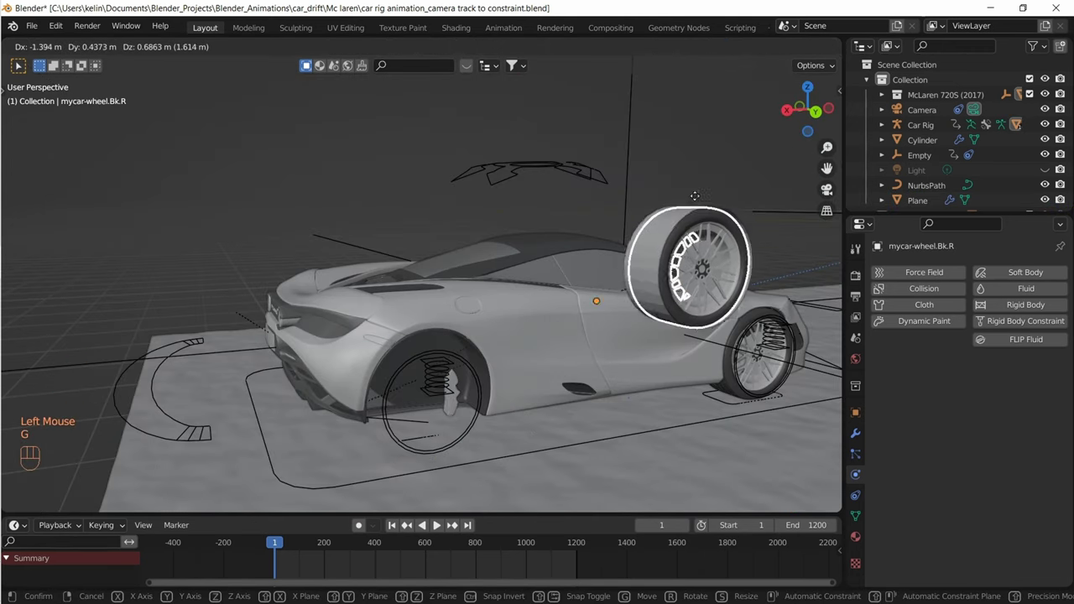
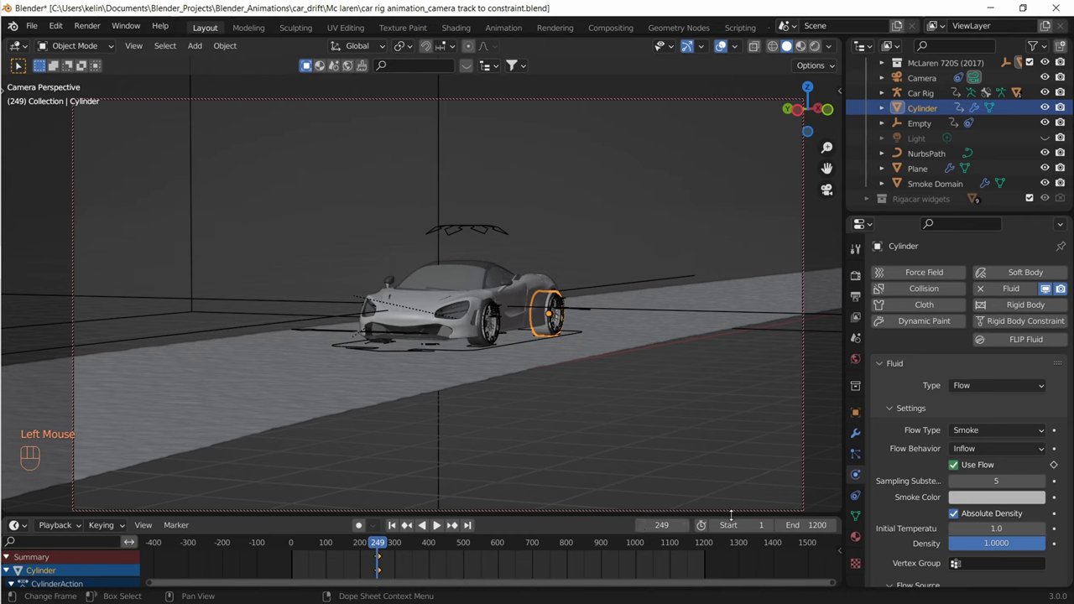
Keyframe the cylinder's Use Flow off at 249, on at 250 and off at 750, then return to frame 1
{"action": "left_click", "coordinate": [960, 464]}
{"action": "key", "text": "i"}
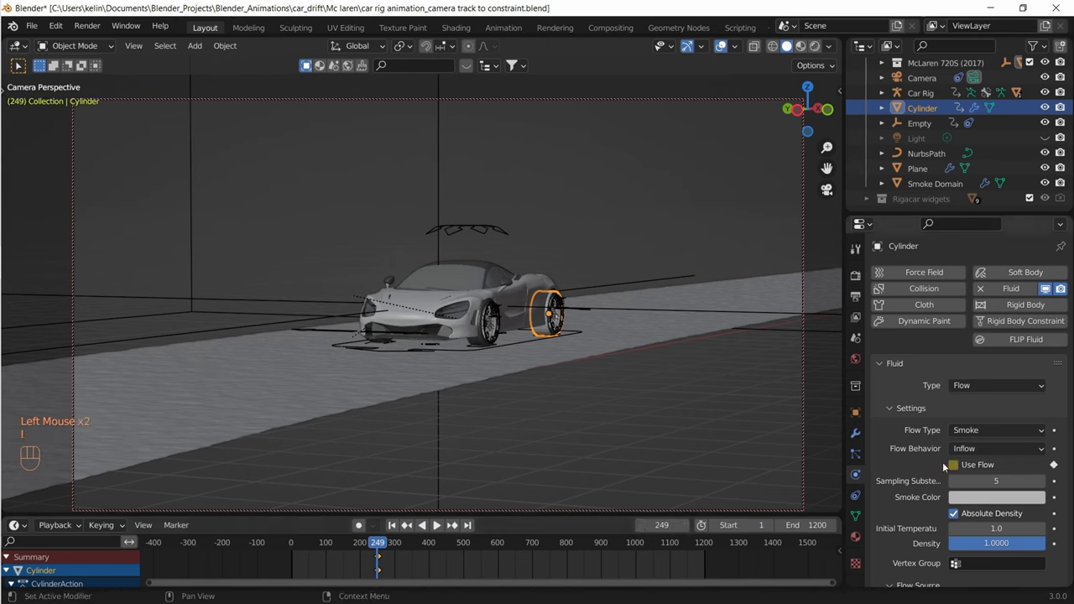
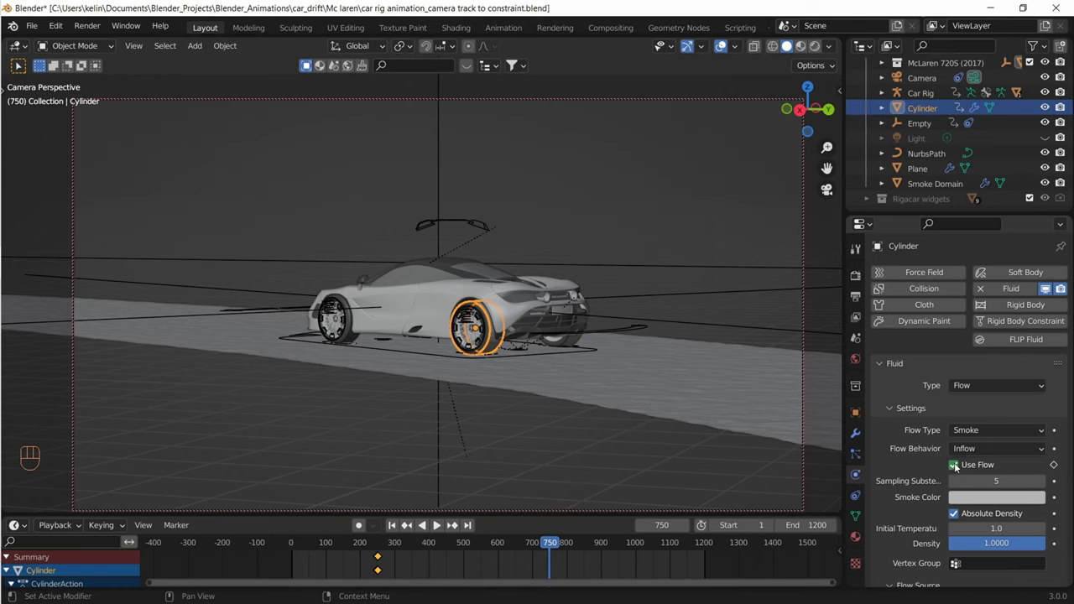
{"action": "left_click", "coordinate": [957, 467]}
{"action": "key", "text": "i"}
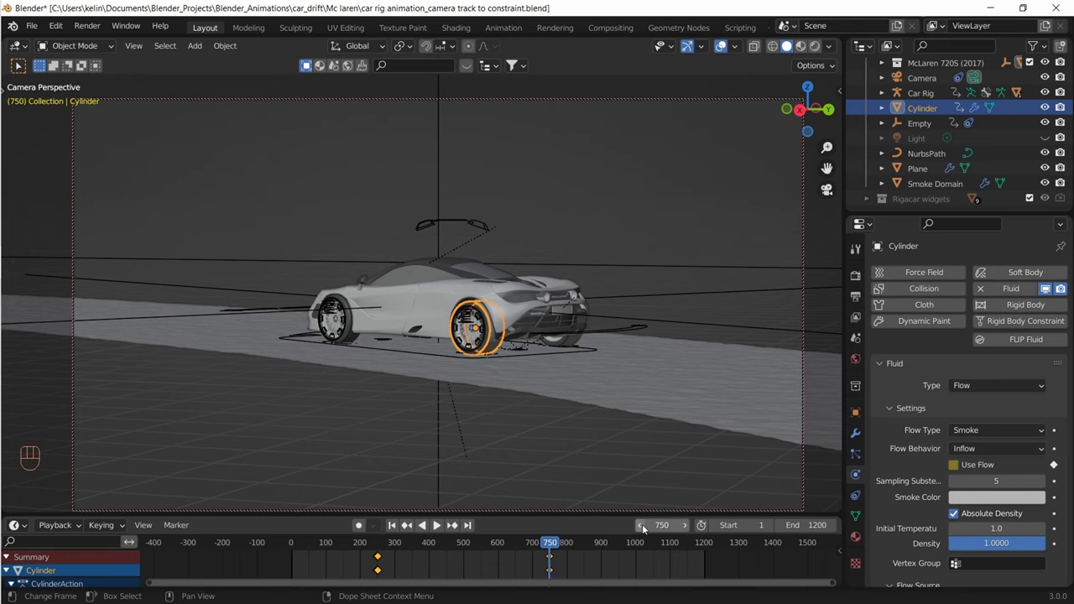
{"action": "left_click", "coordinate": [645, 530]}
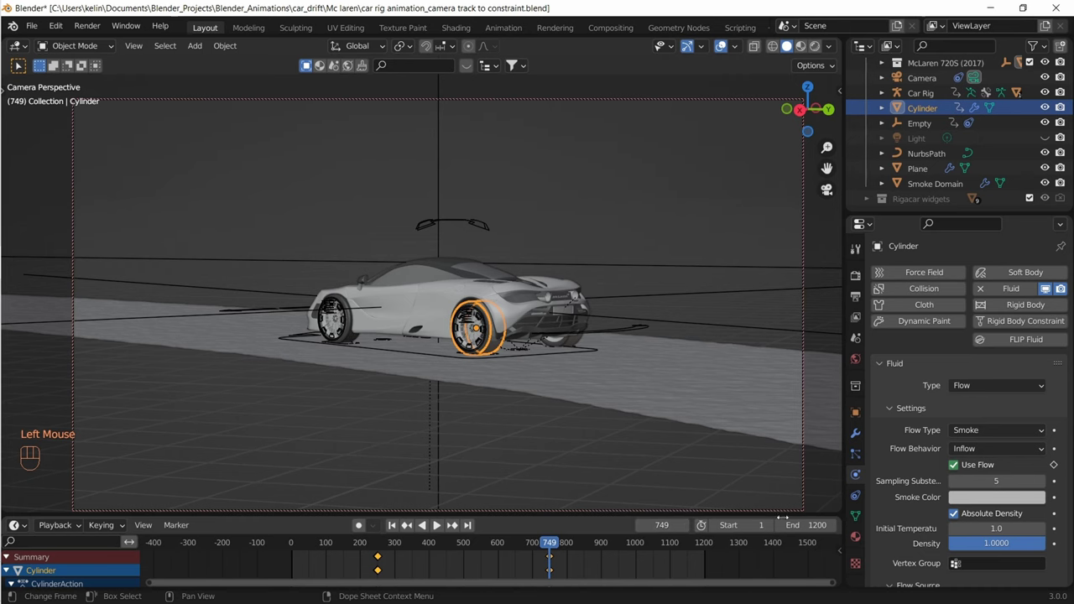
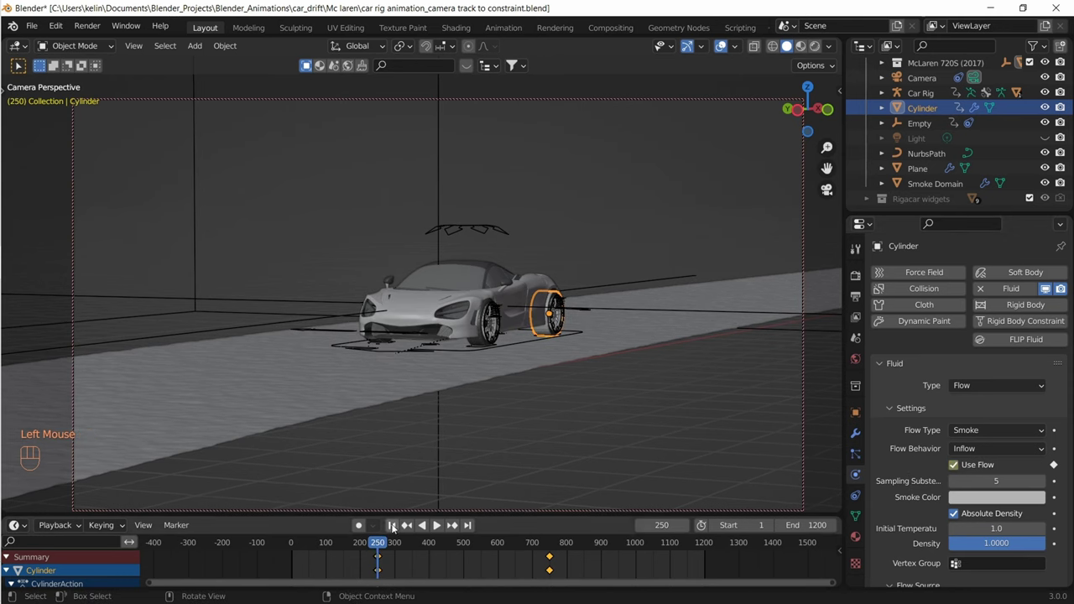
{"action": "left_click", "coordinate": [393, 527]}
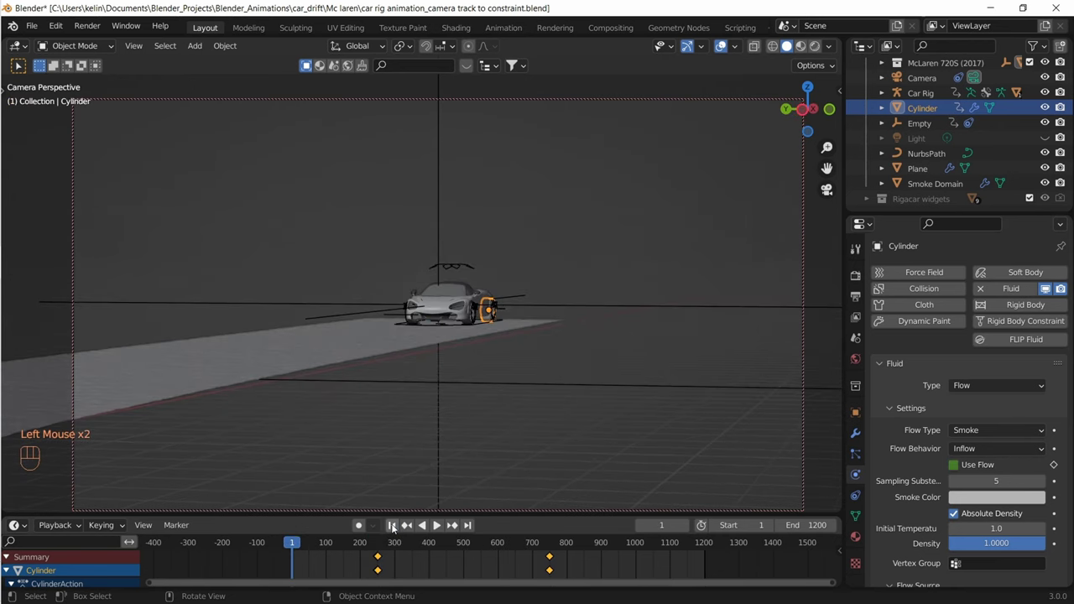
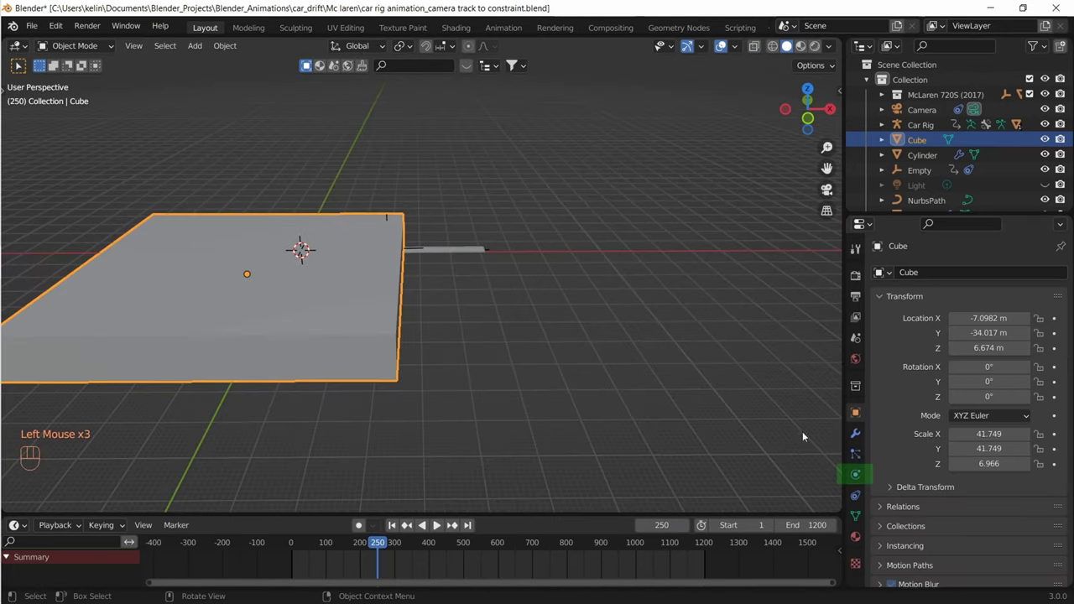
Give the Cube Fluid physics so it becomes the gas smoke domain
{"action": "left_click", "coordinate": [1051, 290]}
Set the Cube's fluid type to Domain (Gas) and raise Resolution Divisions to 1024
{"action": "left_click_drag", "start_coordinate": [993, 385], "coordinate": [989, 422]}
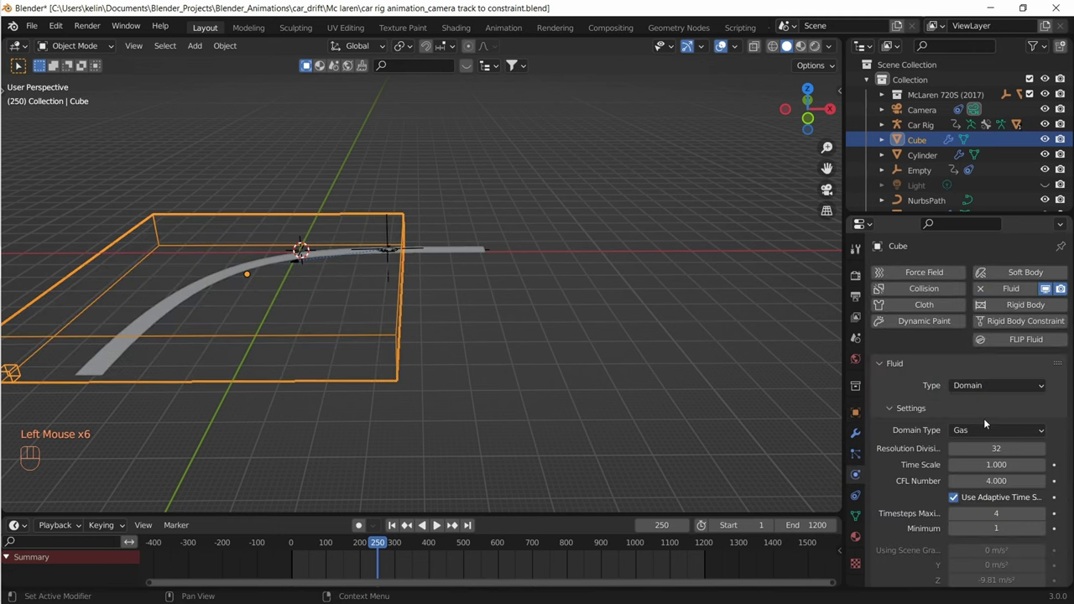
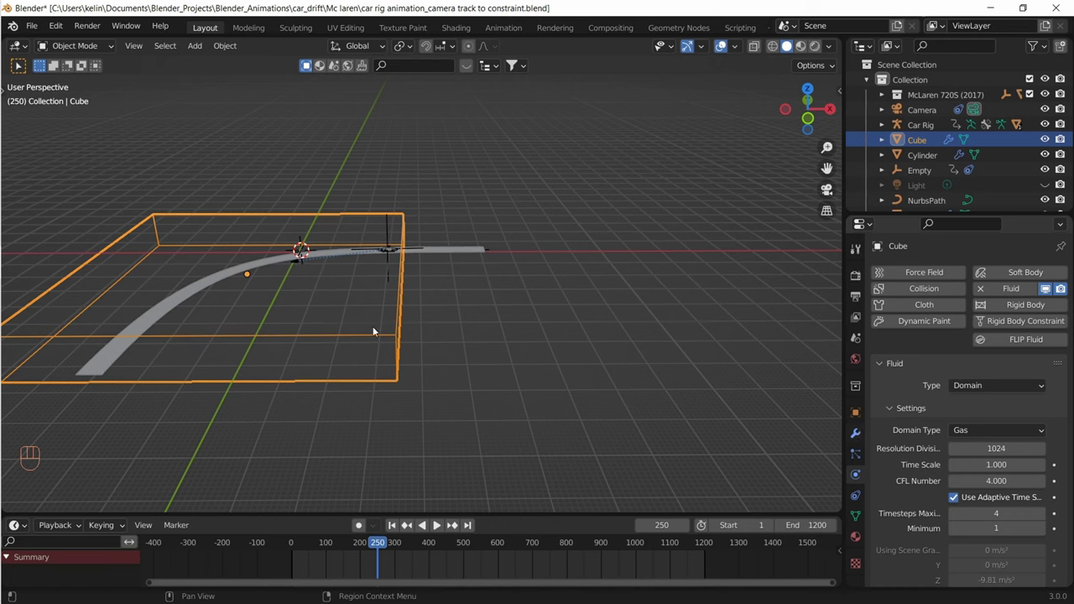
{"action": "left_click_drag", "start_coordinate": [390, 322], "coordinate": [389, 322]}
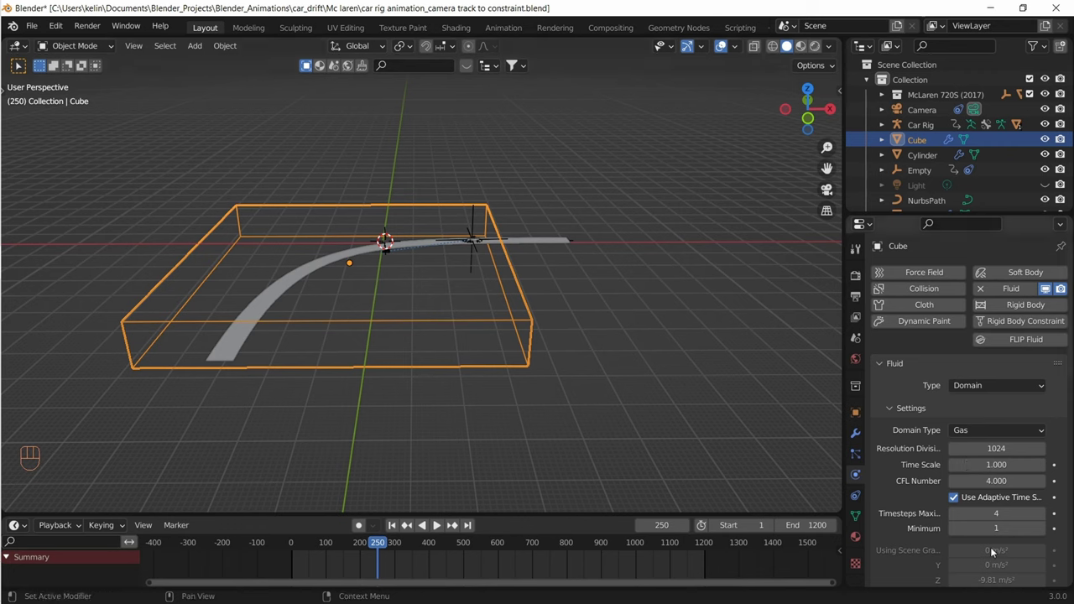
{"action": "scroll", "scroll_direction": "down", "scroll_amount": 3}
{"action": "scroll", "scroll_direction": "down", "scroll_amount": 3}
{"action": "scroll", "scroll_direction": "down", "scroll_amount": 3}
{"action": "scroll", "scroll_direction": "down", "scroll_amount": 3}
{"action": "scroll", "scroll_direction": "down", "scroll_amount": 3}
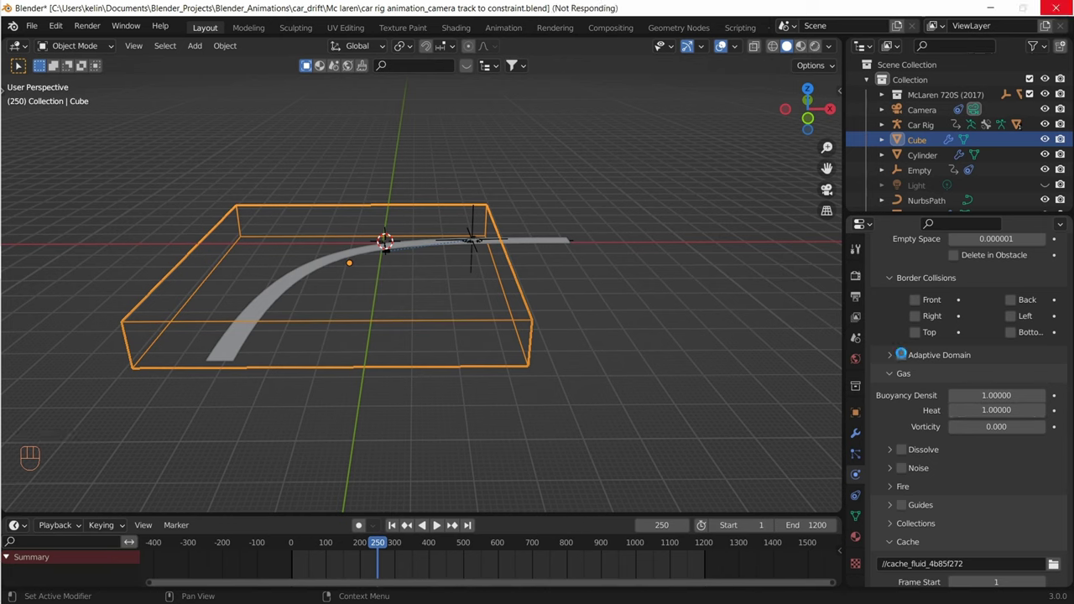
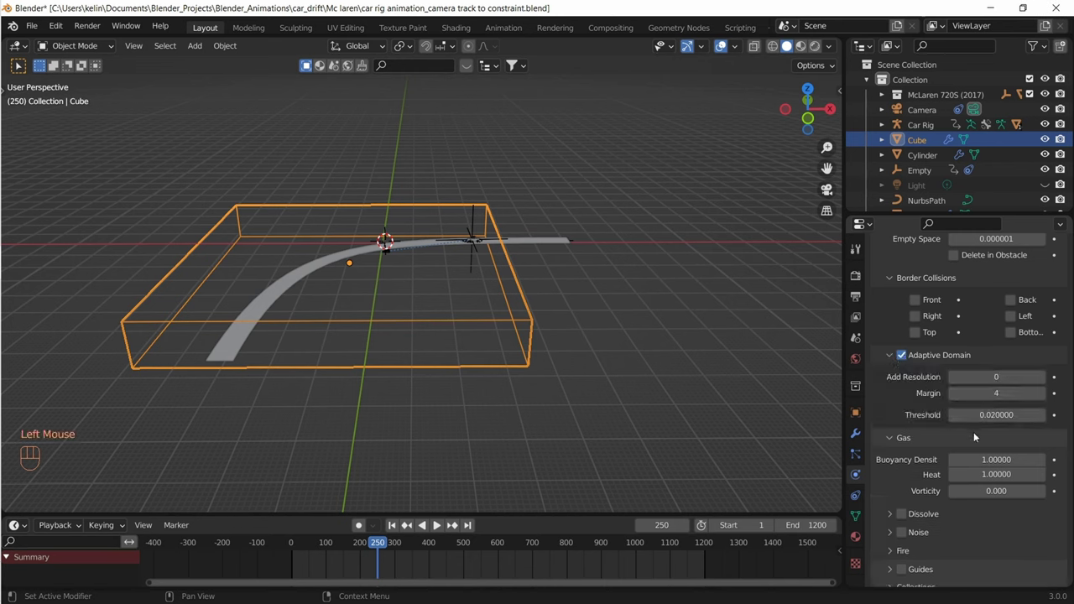
Enable Adaptive Domain, set buoyancy density 0, heat 0, vorticity 0.1, and Dissolve with time 20, Slow on
{"action": "scroll", "scroll_direction": "down", "scroll_amount": 3}
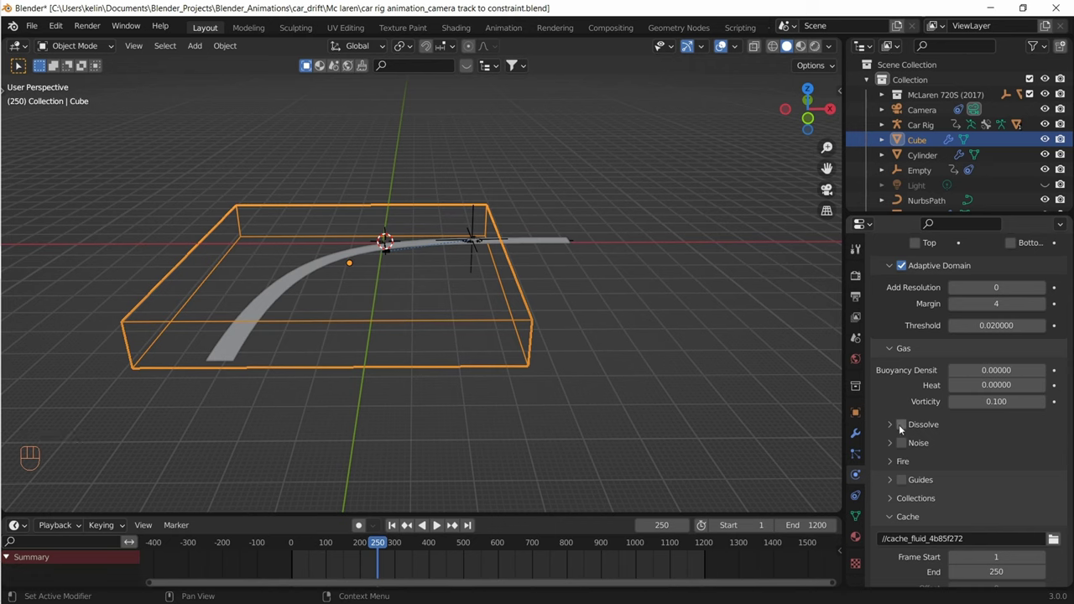
{"action": "left_click_drag", "start_coordinate": [907, 427], "coordinate": [900, 428]}
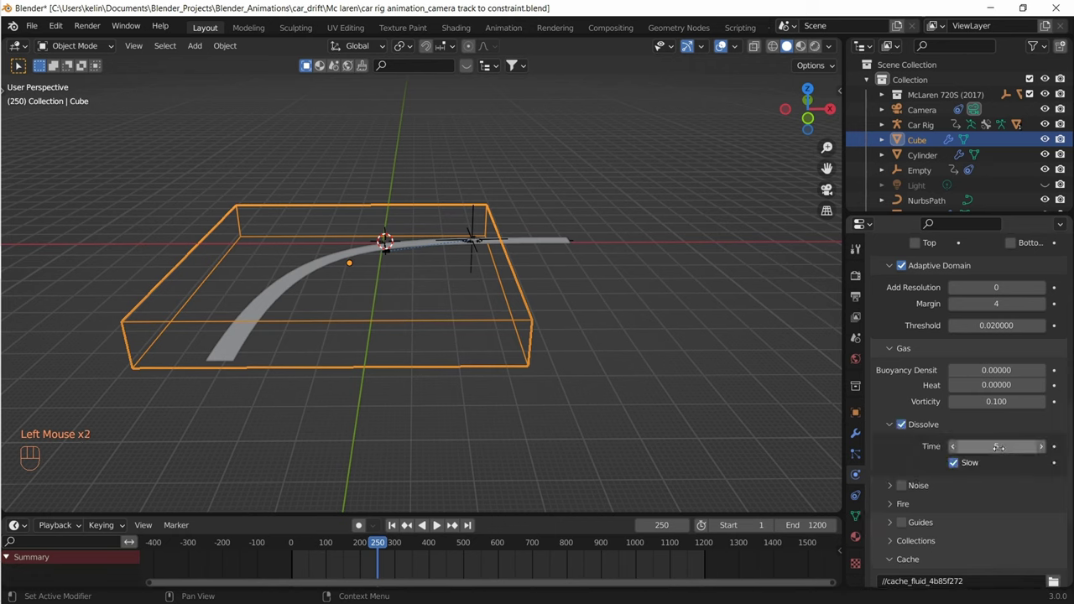
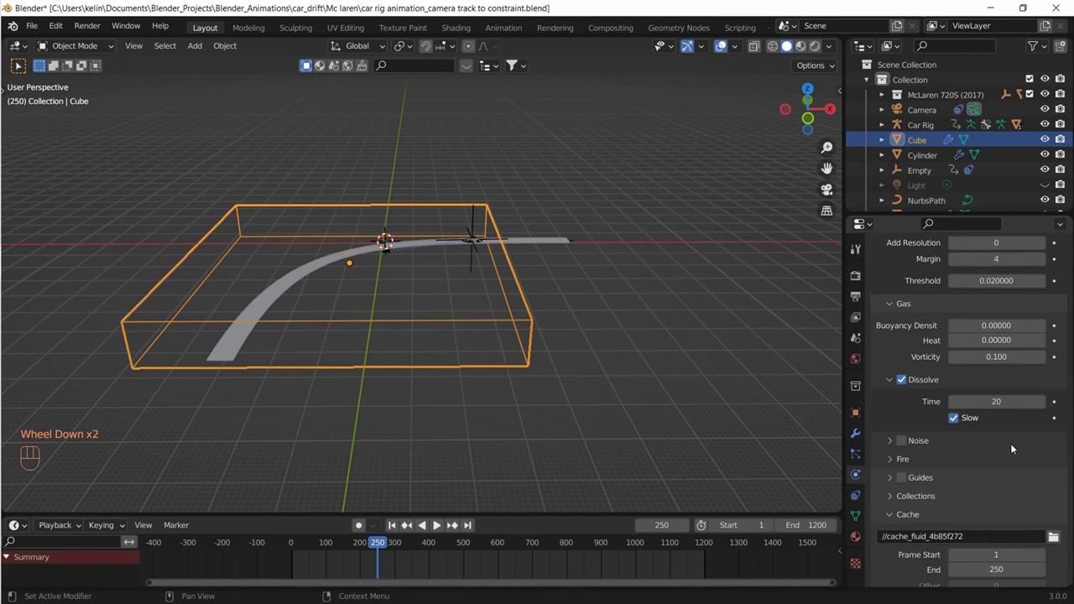
{"action": "scroll", "scroll_direction": "down", "scroll_amount": 3}
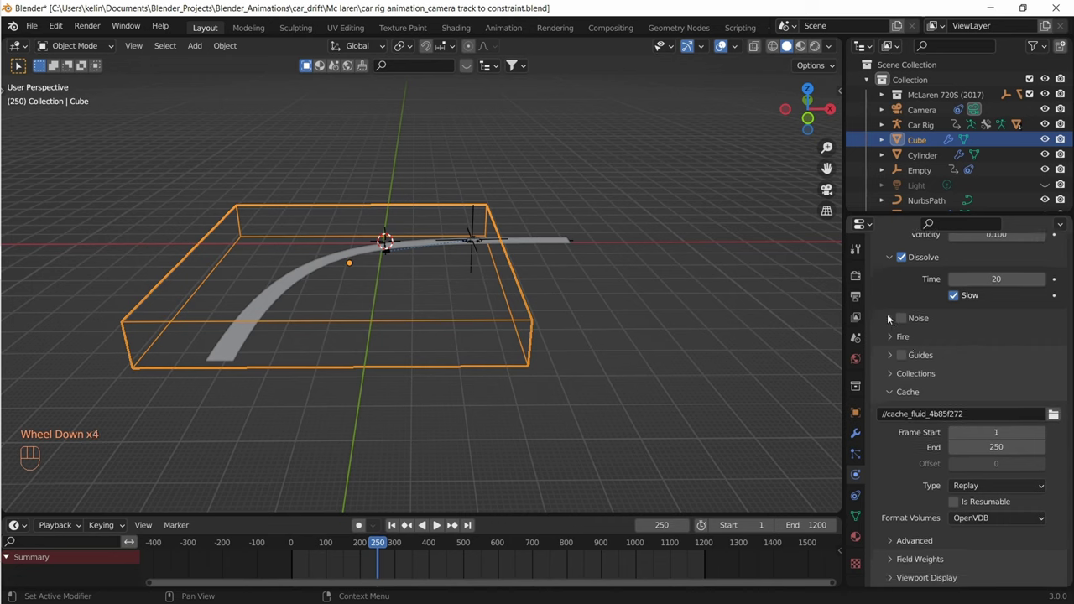
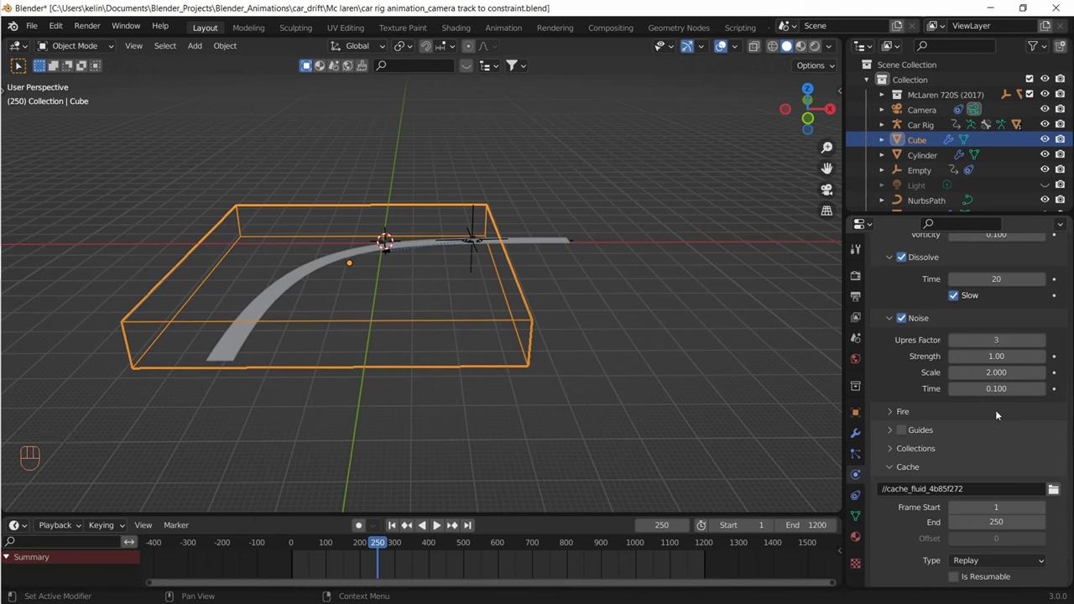
Enable Noise and set the cache to //cache_fluid_drift\, frames 1–1200, type All, resumable, Uni Cache volumes
{"action": "scroll", "scroll_direction": "down", "scroll_amount": 3}
{"action": "scroll", "scroll_direction": "down", "scroll_amount": 3}
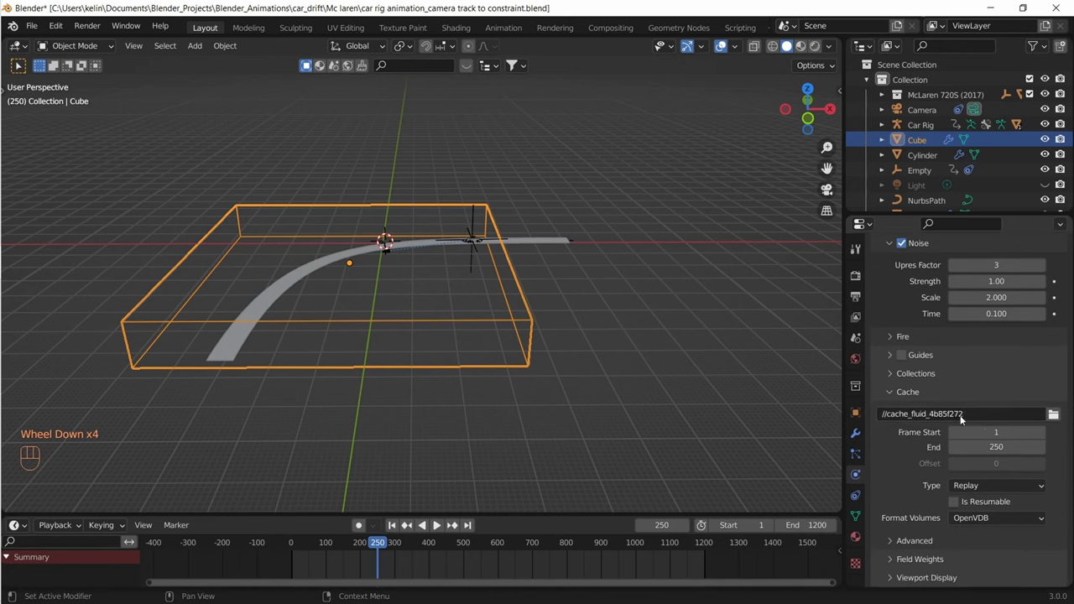
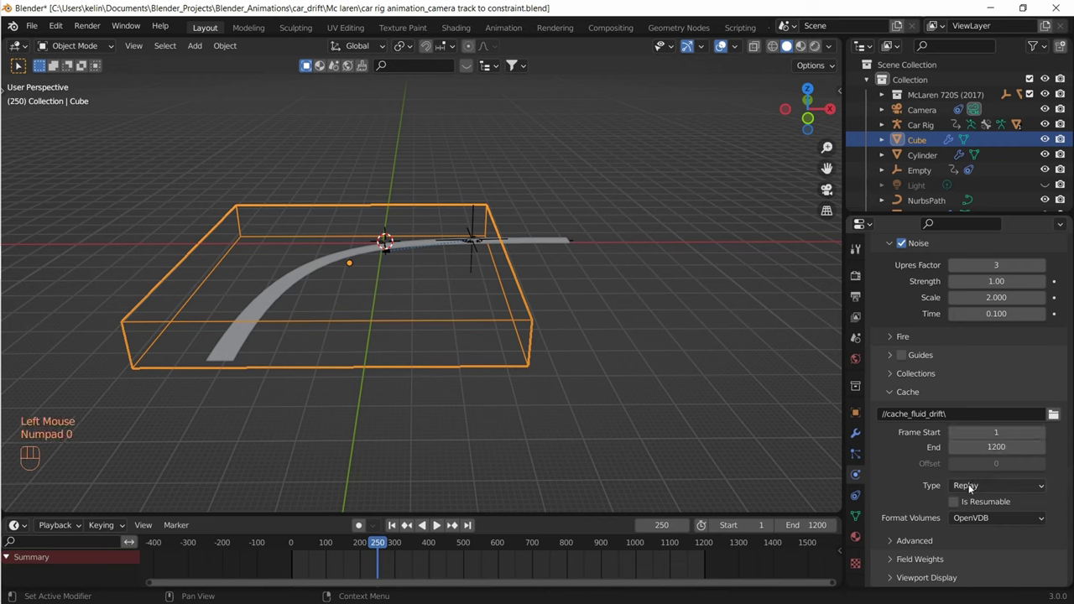
{"action": "left_click_drag", "start_coordinate": [980, 489], "coordinate": [958, 504]}
{"action": "left_click_drag", "start_coordinate": [992, 522], "coordinate": [985, 535]}
{"action": "scroll", "scroll_direction": "down", "scroll_amount": 3}
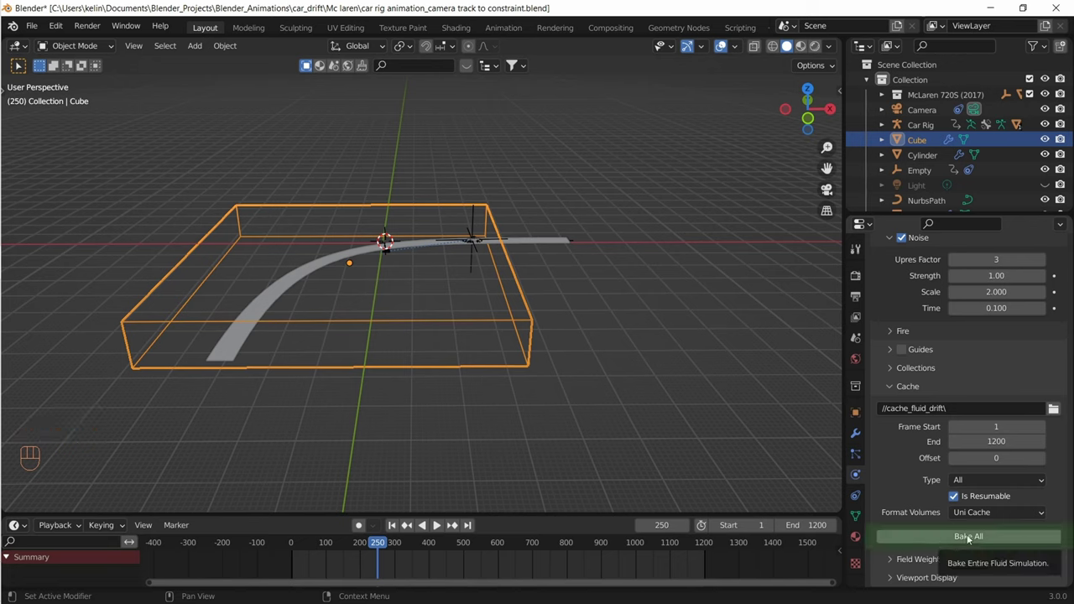
Bake All on the fluid domain, cancel around frame 315, and view the domain from the front
{"action": "left_click_drag", "start_coordinate": [969, 536], "coordinate": [494, 593]}
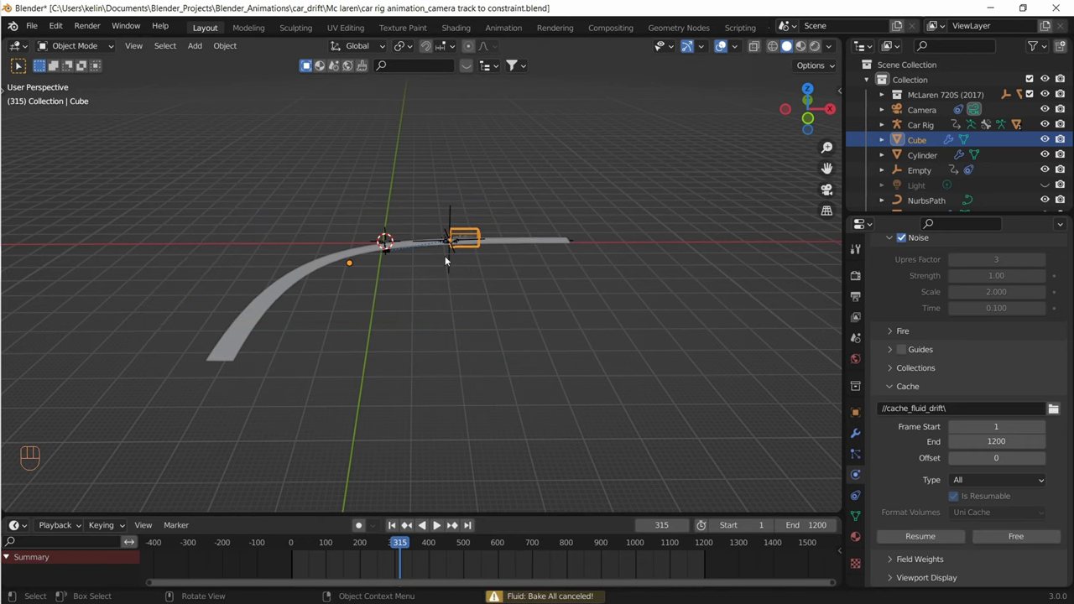
{"action": "scroll", "scroll_direction": "up", "scroll_amount": 3}
{"action": "key", "text": "KP_Decimal"}
{"action": "left_click_drag", "start_coordinate": [391, 342], "coordinate": [415, 355]}
{"action": "left_click_drag", "start_coordinate": [389, 360], "coordinate": [397, 352]}
{"action": "key", "text": "KP_1"}
Rename the domain cube to Smoke Domain in the properties name field
{"action": "left_click", "coordinate": [922, 140]}
{"action": "left_click", "coordinate": [925, 144]}
{"action": "key", "text": "BackSpace"}
{"action": "key", "text": "BackSpace"}
Move the Smoke Domain along the vertical axis in side view so it sits over the car
{"action": "scroll", "scroll_direction": "up", "scroll_amount": 3}
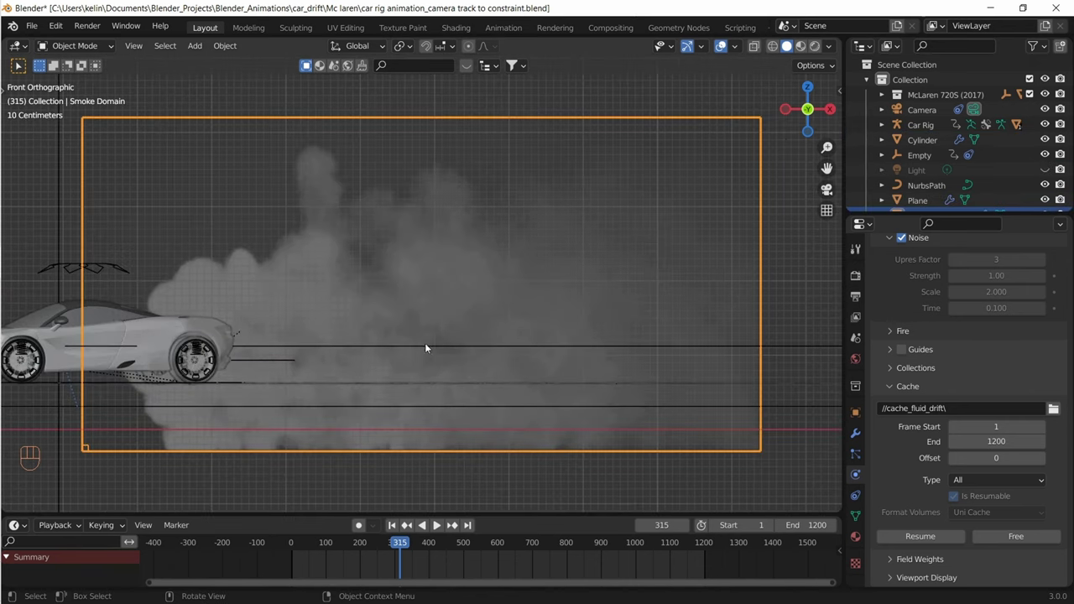
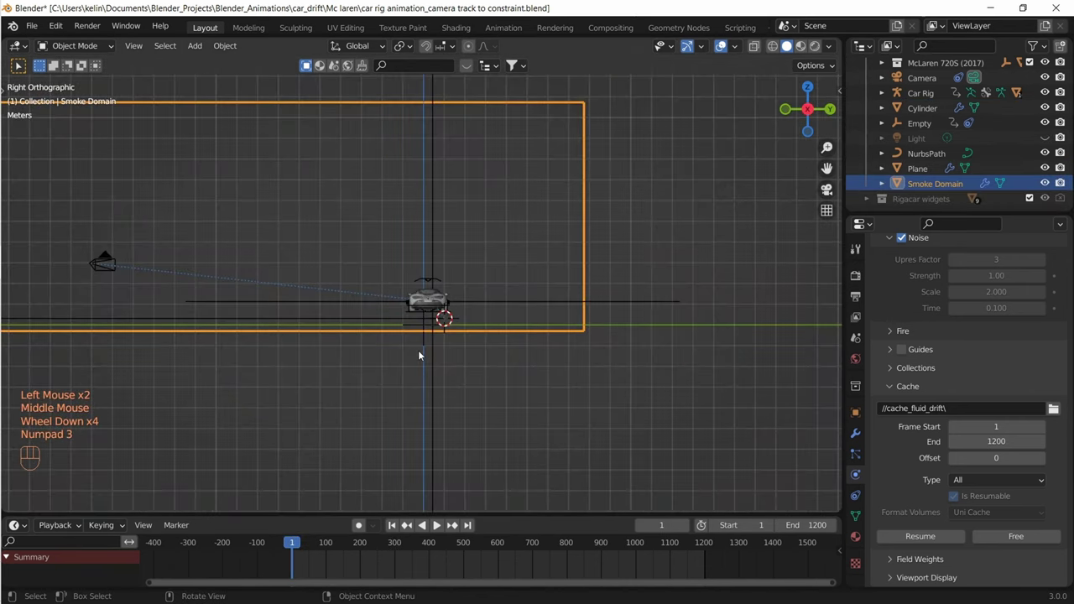
{"action": "scroll", "scroll_direction": "up", "scroll_amount": 3}
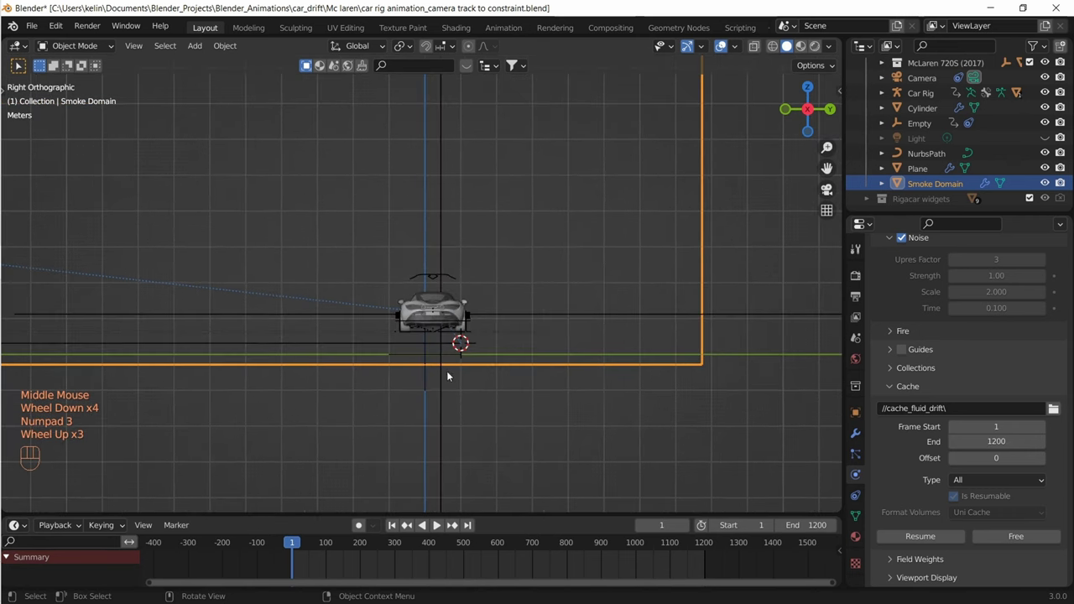
{"action": "key", "text": "g"}
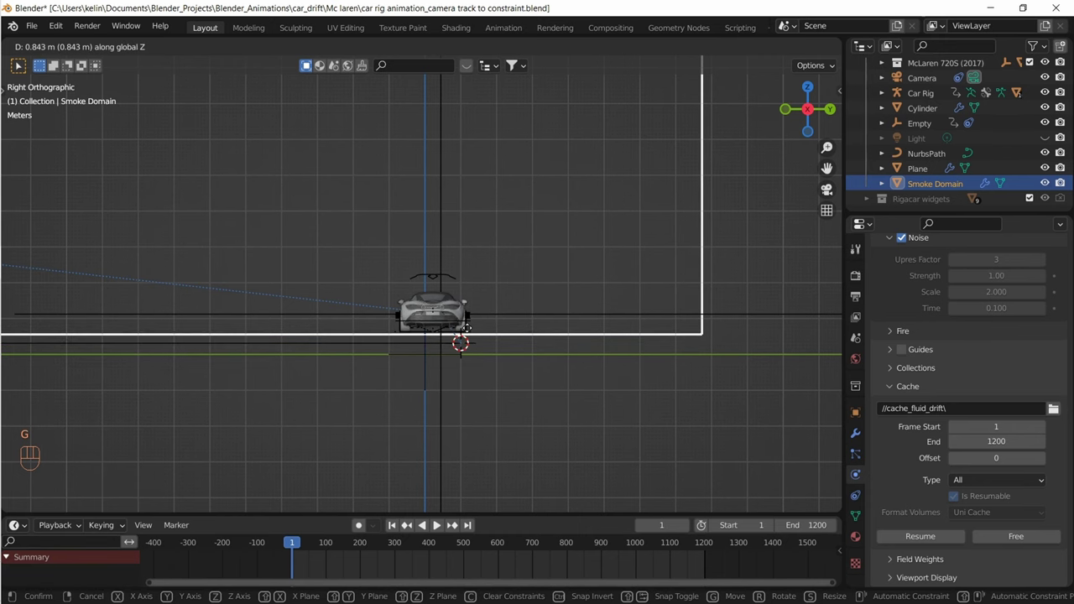
{"action": "scroll", "scroll_direction": "up", "scroll_amount": 3}
{"action": "key", "text": "g"}
{"action": "key", "text": "g"}
{"action": "middle_click", "coordinate": [492, 439]}
{"action": "scroll", "scroll_direction": "up", "scroll_amount": 3}
{"action": "middle_click", "coordinate": [414, 453]}
{"action": "scroll", "scroll_direction": "down", "scroll_amount": 3}
{"action": "left_click_drag", "start_coordinate": [459, 398], "coordinate": [555, 396]}
{"action": "key", "text": "KP_1"}
Free the old cache and Bake All again, cancelling the bake near frame 266
{"action": "scroll", "scroll_direction": "up", "scroll_amount": 3}
{"action": "left_click", "coordinate": [943, 488]}
{"action": "scroll", "scroll_direction": "down", "scroll_amount": 3}
{"action": "scroll", "scroll_direction": "down", "scroll_amount": 3}
{"action": "left_click_drag", "start_coordinate": [1021, 538], "coordinate": [978, 537]}
{"action": "middle_click", "coordinate": [978, 537]}
{"action": "left_click_drag", "start_coordinate": [978, 537], "coordinate": [529, 523]}
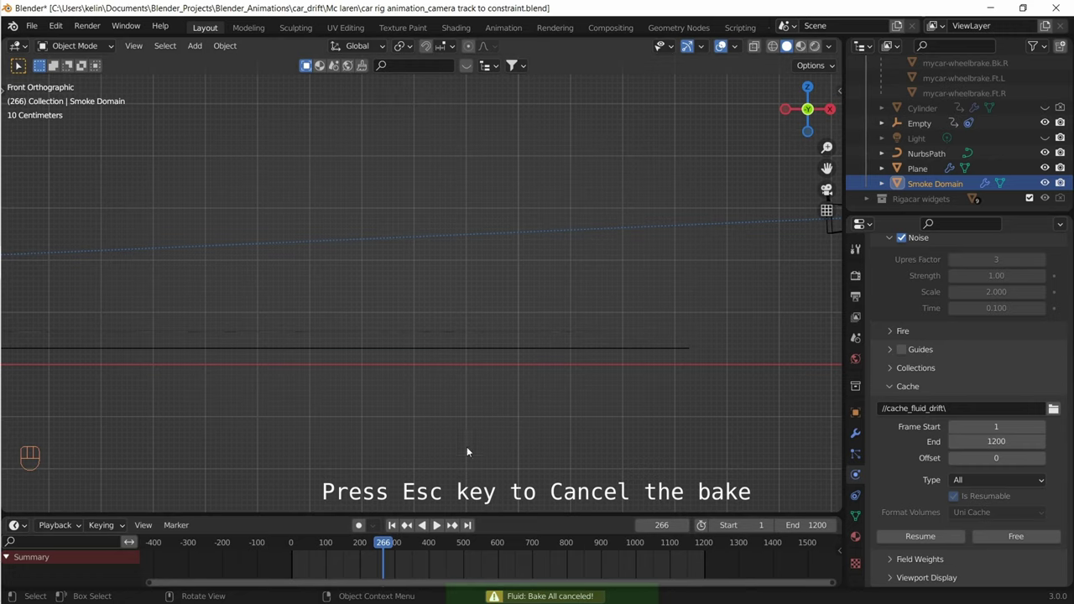
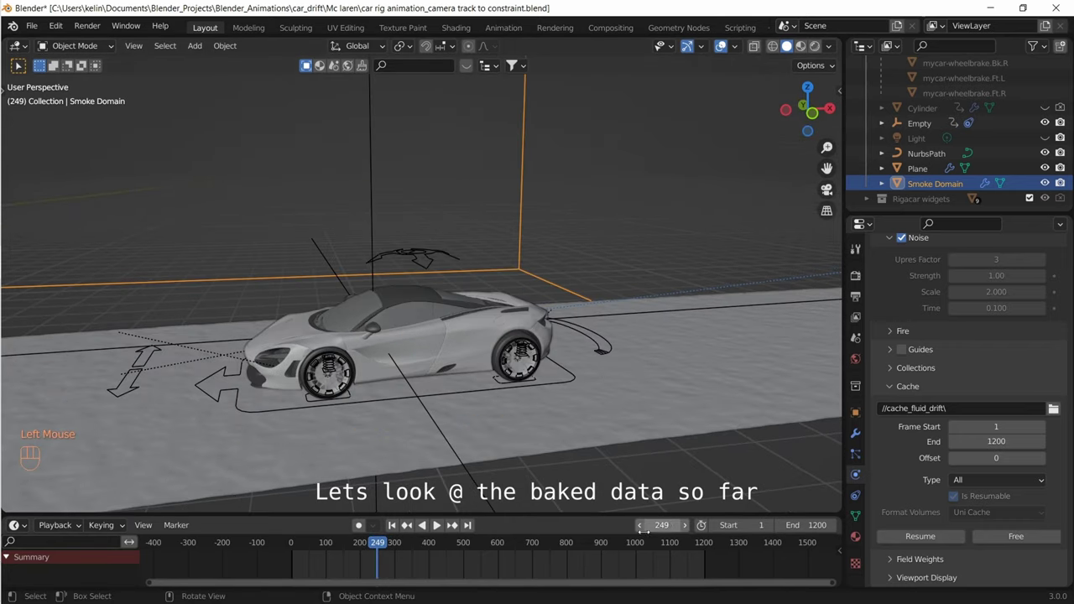
Step the timeline forward past frame 250 to check the baked smoke in the domain
{"action": "left_click", "coordinate": [686, 527]}
{"action": "left_click", "coordinate": [687, 527]}
{"action": "left_click", "coordinate": [689, 528]}
{"action": "double_click", "coordinate": [690, 528]}
{"action": "left_click", "coordinate": [690, 528]}
{"action": "left_click", "coordinate": [690, 528]}
{"action": "left_click", "coordinate": [687, 527]}
Resume the smoke bake and save the file as car rig animation_camera track to constraint_drift_smoke.blend
{"action": "double_click", "coordinate": [687, 528]}
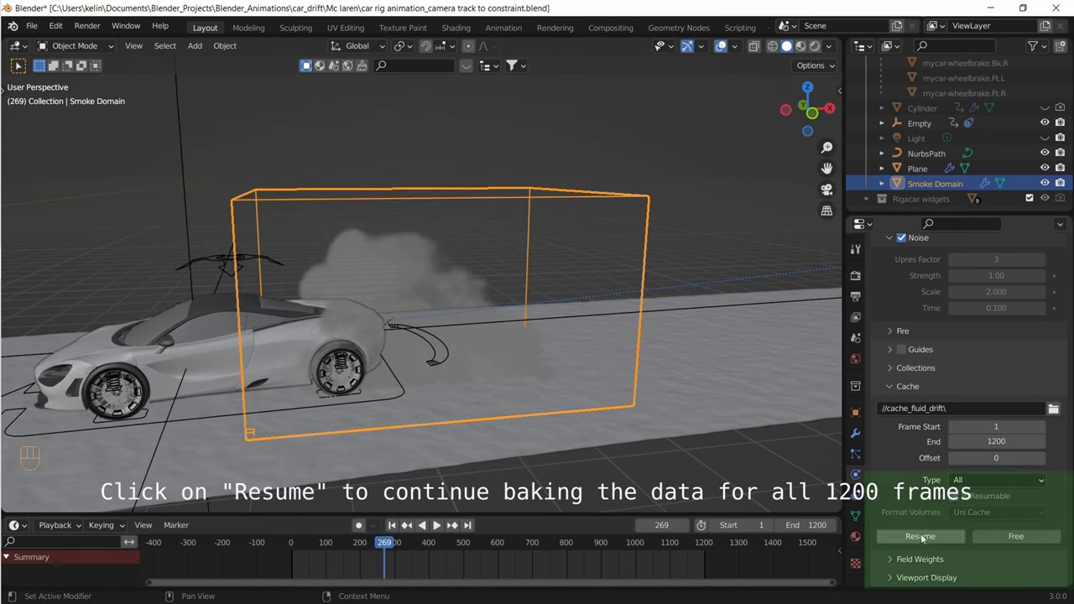
{"action": "left_click_drag", "start_coordinate": [927, 539], "coordinate": [565, 479]}
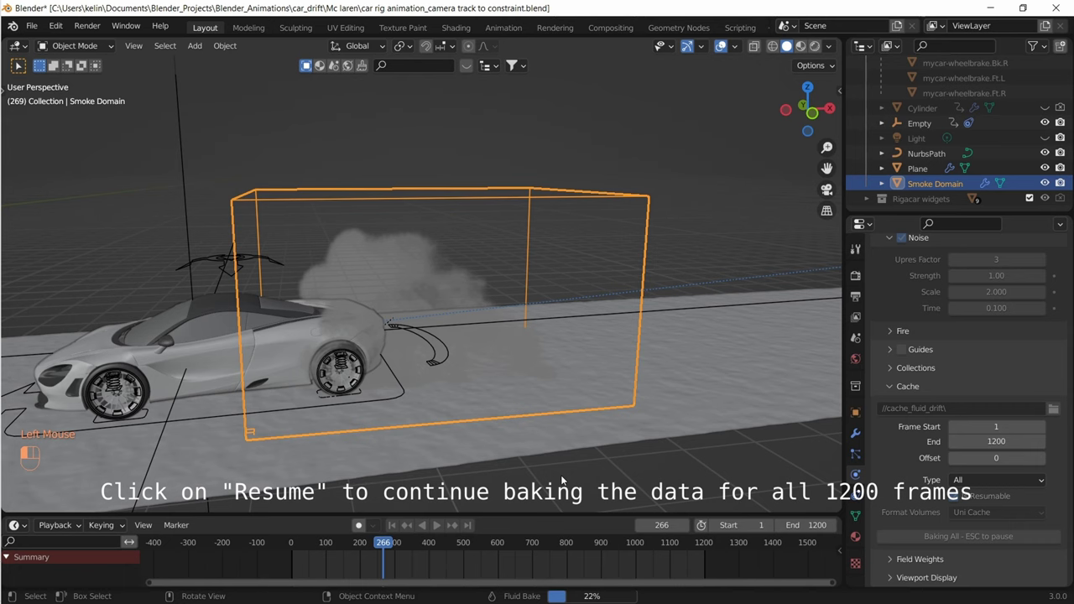
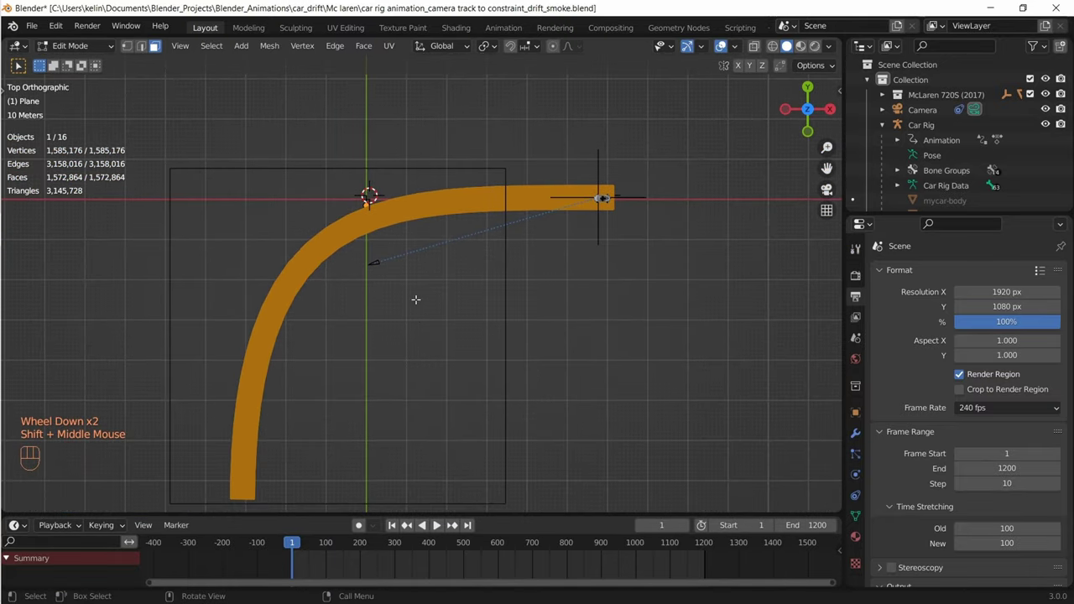
Duplicate a small square from the road plane in Edit Mode, scale it, and separate it as Plane.001
{"action": "left_click_drag", "start_coordinate": [85, 44], "coordinate": [441, 310]}
{"action": "key", "text": "shift+a"}
{"action": "scroll", "scroll_direction": "up", "scroll_amount": 3}
{"action": "left_click_drag", "start_coordinate": [389, 256], "coordinate": [407, 331]}
{"action": "scroll", "scroll_direction": "up", "scroll_amount": 3}
{"action": "key", "text": "s"}
{"action": "scroll", "scroll_direction": "down", "scroll_amount": 3}
{"action": "left_click_drag", "start_coordinate": [557, 337], "coordinate": [814, 401]}
Give Plane.001 an Array modifier with Fit Type set to Fit Curve
{"action": "left_click", "coordinate": [862, 436]}
{"action": "left_click_drag", "start_coordinate": [943, 271], "coordinate": [882, 353]}
{"action": "left_click_drag", "start_coordinate": [991, 353], "coordinate": [986, 406]}
{"action": "left_click", "coordinate": [1046, 374]}
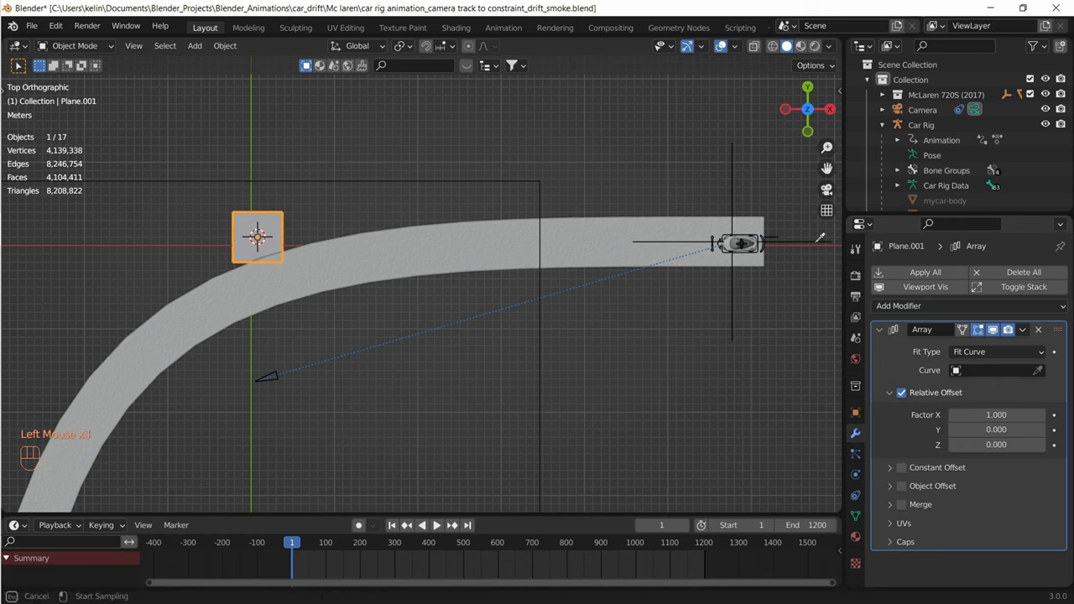
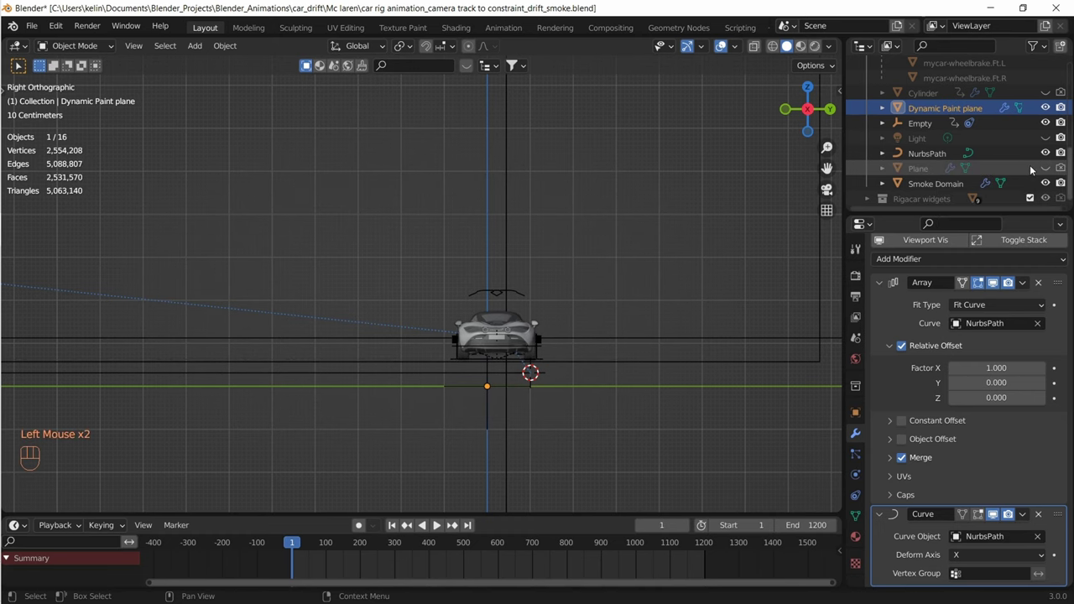
Duplicate the smoke emitter as Cylinder.001 and position it around the car's wheel
{"action": "left_click_drag", "start_coordinate": [457, 304], "coordinate": [469, 321]}
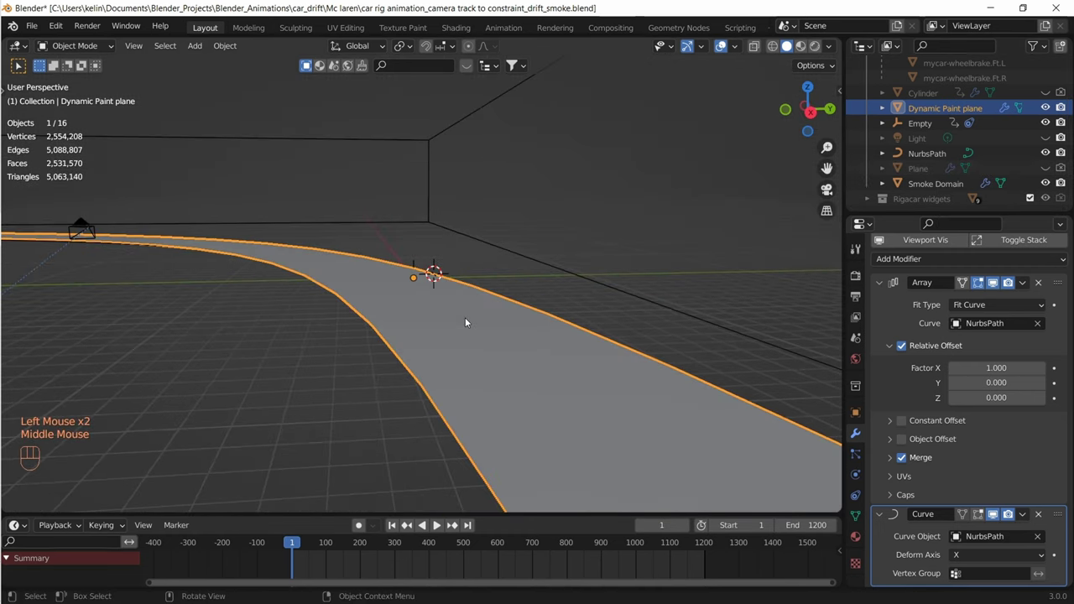
{"action": "scroll", "scroll_direction": "down", "scroll_amount": 3}
{"action": "scroll", "scroll_direction": "down", "scroll_amount": 3}
{"action": "left_click_drag", "start_coordinate": [556, 405], "coordinate": [480, 367]}
{"action": "left_click", "coordinate": [481, 367]}
{"action": "scroll", "scroll_direction": "down", "scroll_amount": 3}
{"action": "left_click_drag", "start_coordinate": [476, 367], "coordinate": [432, 369]}
Add Dynamic Paint physics to the smoke cylinder and set its type to Brush
{"action": "middle_click", "coordinate": [437, 377]}
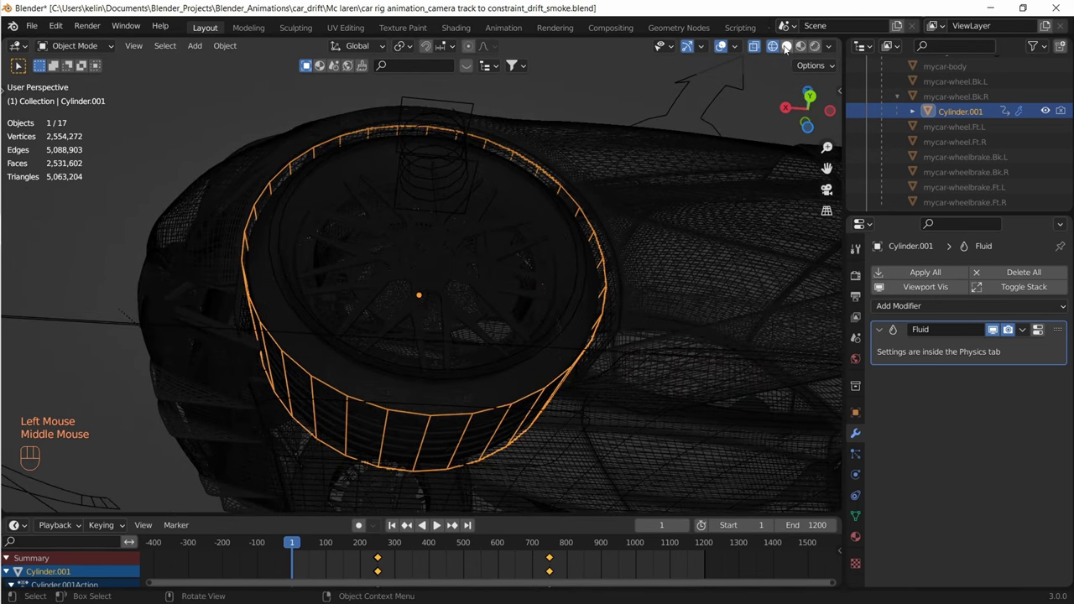
{"action": "left_click", "coordinate": [787, 47]}
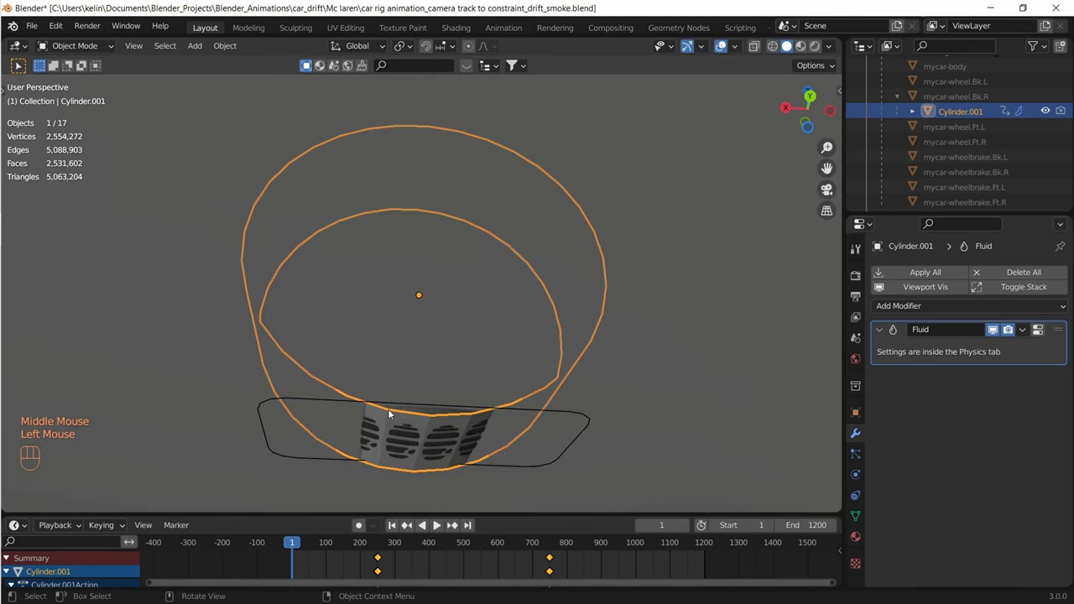
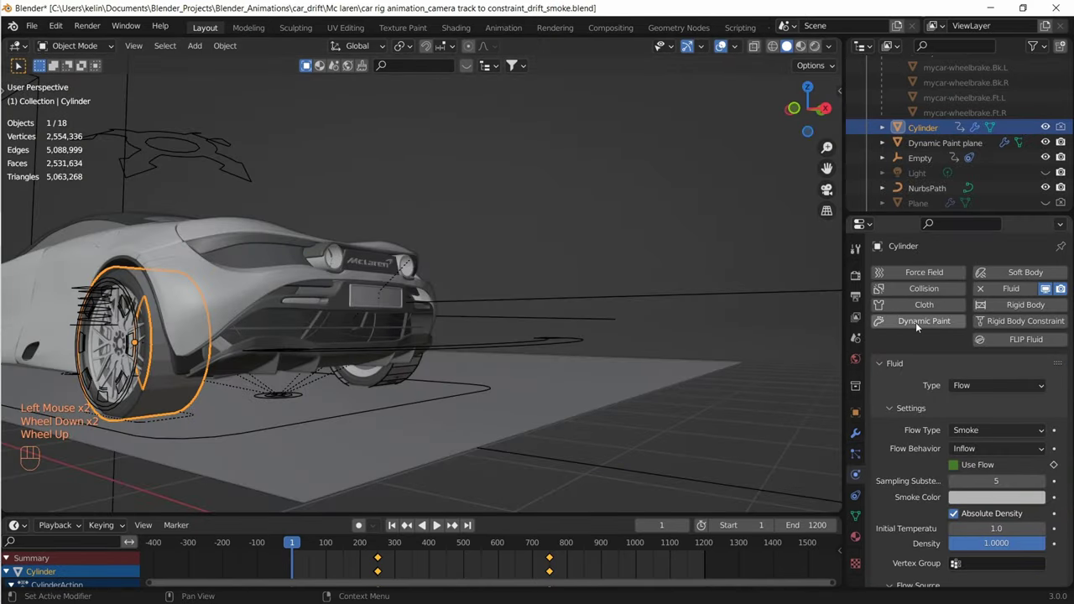
{"action": "left_click", "coordinate": [919, 327]}
{"action": "scroll", "scroll_direction": "down", "scroll_amount": 3}
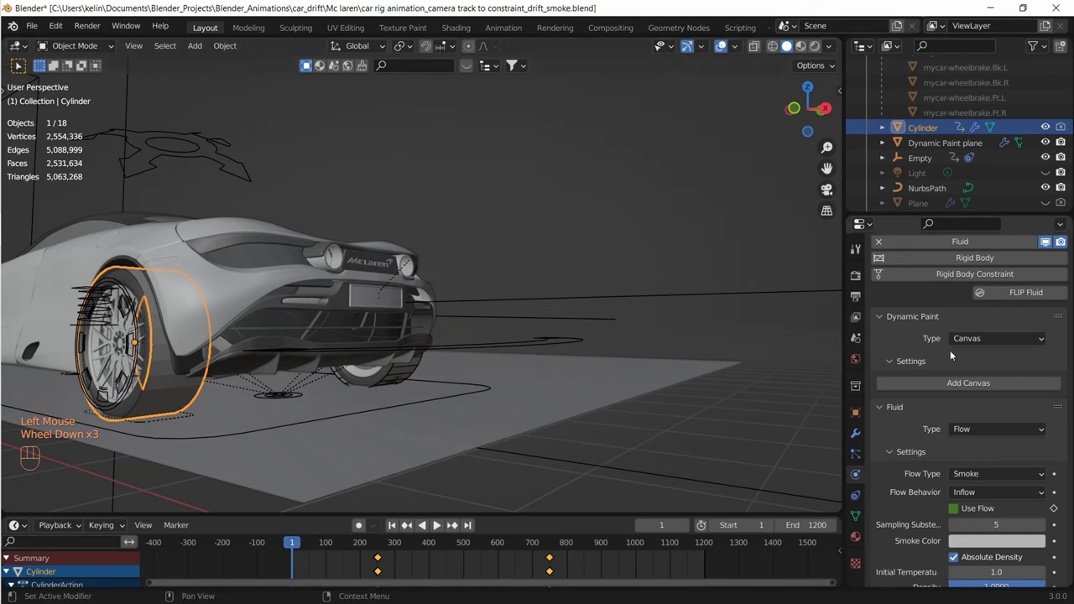
{"action": "left_click_drag", "start_coordinate": [996, 339], "coordinate": [987, 377]}
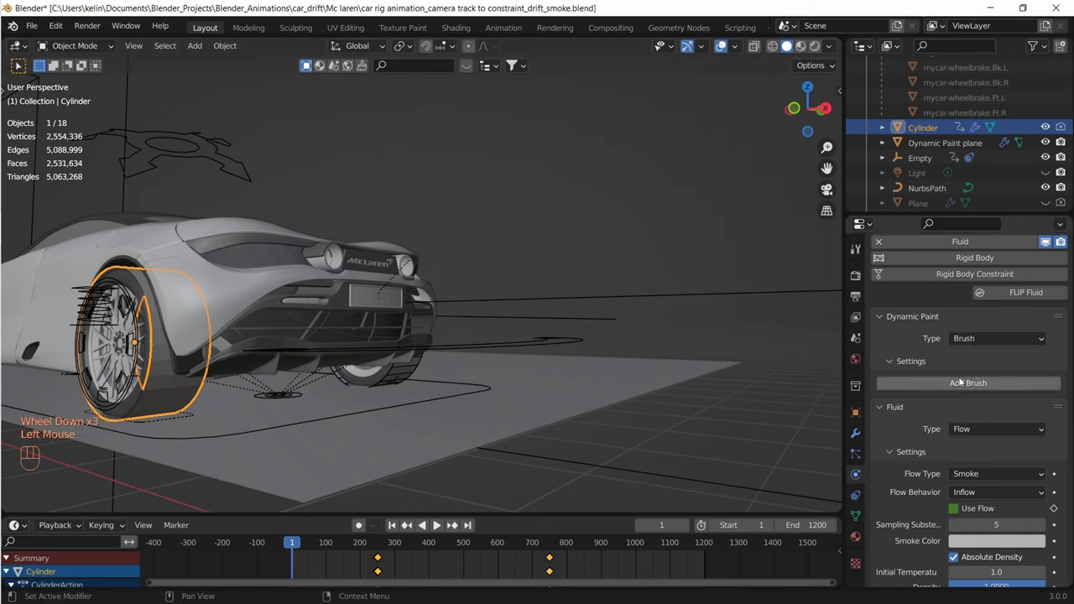
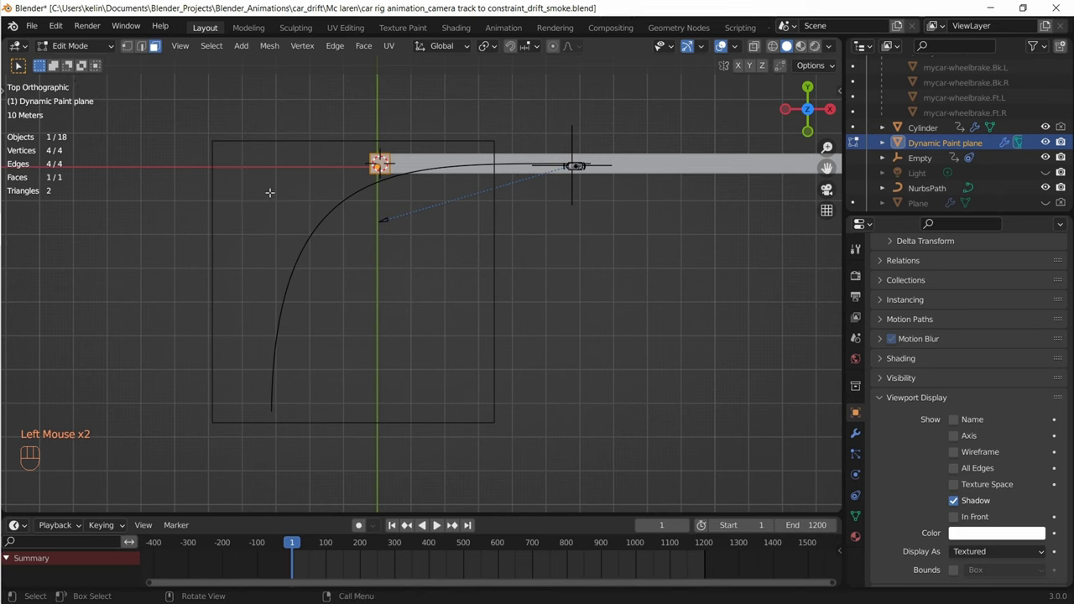
Apply the Array and Curve modifiers on the Dynamic Paint road plane, making it real curved geometry
{"action": "left_click_drag", "start_coordinate": [62, 46], "coordinate": [69, 63]}
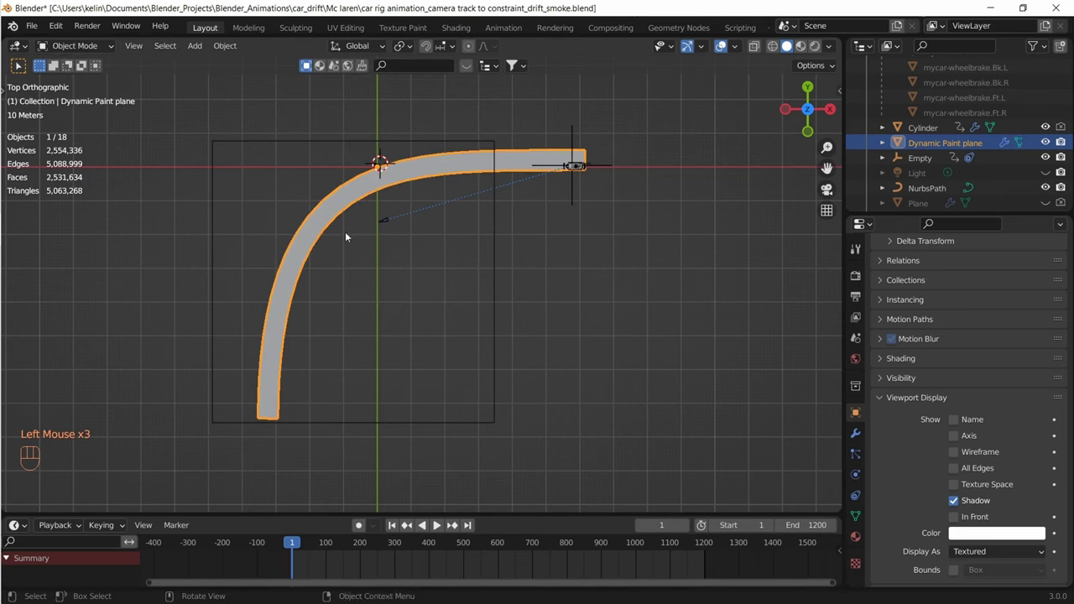
{"action": "left_click", "coordinate": [852, 436]}
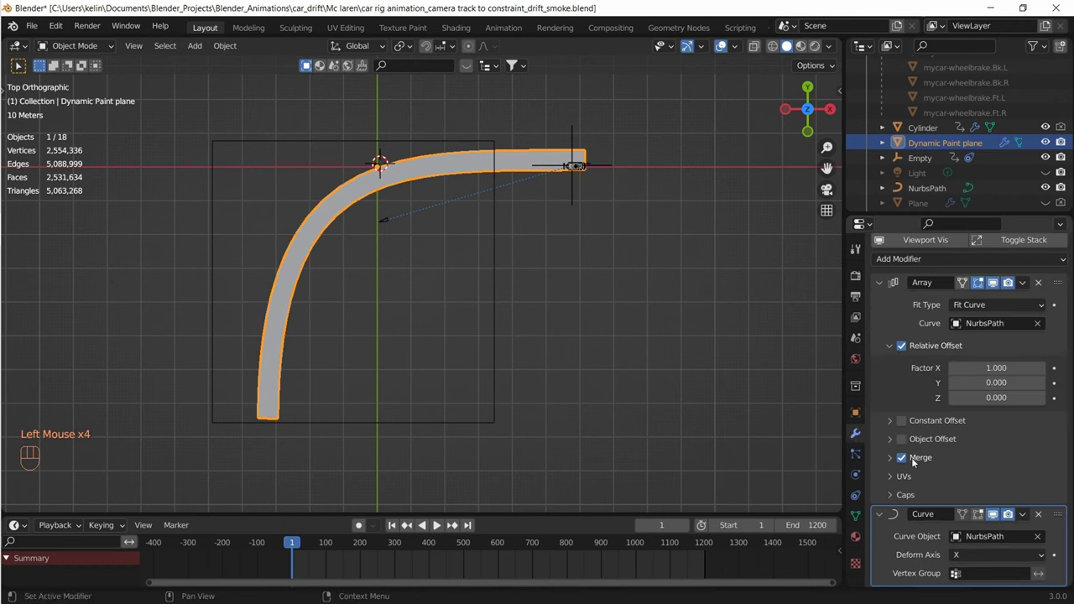
{"action": "left_click_drag", "start_coordinate": [1029, 285], "coordinate": [992, 305]}
{"action": "left_click_drag", "start_coordinate": [1032, 328], "coordinate": [987, 348]}
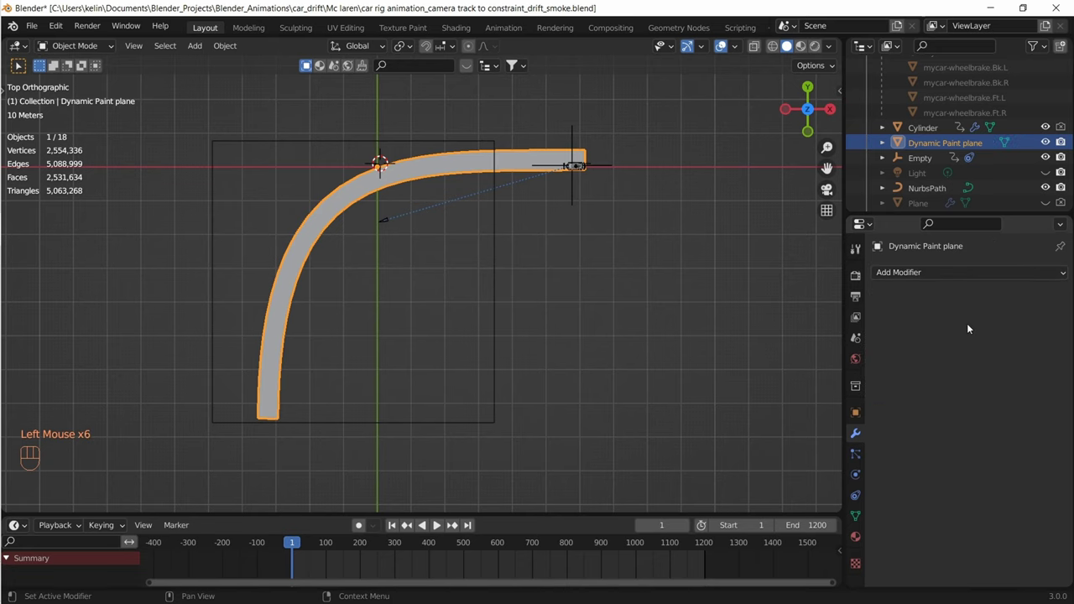
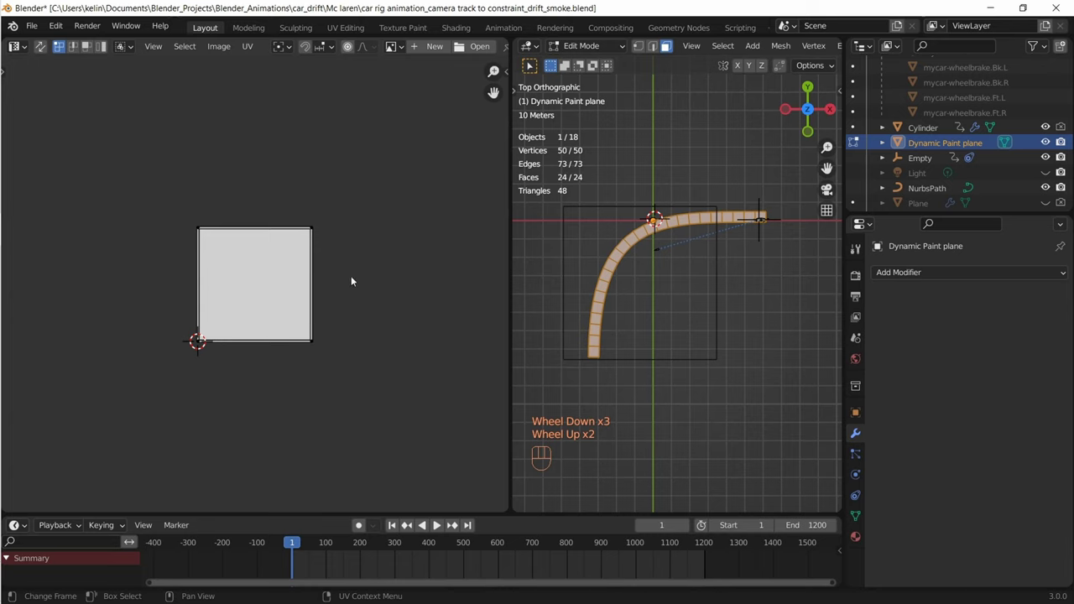
Unwrap all road faces into a curved UV strip, inspect it in the UV Editor, then return to Object Mode
{"action": "scroll", "scroll_direction": "up", "scroll_amount": 3}
{"action": "left_click_drag", "start_coordinate": [532, 64], "coordinate": [532, 64]}
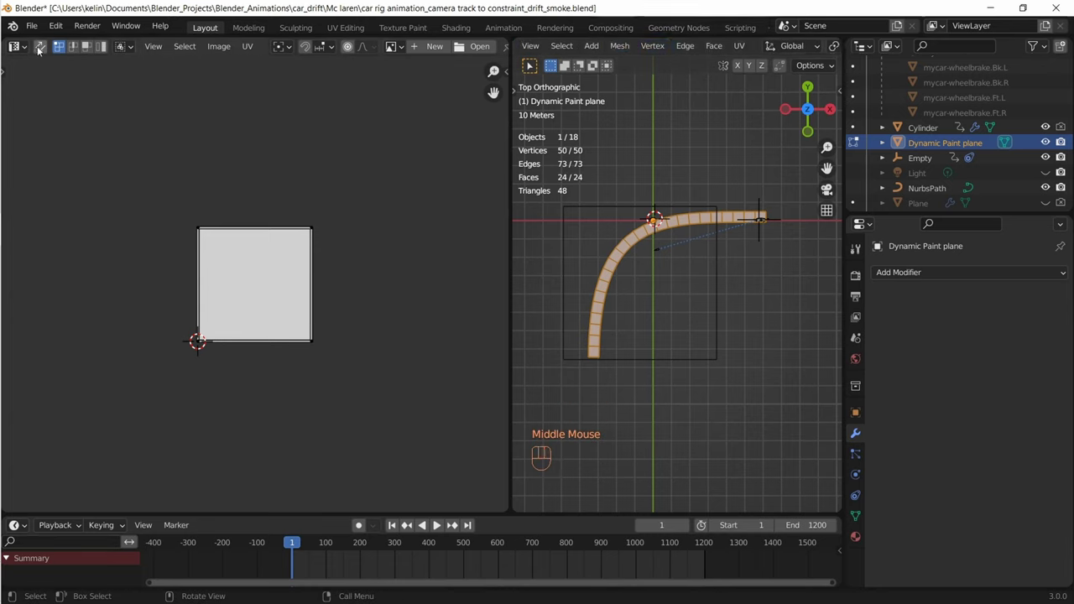
{"action": "left_click_drag", "start_coordinate": [39, 48], "coordinate": [746, 49]}
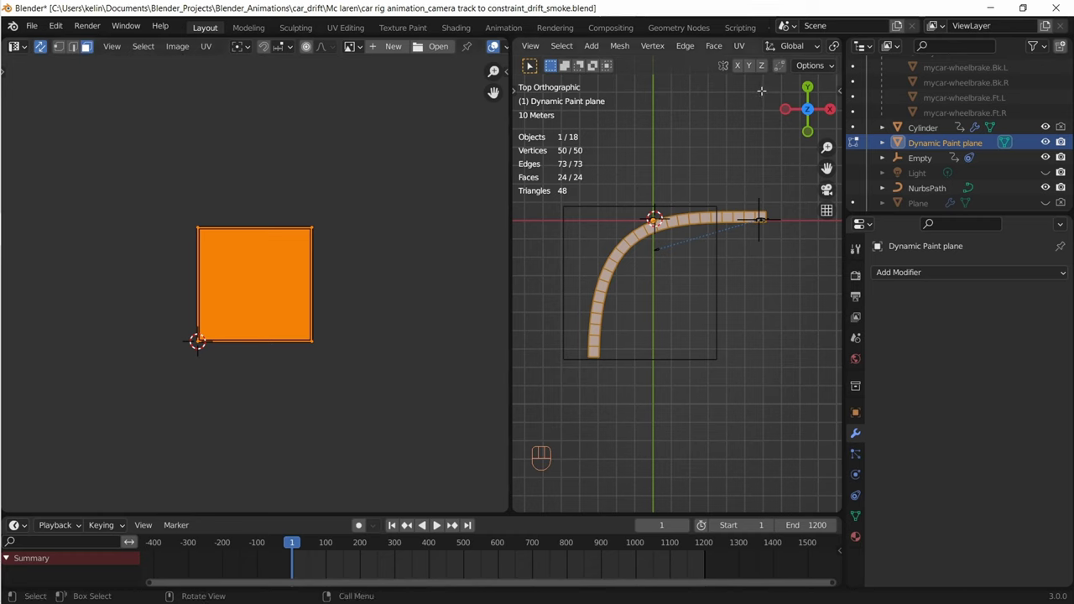
{"action": "left_click_drag", "start_coordinate": [532, 64], "coordinate": [230, 333]}
{"action": "scroll", "scroll_direction": "up", "scroll_amount": 3}
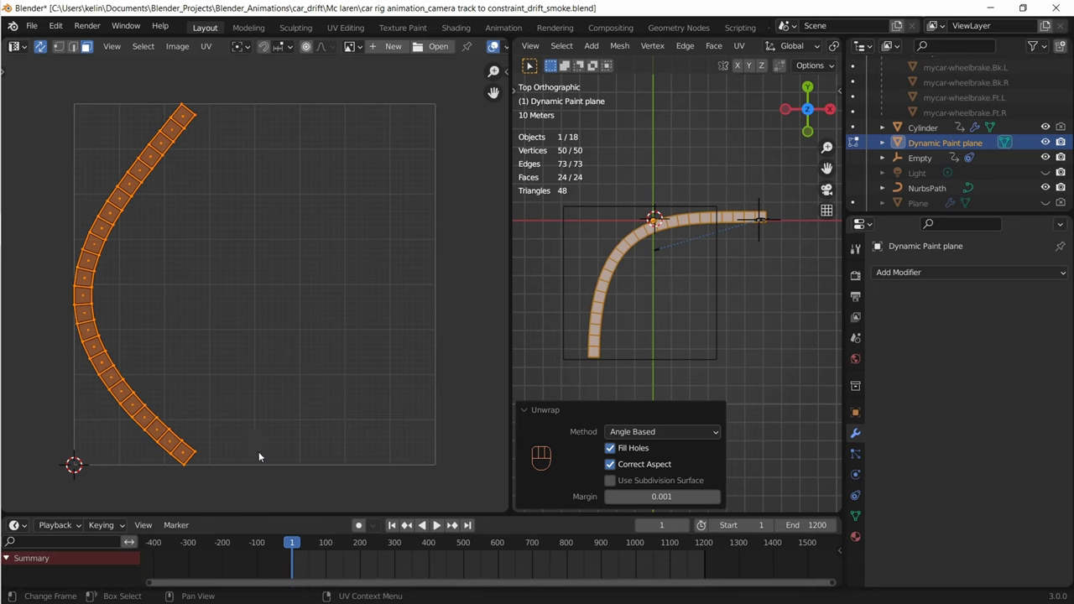
{"action": "scroll", "scroll_direction": "down", "scroll_amount": 3}
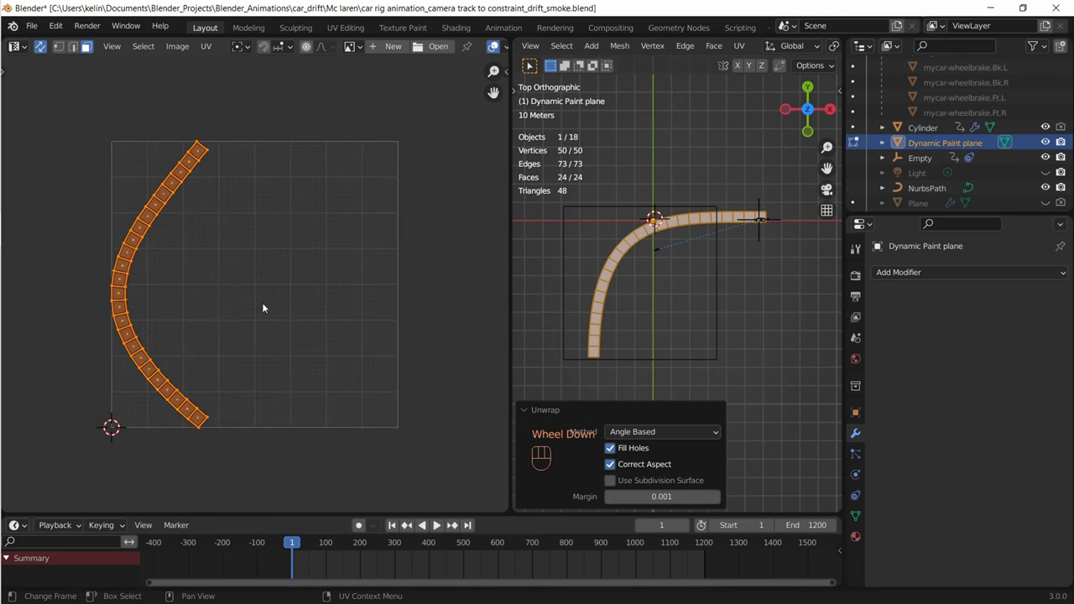
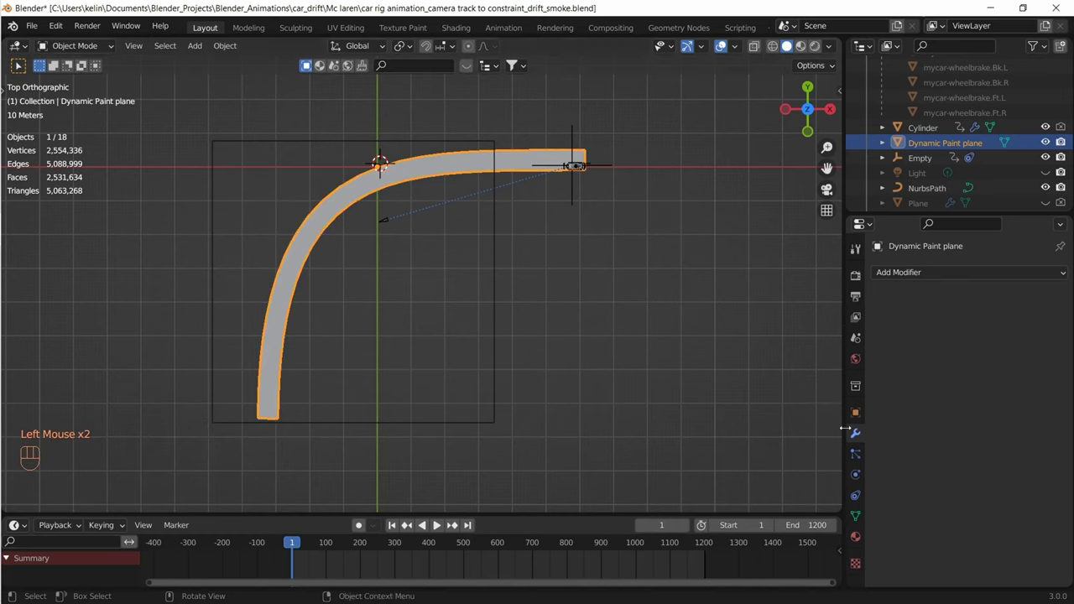
Add Dynamic Paint to the road plane as a canvas surface at 2048 resolution, frames 250–750, 20 sub-steps
{"action": "left_click", "coordinate": [859, 477]}
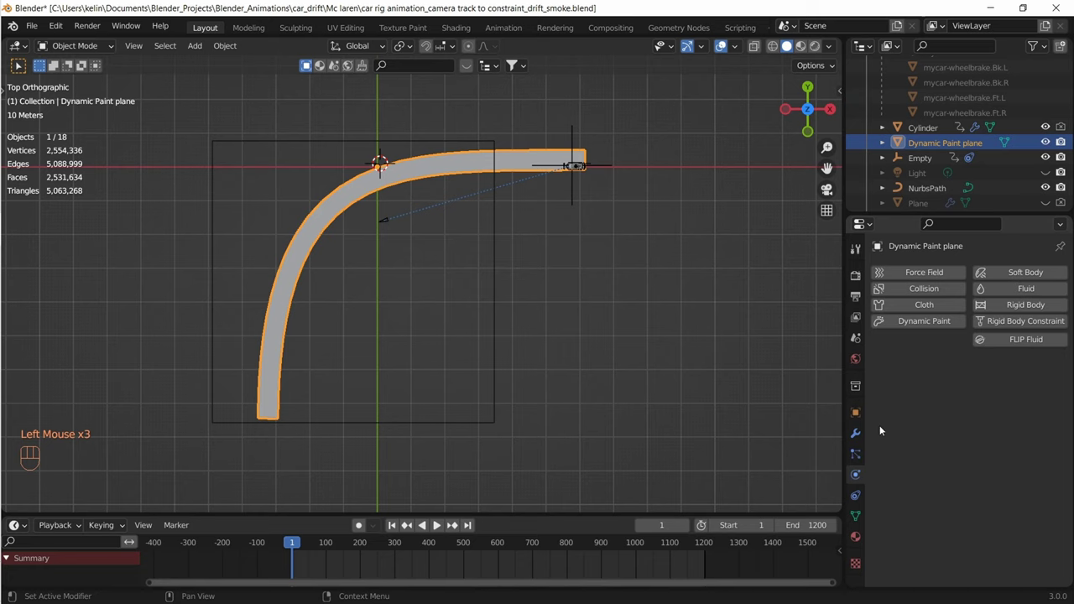
{"action": "left_click", "coordinate": [916, 327]}
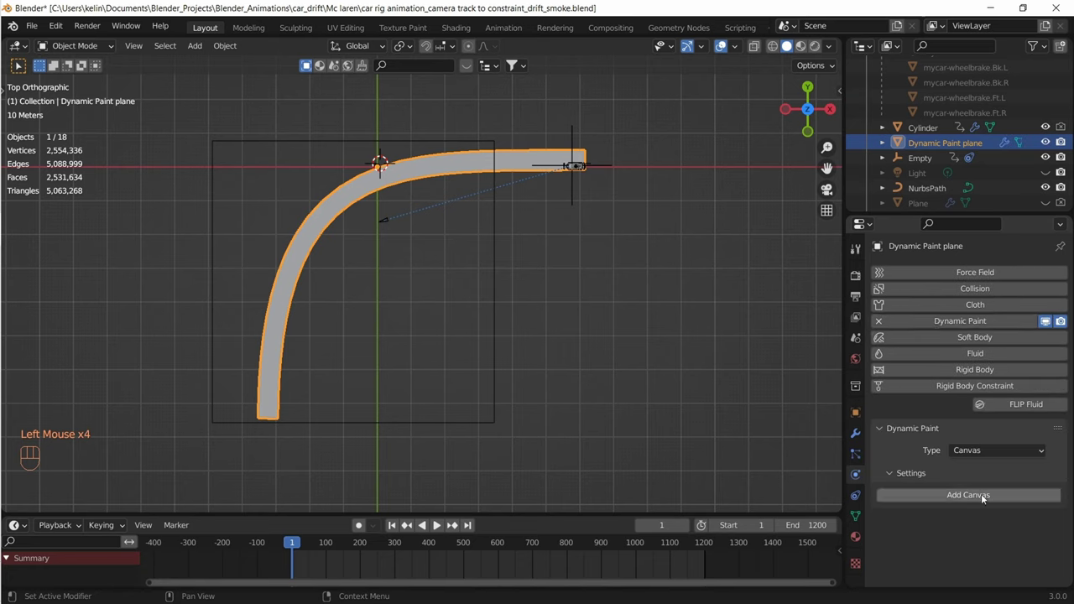
{"action": "left_click", "coordinate": [985, 500]}
{"action": "scroll", "scroll_direction": "down", "scroll_amount": 3}
{"action": "left_click_drag", "start_coordinate": [1012, 421], "coordinate": [1007, 457]}
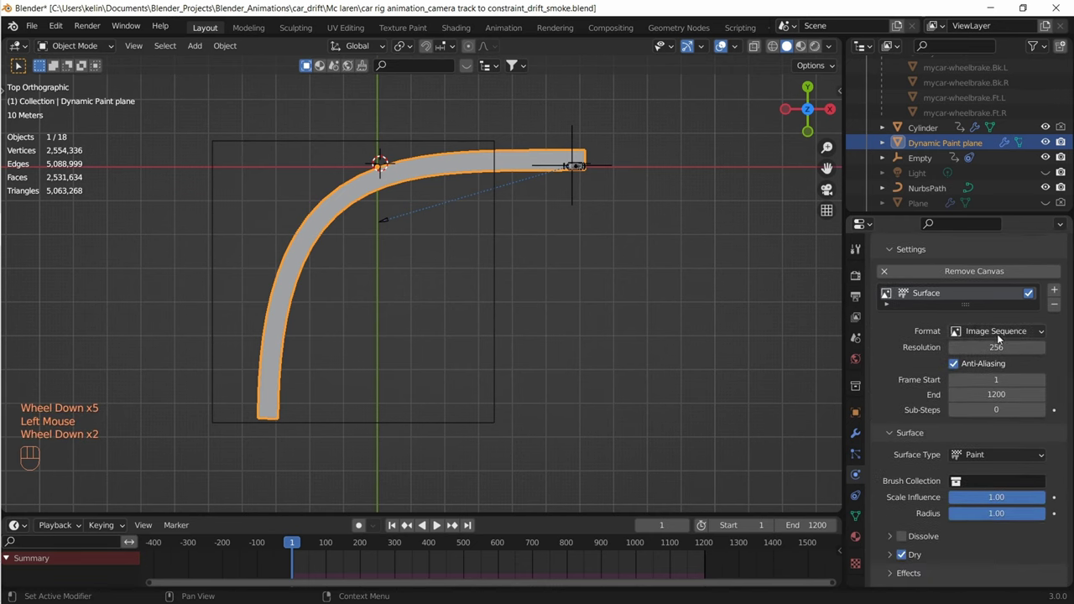
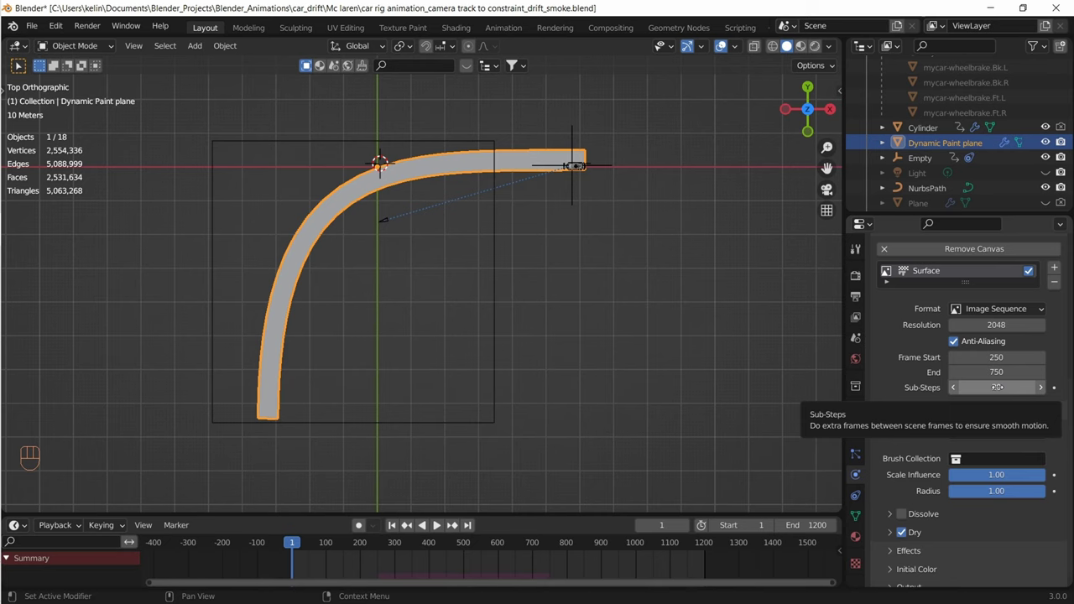
Turn off Dry for the canvas and set its output UV map to UVMap
{"action": "scroll", "scroll_direction": "down", "scroll_amount": 3}
{"action": "scroll", "scroll_direction": "down", "scroll_amount": 3}
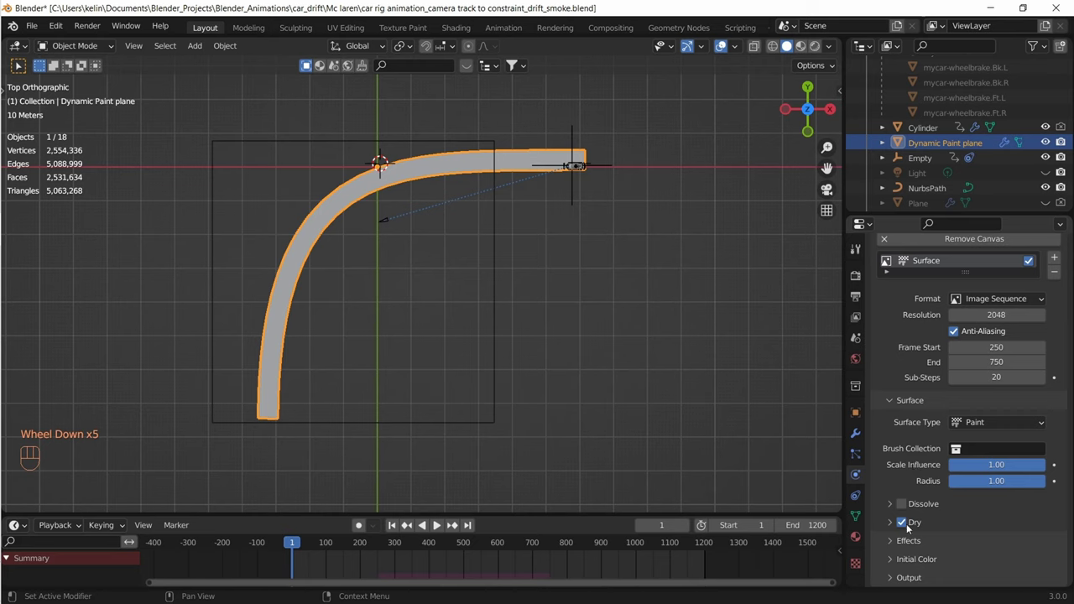
{"action": "left_click", "coordinate": [902, 523]}
{"action": "scroll", "scroll_direction": "down", "scroll_amount": 3}
{"action": "left_click_drag", "start_coordinate": [897, 584], "coordinate": [931, 563]}
{"action": "scroll", "scroll_direction": "down", "scroll_amount": 3}
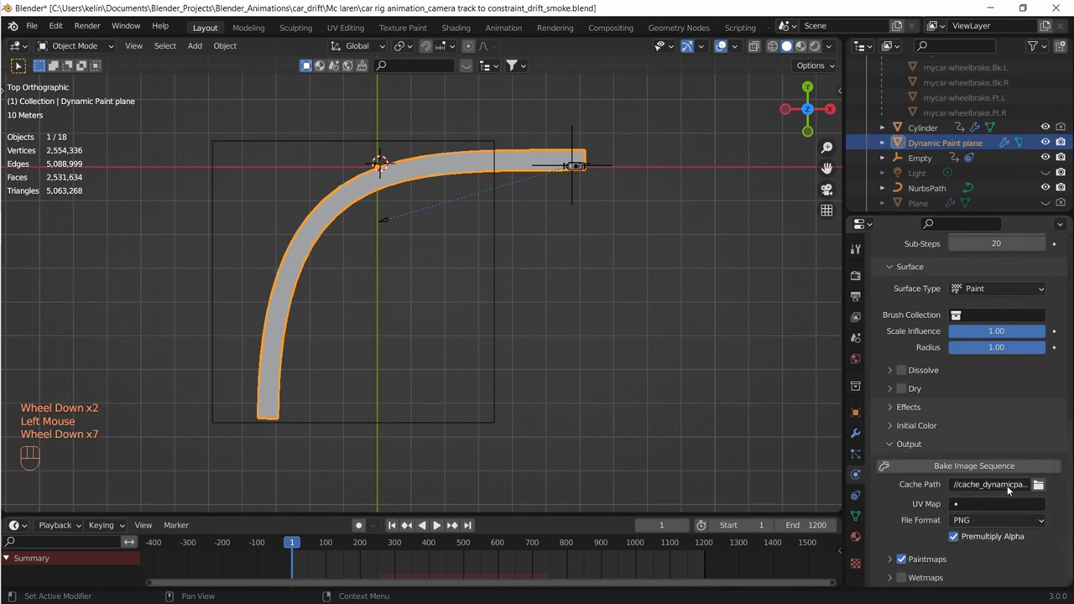
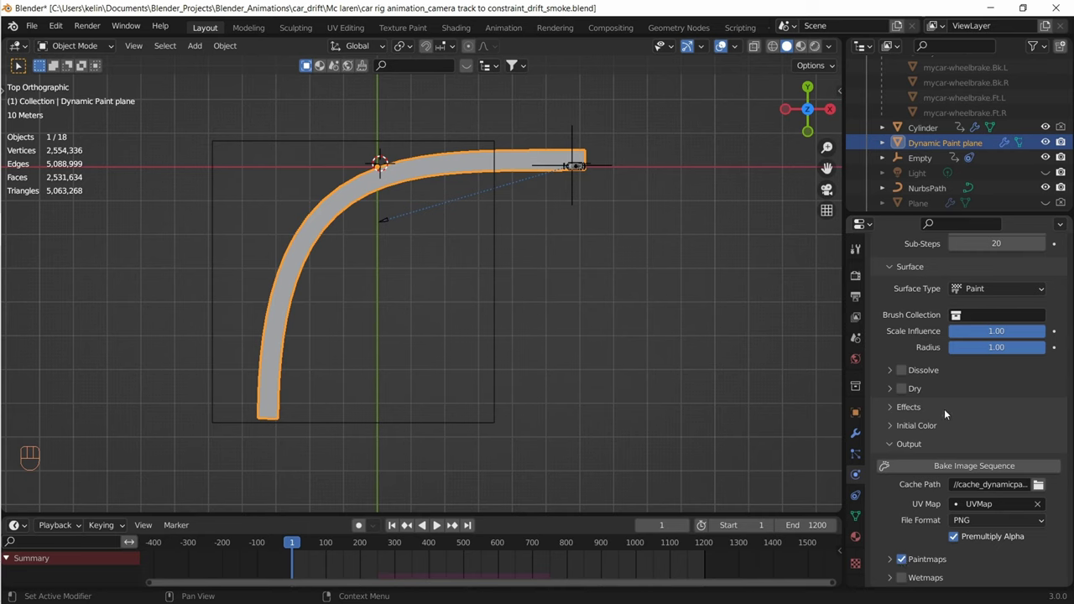
Scroll through the canvas output settings, confirming PNG paintmaps on UVMap and the cache path
{"action": "scroll", "scroll_direction": "up", "scroll_amount": 3}
{"action": "scroll", "scroll_direction": "down", "scroll_amount": 3}
{"action": "scroll", "scroll_direction": "down", "scroll_amount": 3}
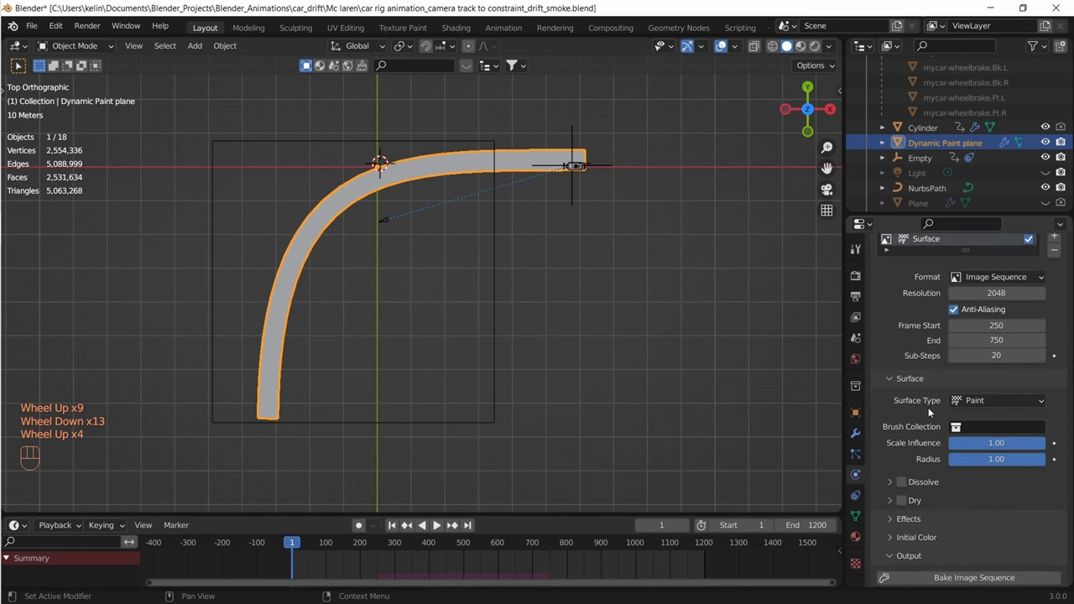
{"action": "scroll", "scroll_direction": "down", "scroll_amount": 3}
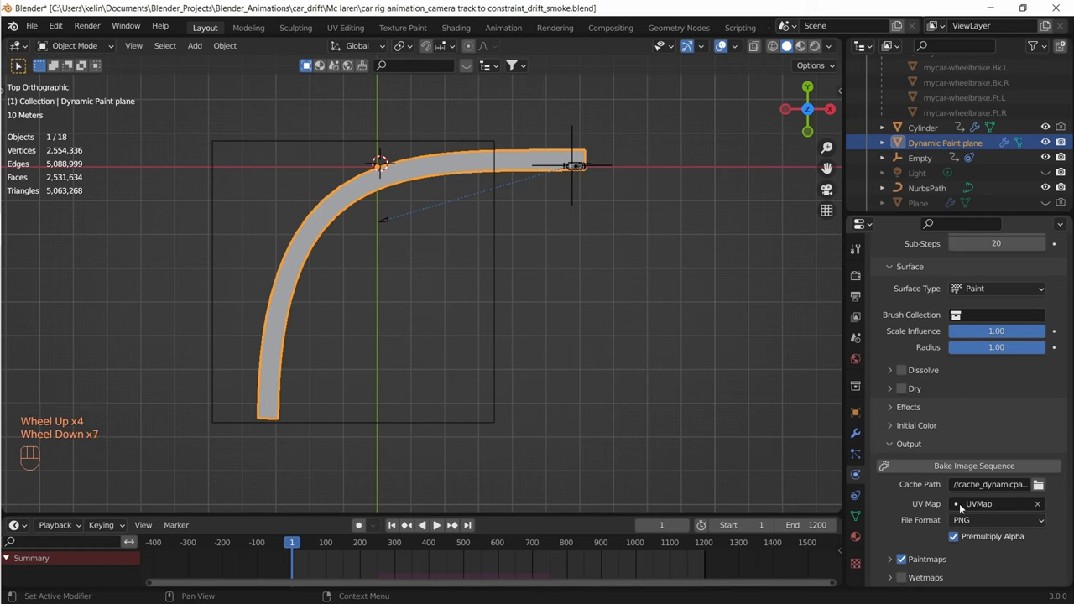
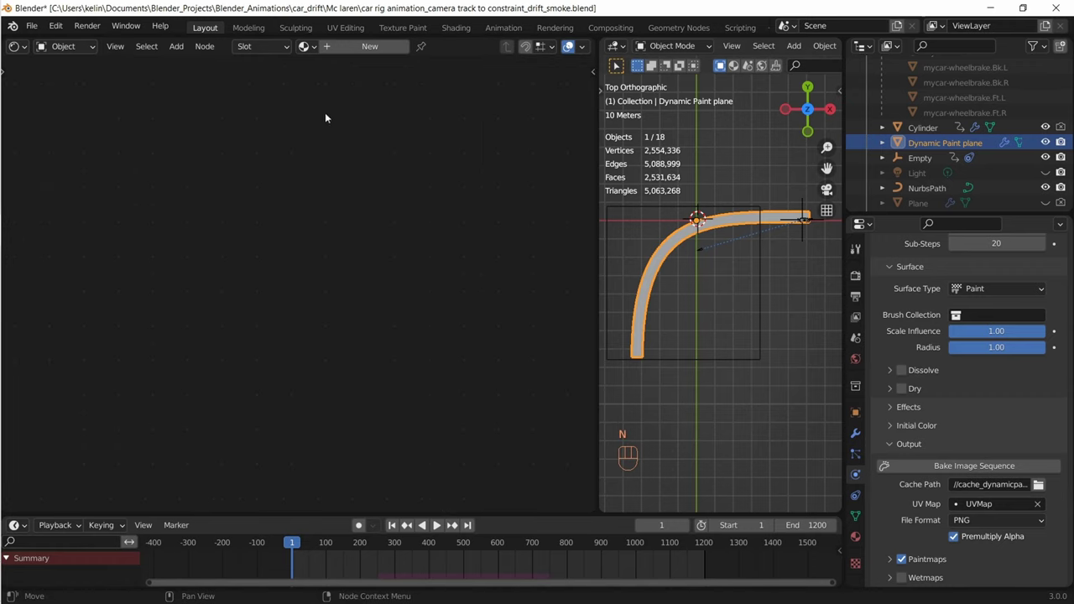
Split off a Shader Editor and create a new Principled BSDF material for the road plane
{"action": "left_click_drag", "start_coordinate": [346, 48], "coordinate": [334, 420]}
{"action": "scroll", "scroll_direction": "up", "scroll_amount": 3}
{"action": "left_click_drag", "start_coordinate": [445, 172], "coordinate": [459, 177]}
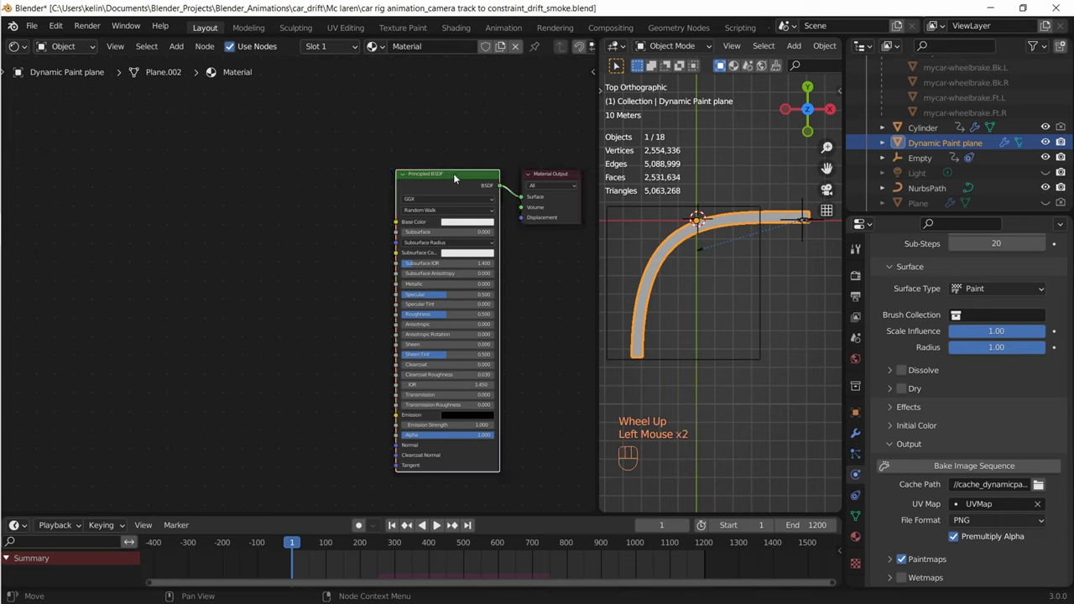
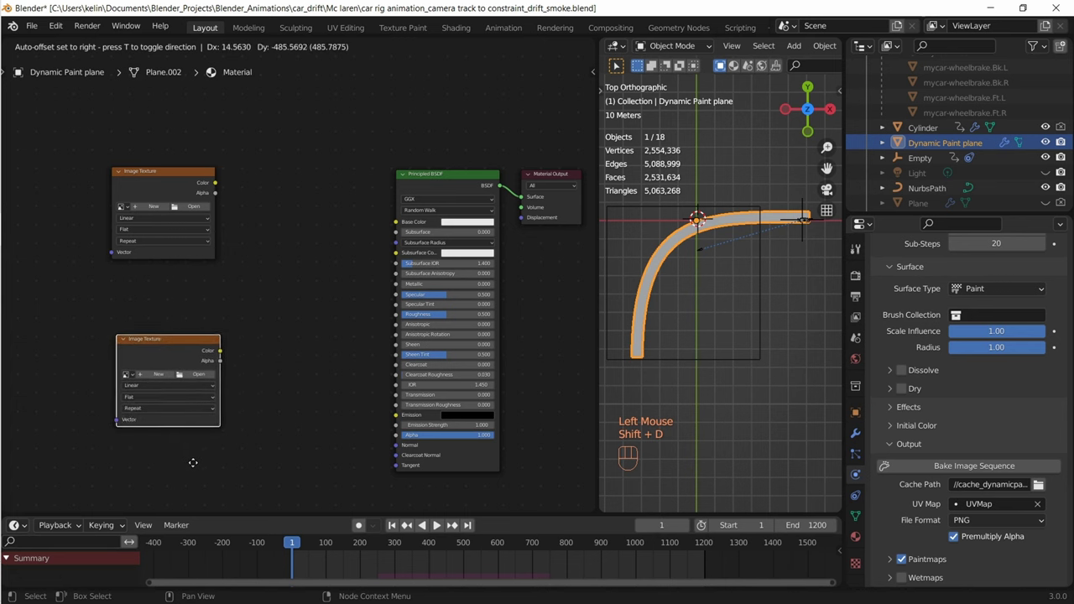
Load the asphalt image file into the road material's Image Texture node
{"action": "left_click", "coordinate": [194, 202]}
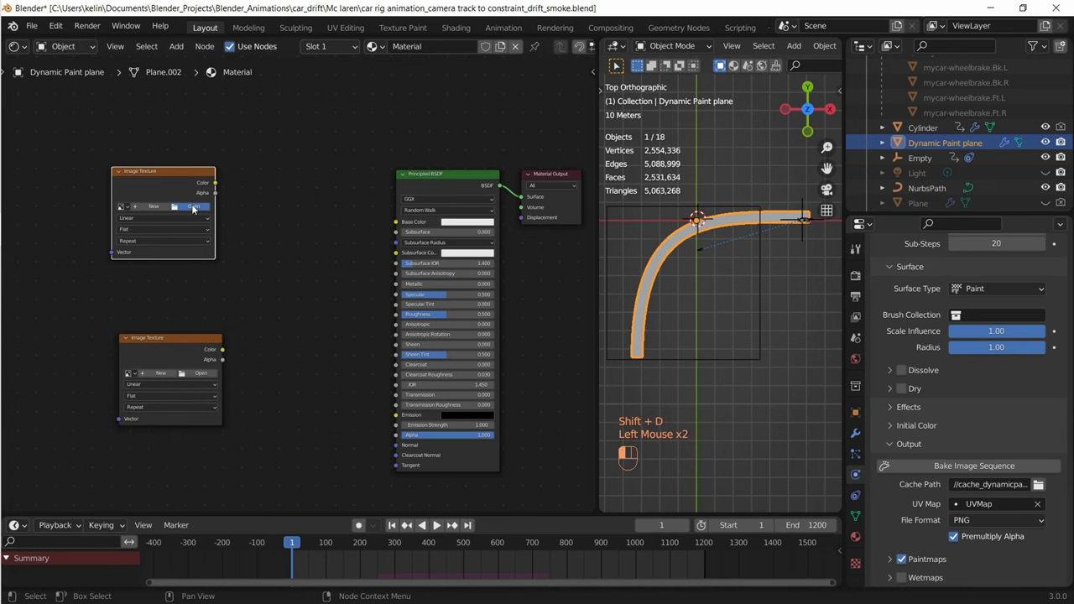
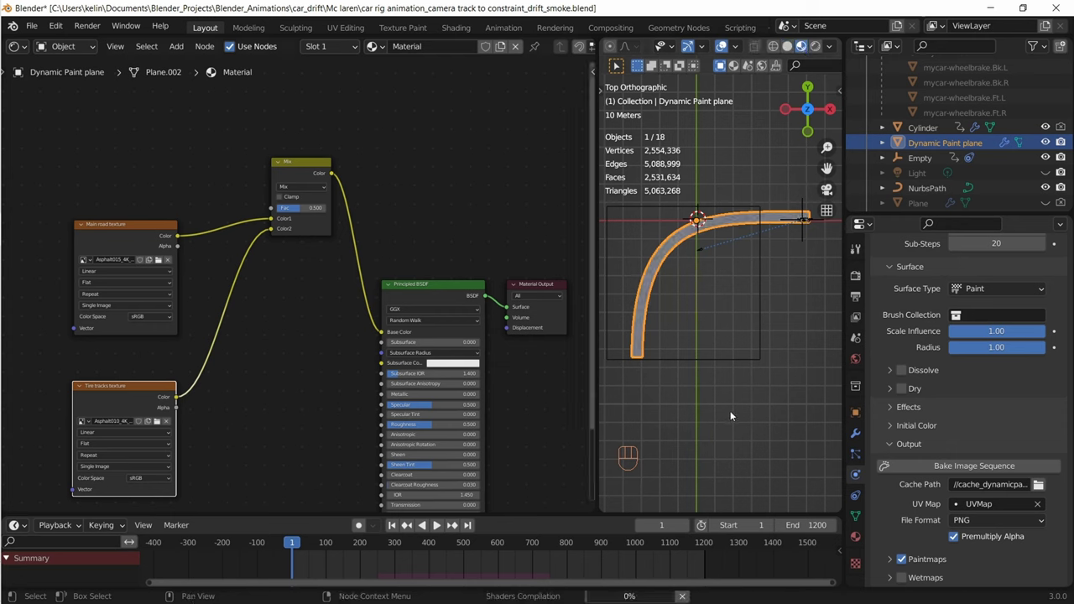
Rearrange the road texture nodes and rename the image node 'Main road texture'
{"action": "left_click", "coordinate": [731, 413]}
{"action": "scroll", "scroll_direction": "up", "scroll_amount": 3}
{"action": "left_click_drag", "start_coordinate": [732, 268], "coordinate": [642, 310]}
{"action": "scroll", "scroll_direction": "up", "scroll_amount": 3}
{"action": "left_click_drag", "start_coordinate": [643, 315], "coordinate": [665, 333]}
{"action": "left_click_drag", "start_coordinate": [664, 338], "coordinate": [658, 305]}
{"action": "left_click", "coordinate": [236, 131]}
{"action": "middle_click", "coordinate": [130, 182]}
Add Mapping and Texture Coordinate nodes and link the coordinates into Mapping's Vector input
{"action": "key", "text": "shift+a"}
{"action": "key", "text": "p"}
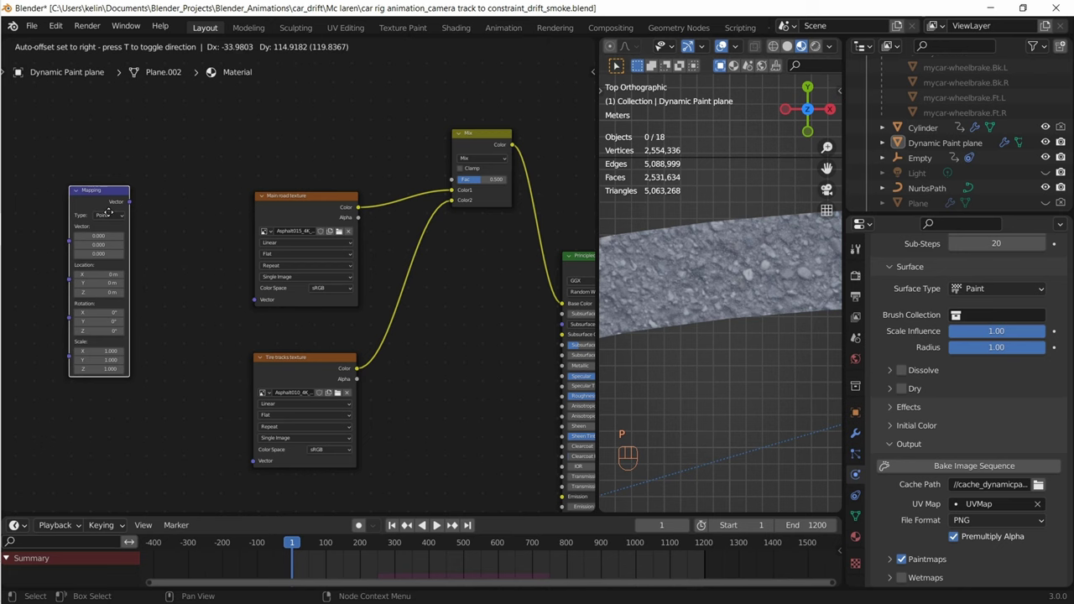
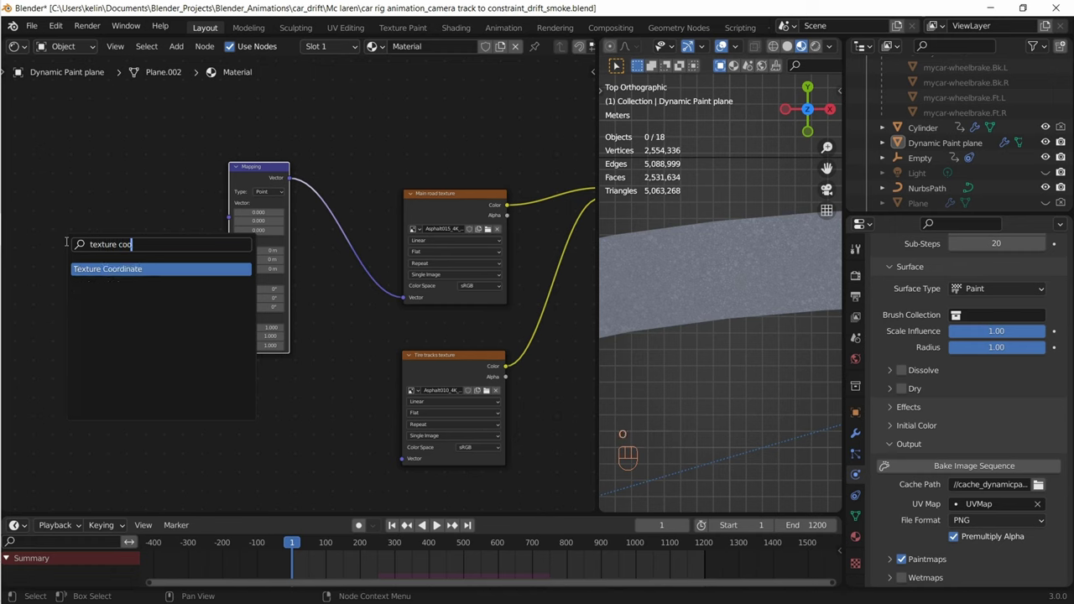
{"action": "scroll", "scroll_direction": "down", "scroll_amount": 3}
{"action": "left_click", "coordinate": [122, 235]}
{"action": "scroll", "scroll_direction": "up", "scroll_amount": 3}
{"action": "left_click_drag", "start_coordinate": [101, 278], "coordinate": [132, 304]}
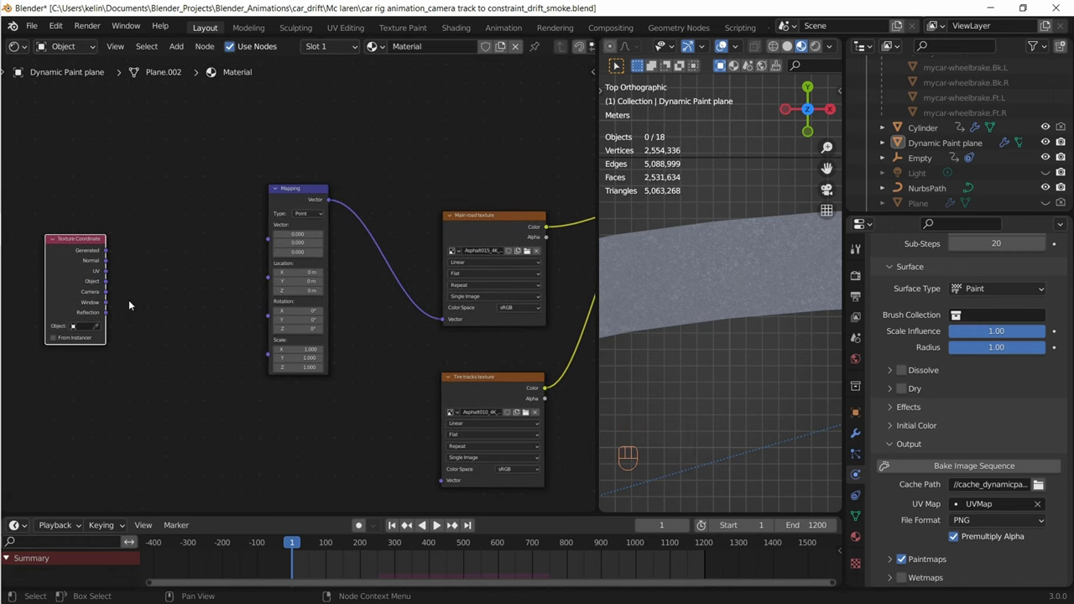
{"action": "left_click_drag", "start_coordinate": [110, 253], "coordinate": [265, 276]}
{"action": "key", "text": "shift+a"}
{"action": "key", "text": "BackSpace"}
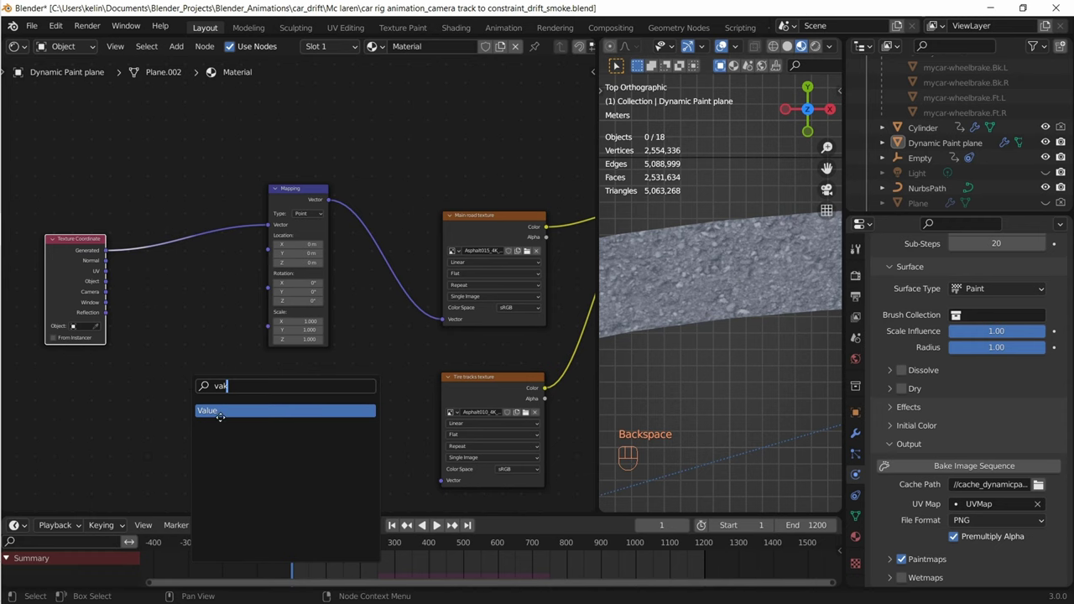
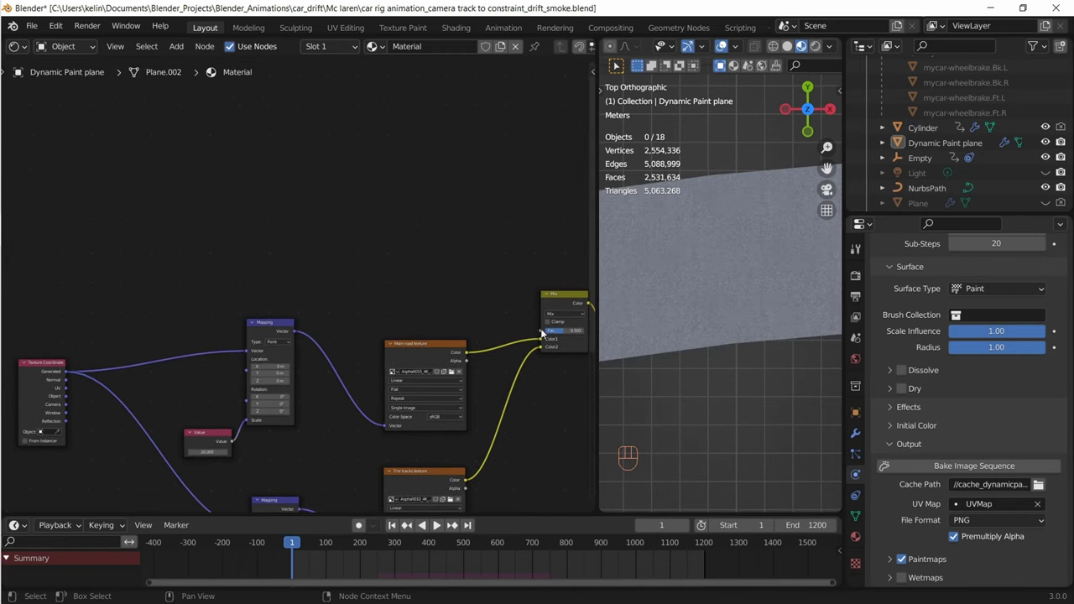
Bring up the add-node search in the compositor node editor
{"action": "key", "text": "shift+a"}
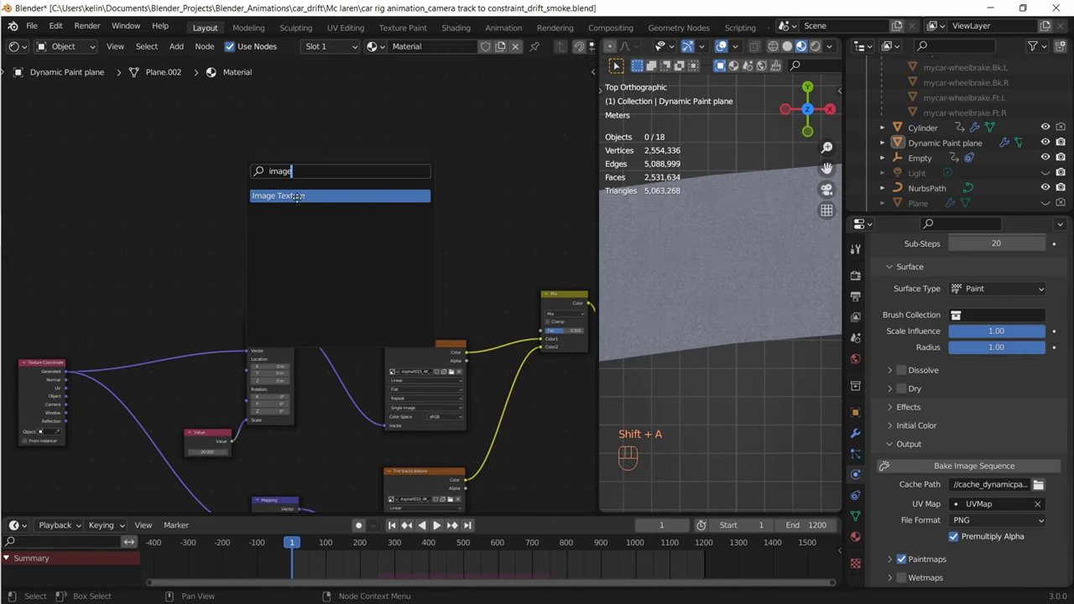
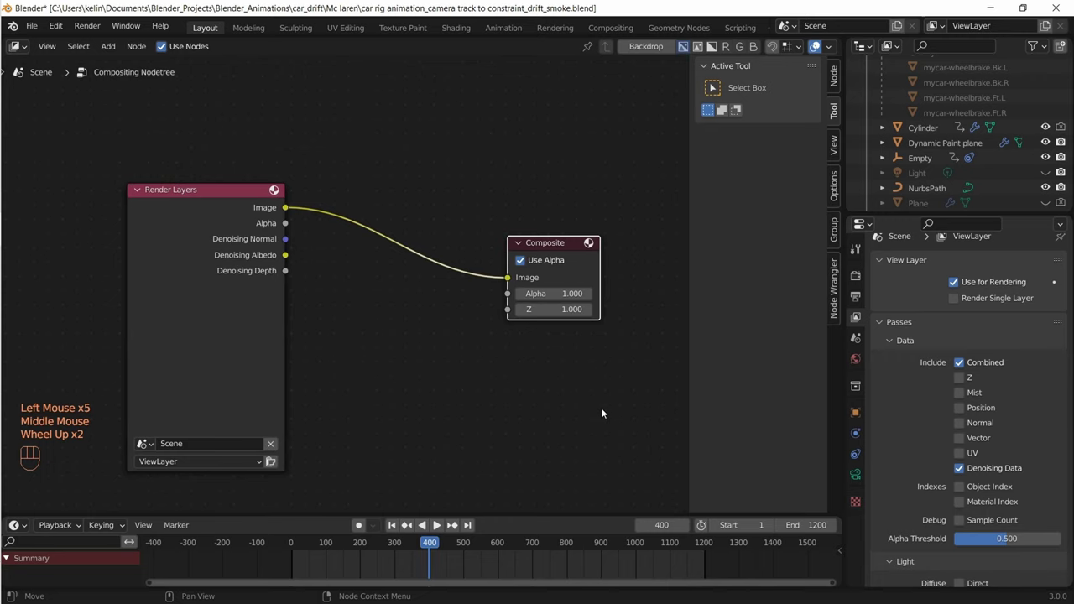
Insert a Denoise node before Composite, linking Denoising Normal and Albedo passes into it
{"action": "key", "text": "n"}
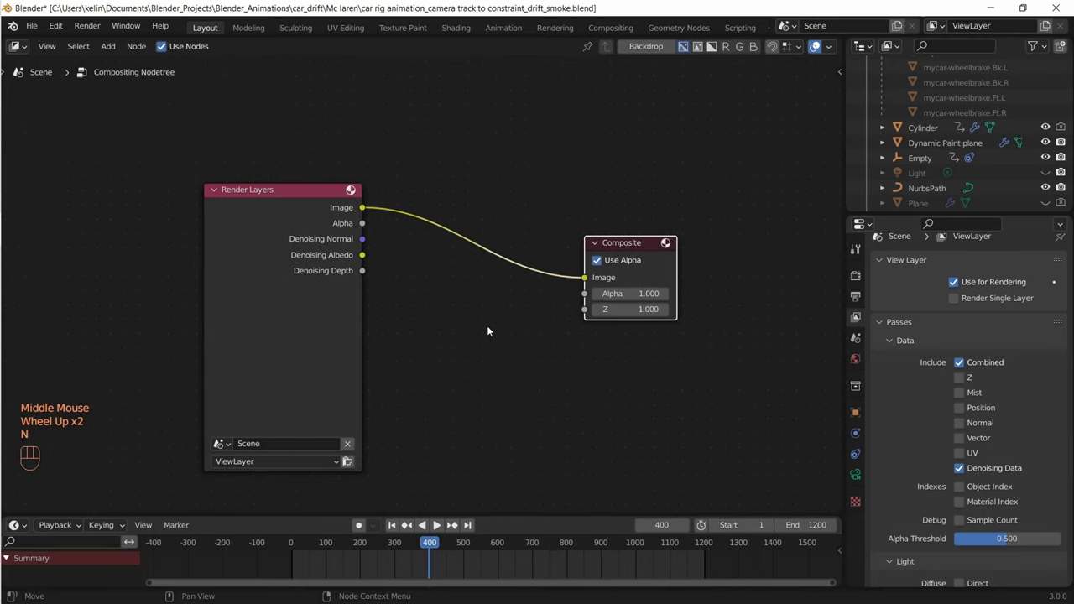
{"action": "key", "text": "shift+a"}
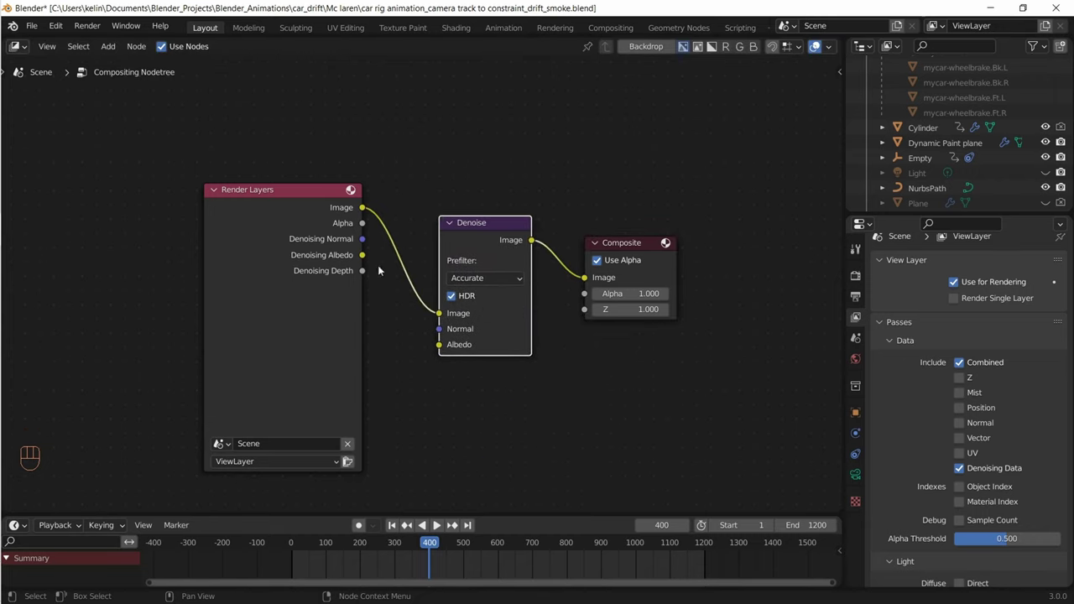
{"action": "left_click_drag", "start_coordinate": [366, 243], "coordinate": [369, 279]}
{"action": "left_click_drag", "start_coordinate": [366, 273], "coordinate": [387, 295]}
{"action": "left_click_drag", "start_coordinate": [366, 260], "coordinate": [524, 354]}
{"action": "middle_click", "coordinate": [581, 348]}
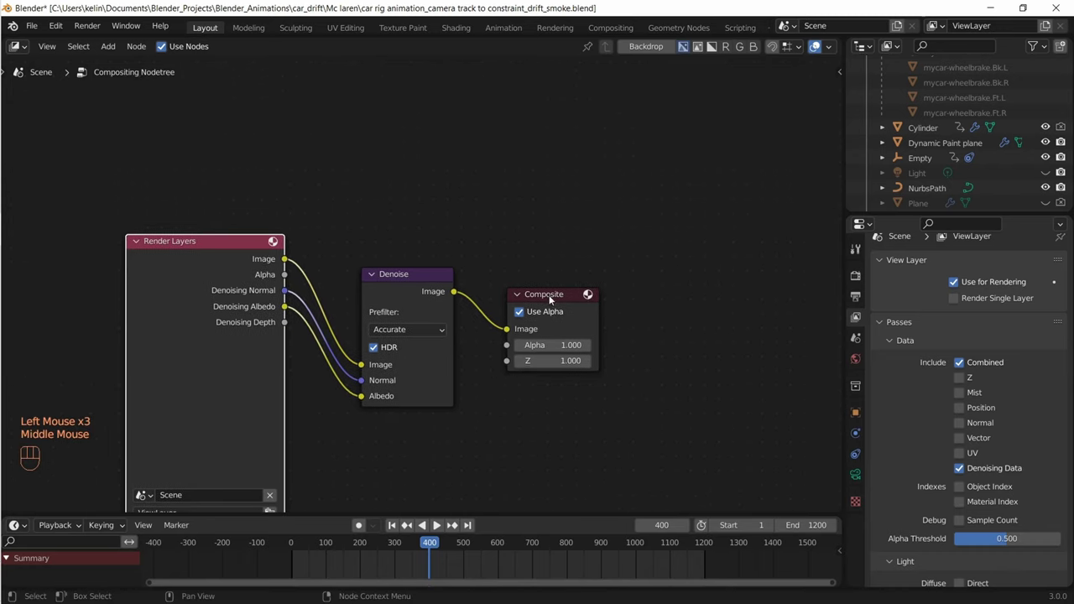
{"action": "left_click", "coordinate": [554, 297]}
Add an Alpha Over node with black background, feed the denoised image into it and send its result to Composite
{"action": "key", "text": "shift+a"}
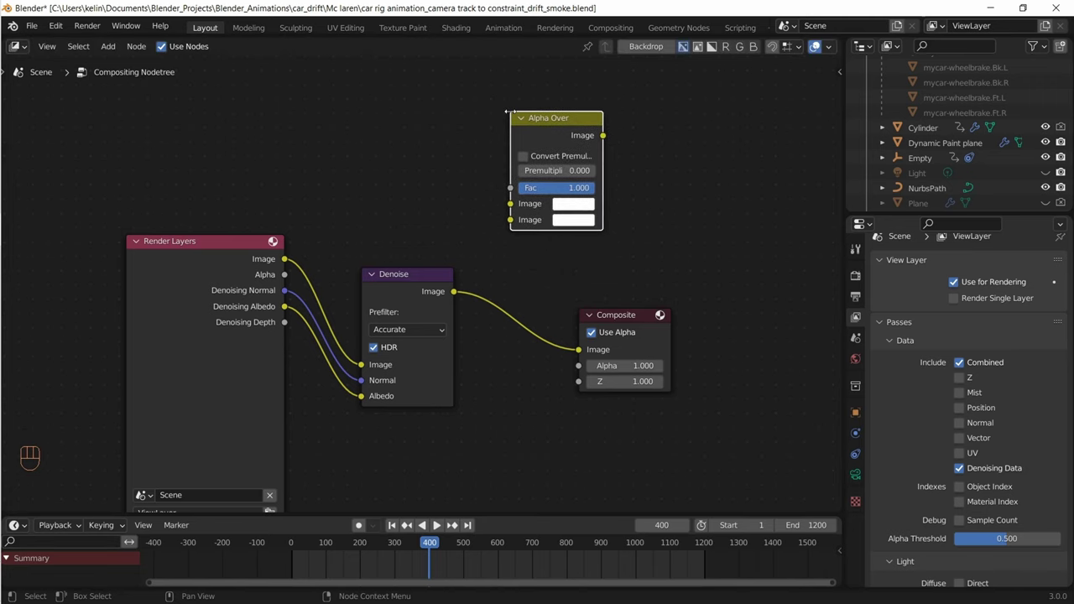
{"action": "left_click_drag", "start_coordinate": [582, 351], "coordinate": [510, 224]}
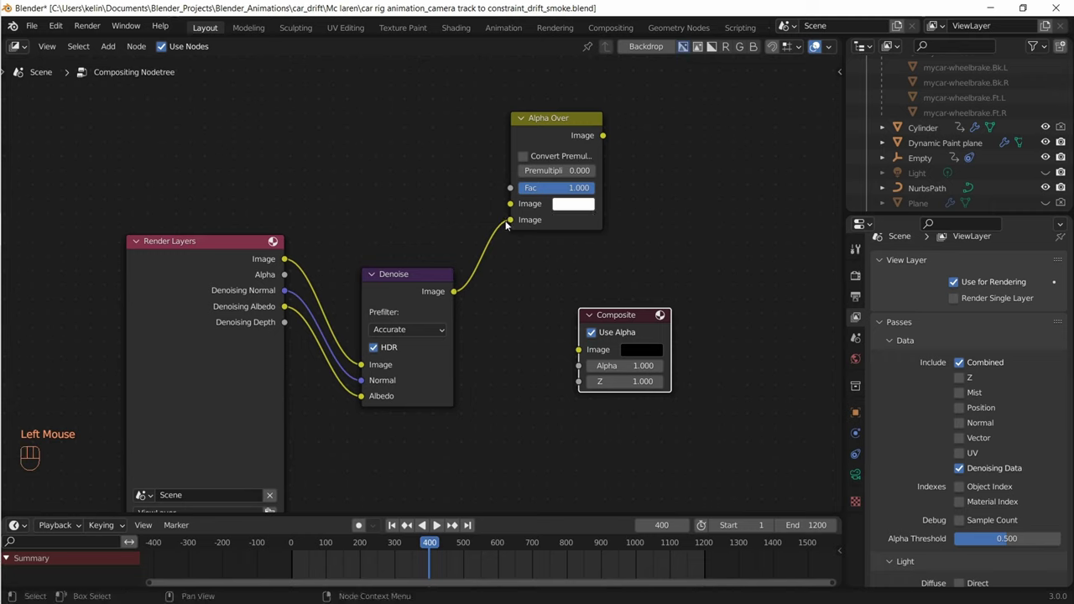
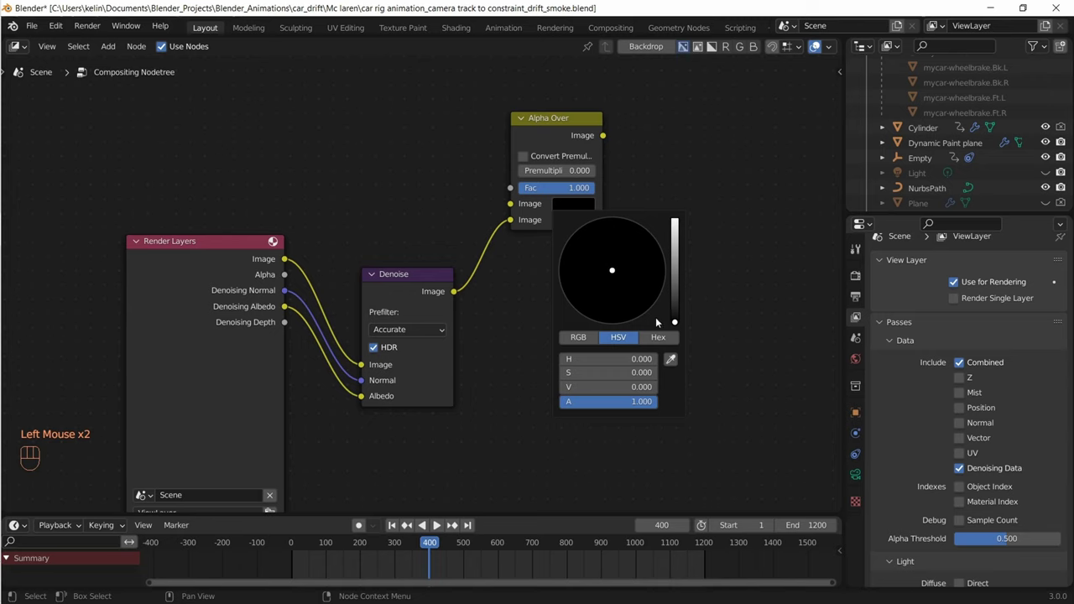
{"action": "left_click", "coordinate": [644, 315]}
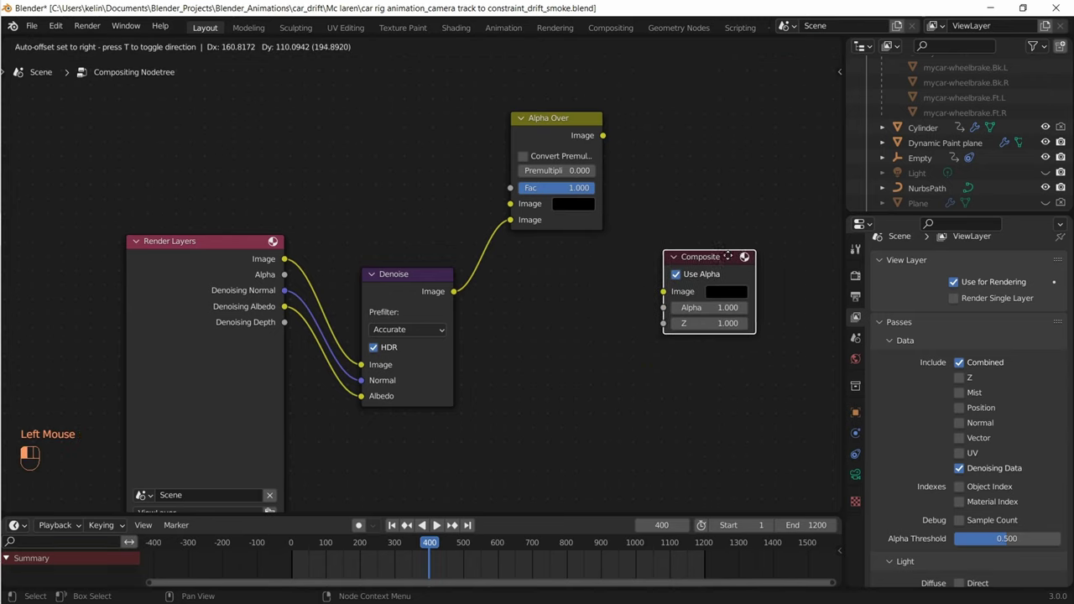
{"action": "left_click", "coordinate": [607, 135]}
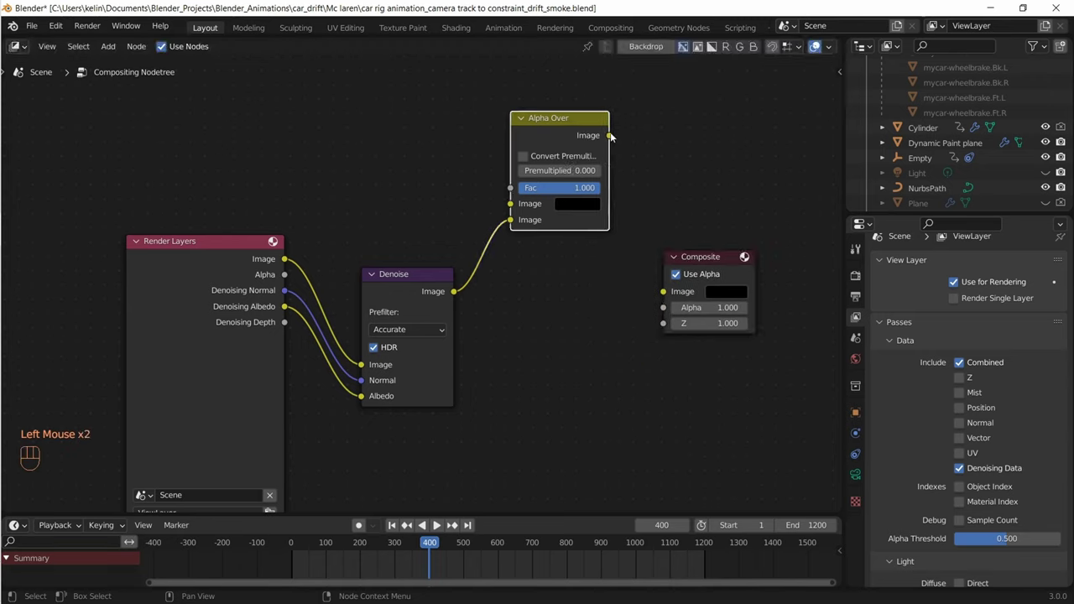
{"action": "left_click_drag", "start_coordinate": [614, 137], "coordinate": [667, 295]}
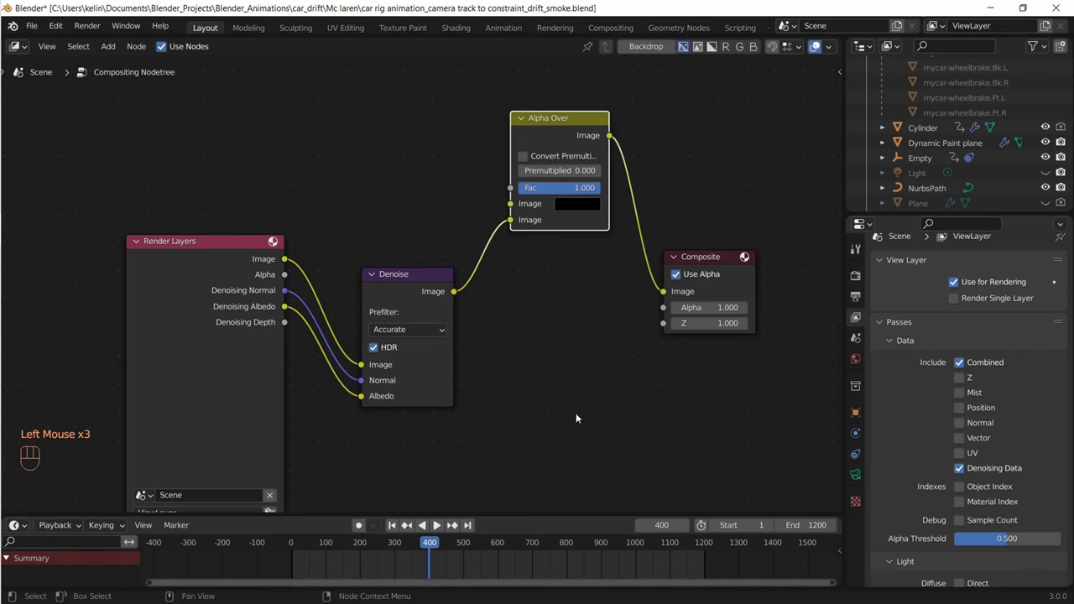
{"action": "middle_click", "coordinate": [573, 416]}
{"action": "scroll", "scroll_direction": "up", "scroll_amount": 3}
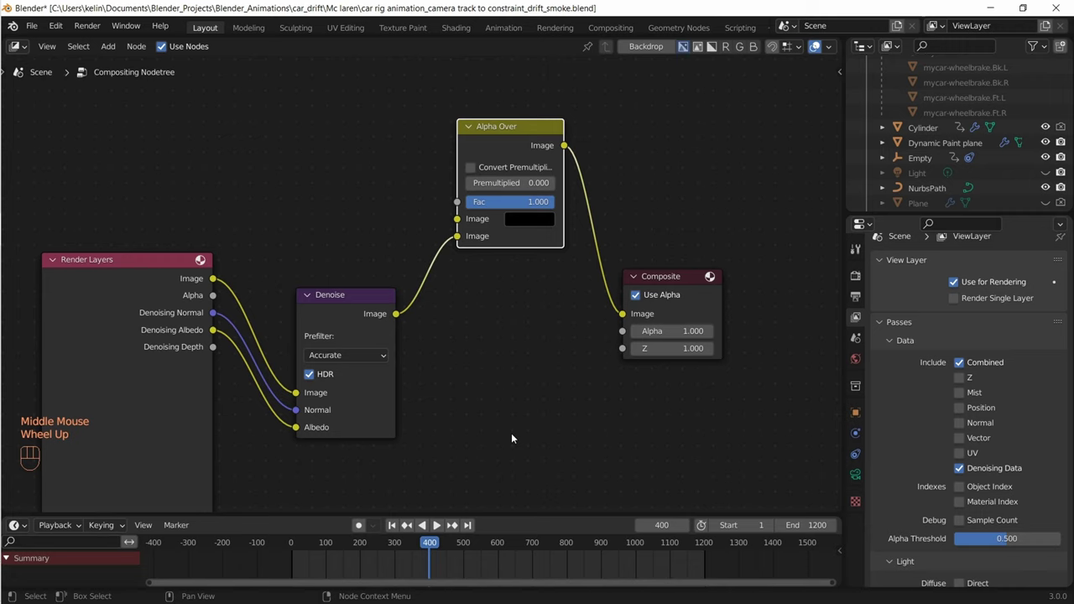
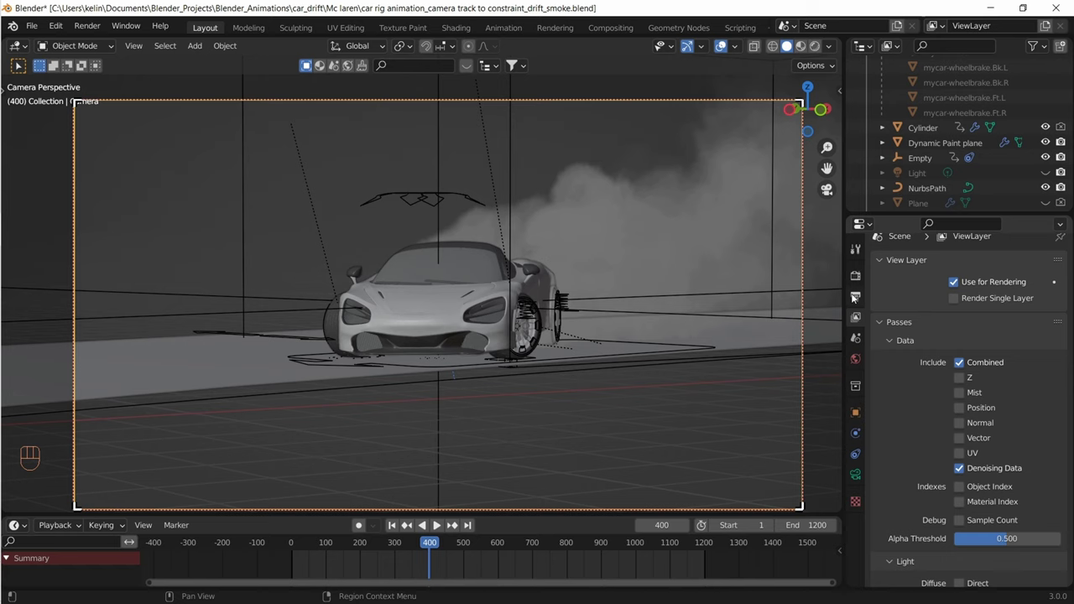
Enable Motion Blur in the Cycles render settings and expand its shutter options
{"action": "left_click", "coordinate": [859, 278]}
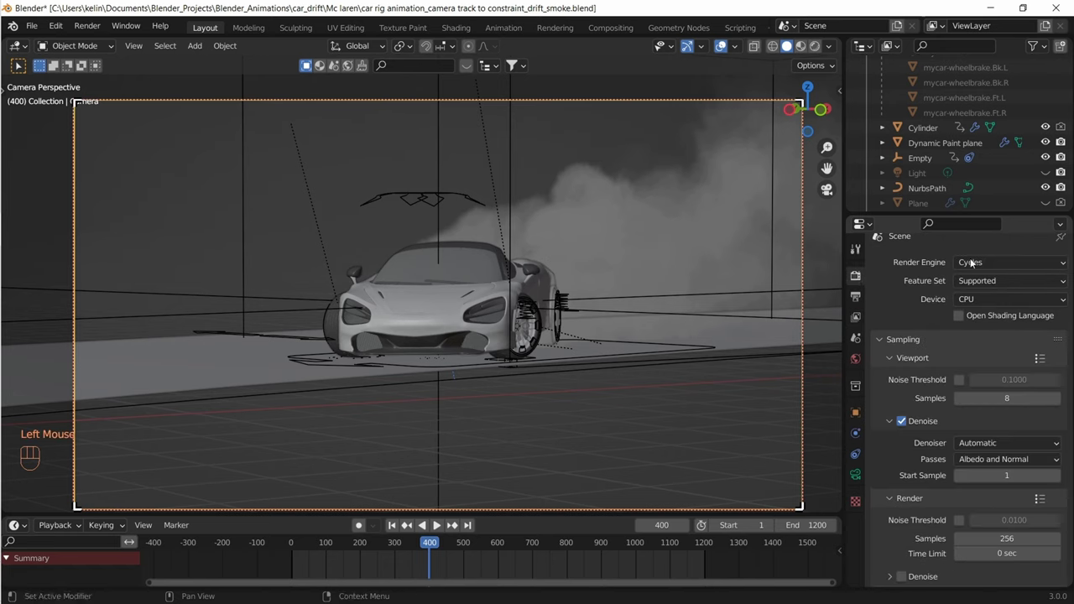
{"action": "scroll", "scroll_direction": "down", "scroll_amount": 3}
{"action": "scroll", "scroll_direction": "down", "scroll_amount": 3}
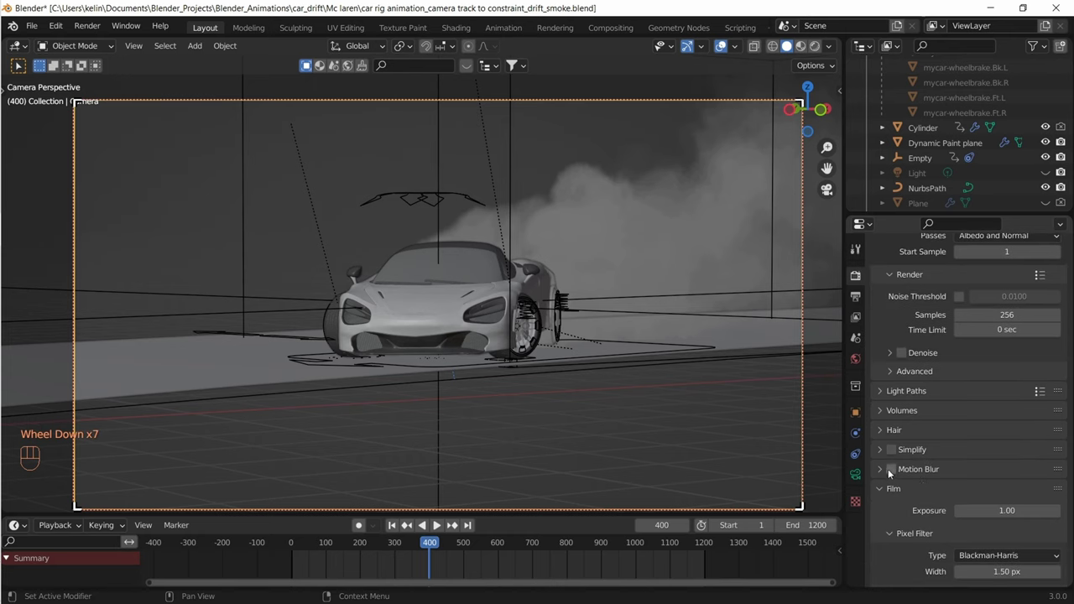
{"action": "left_click", "coordinate": [893, 472]}
{"action": "left_click", "coordinate": [885, 472]}
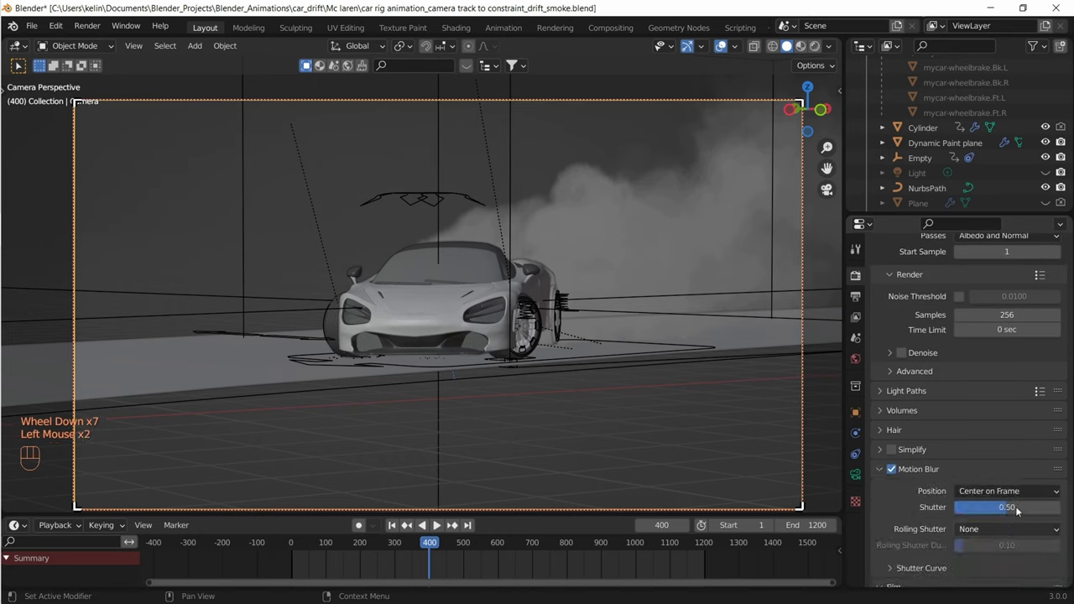
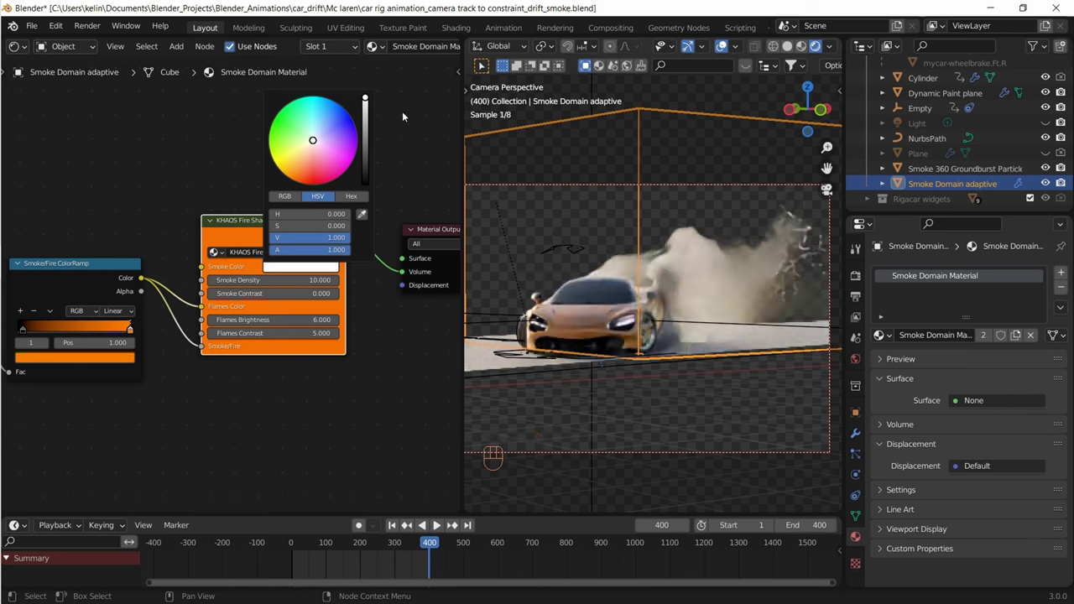
Scroll the view while checking the white smoke colour in the rendered preview
{"action": "scroll", "scroll_direction": "up", "scroll_amount": 3}
{"action": "scroll", "scroll_direction": "down", "scroll_amount": 3}
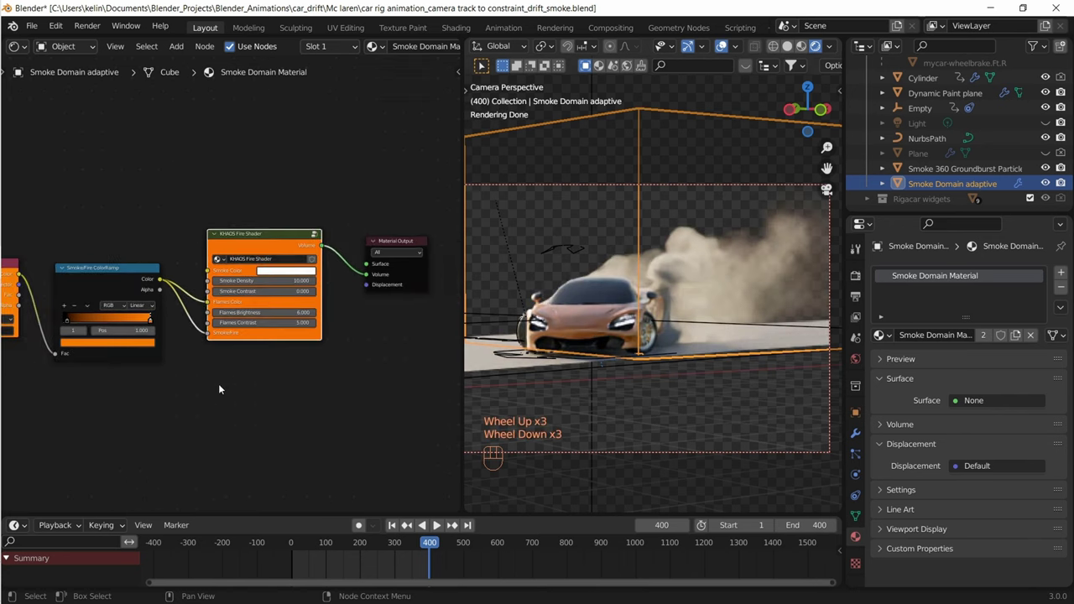